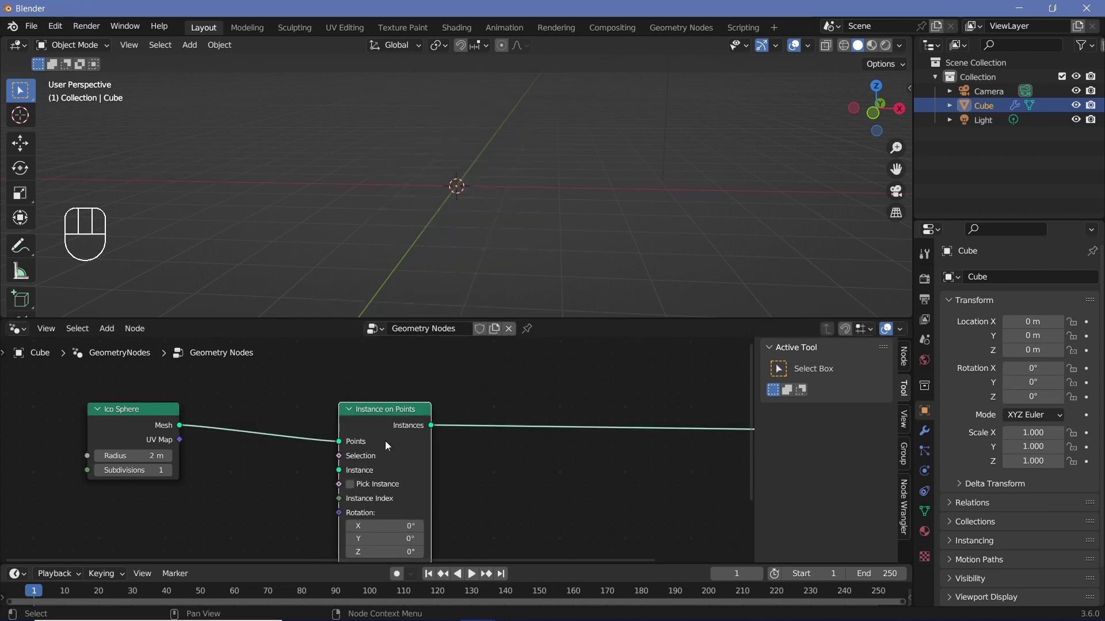
Step: Add a second Ico Sphere (radius 0.1 m, subdivisions 3) as the instance on every point
middle_click(312, 483)
key("shift+a")
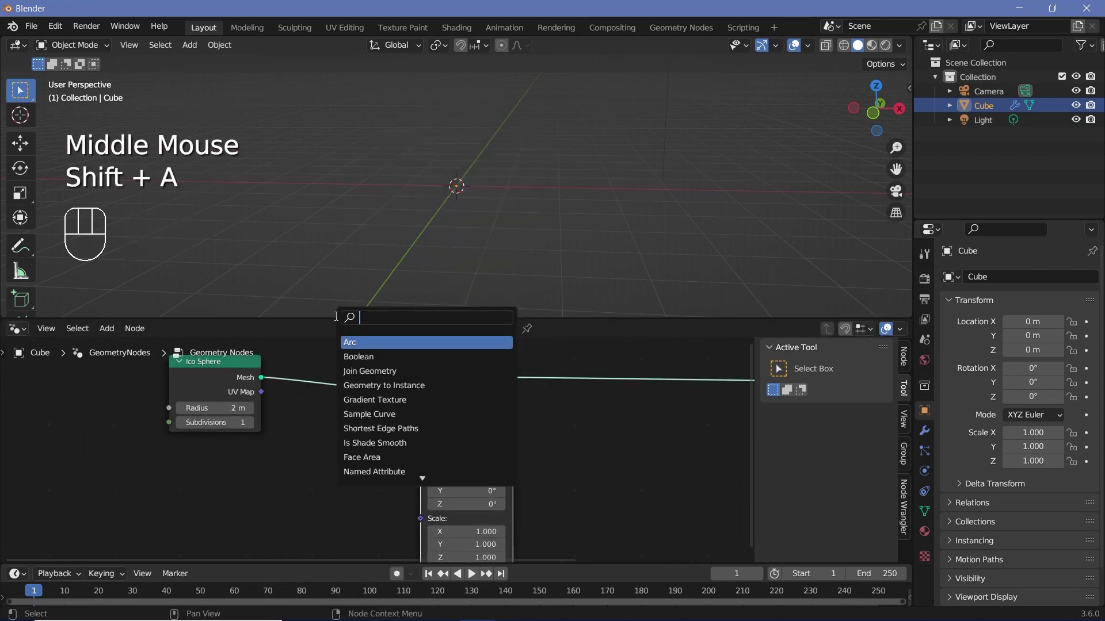
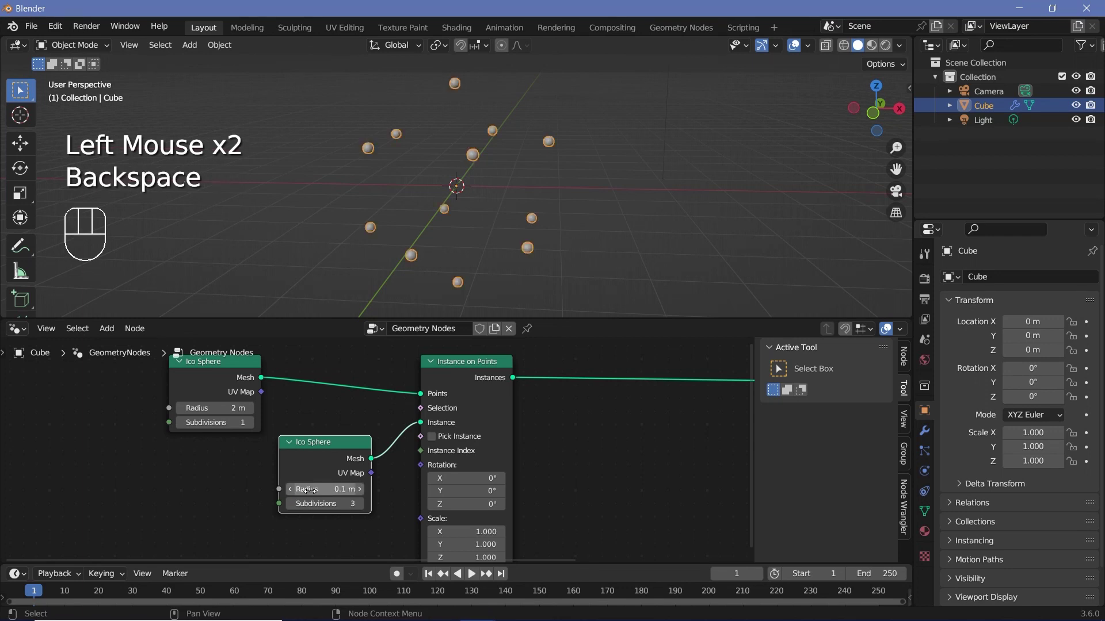
Step: Insert a Transform Geometry node between the 2 m Ico Sphere mesh and Instance on Points
left_click_drag(478, 194, 490, 188)
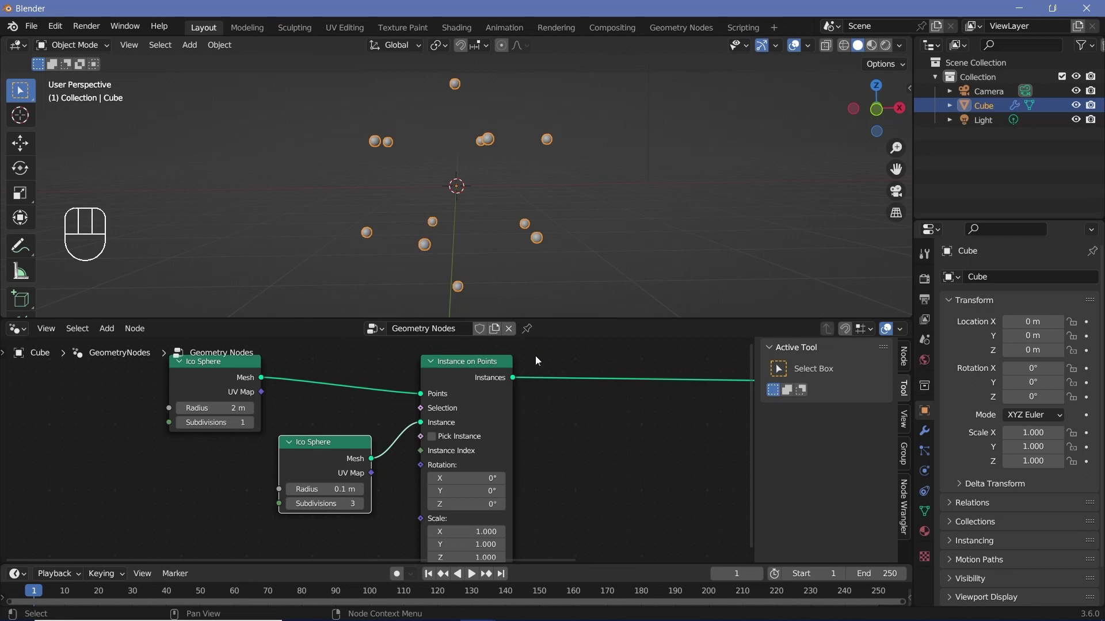
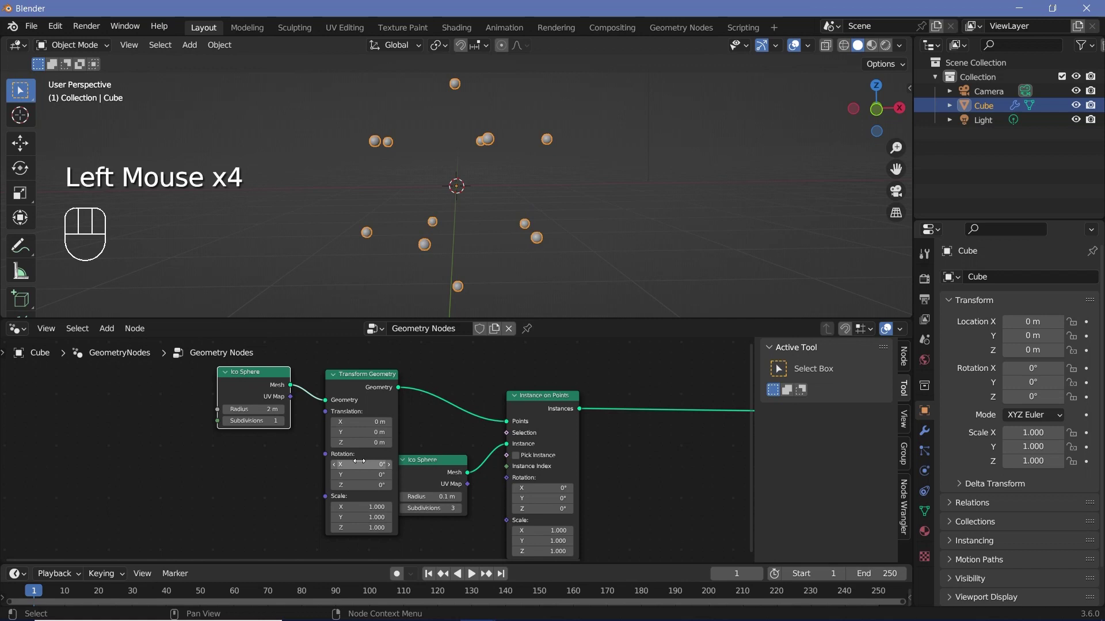
left_click(462, 395)
scroll("up", 3)
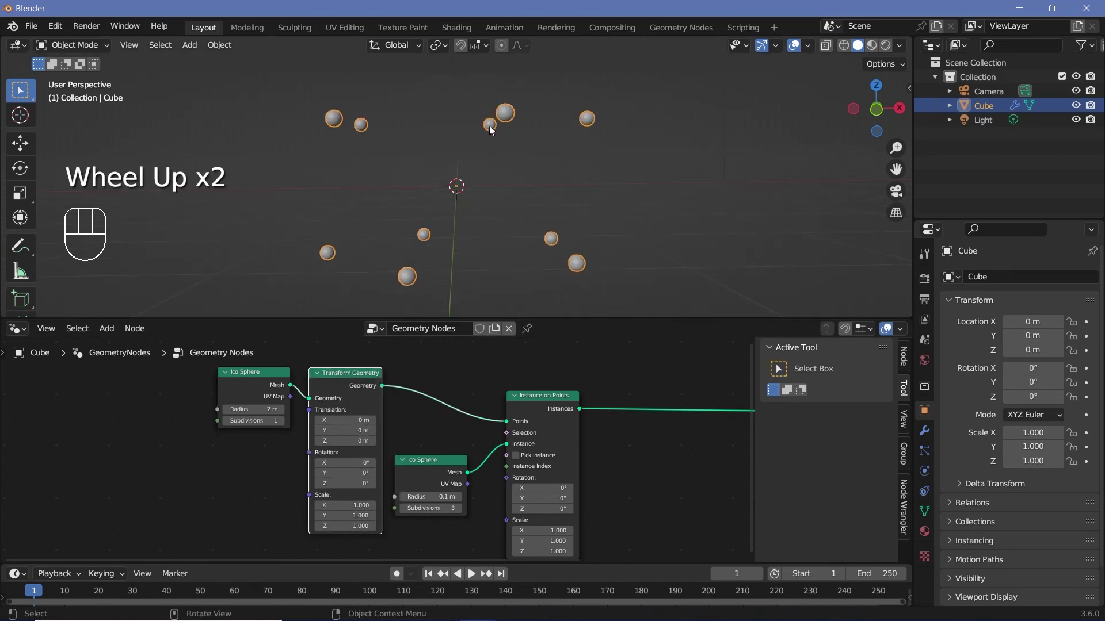
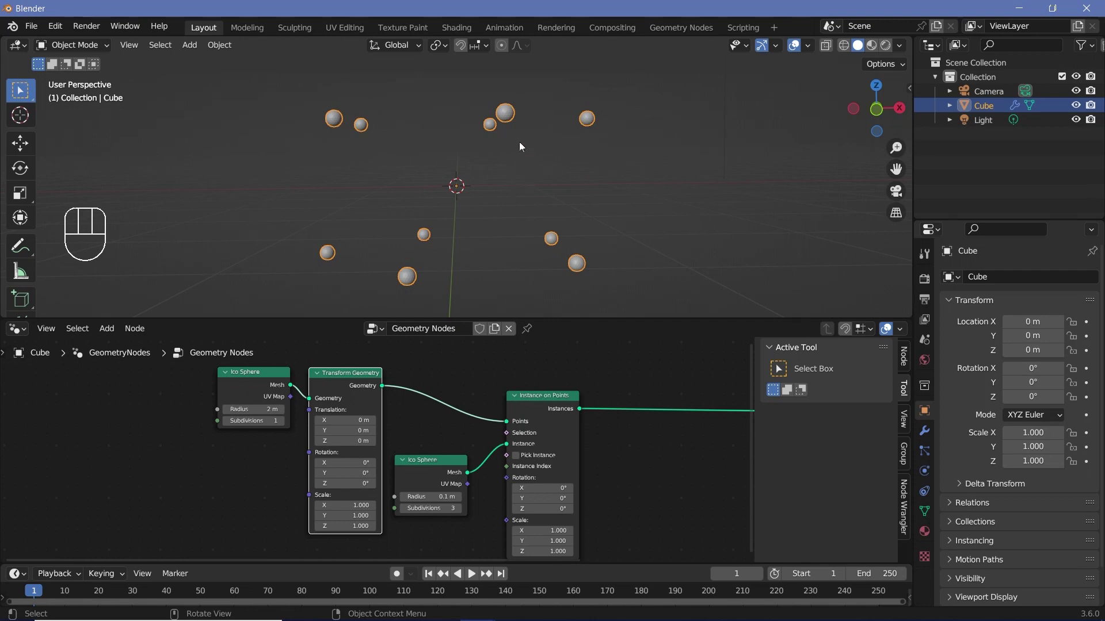
Step: Place a Simulation Zone between Instance on Points and Group Output and widen it
middle_click(638, 479)
key("shift+a")
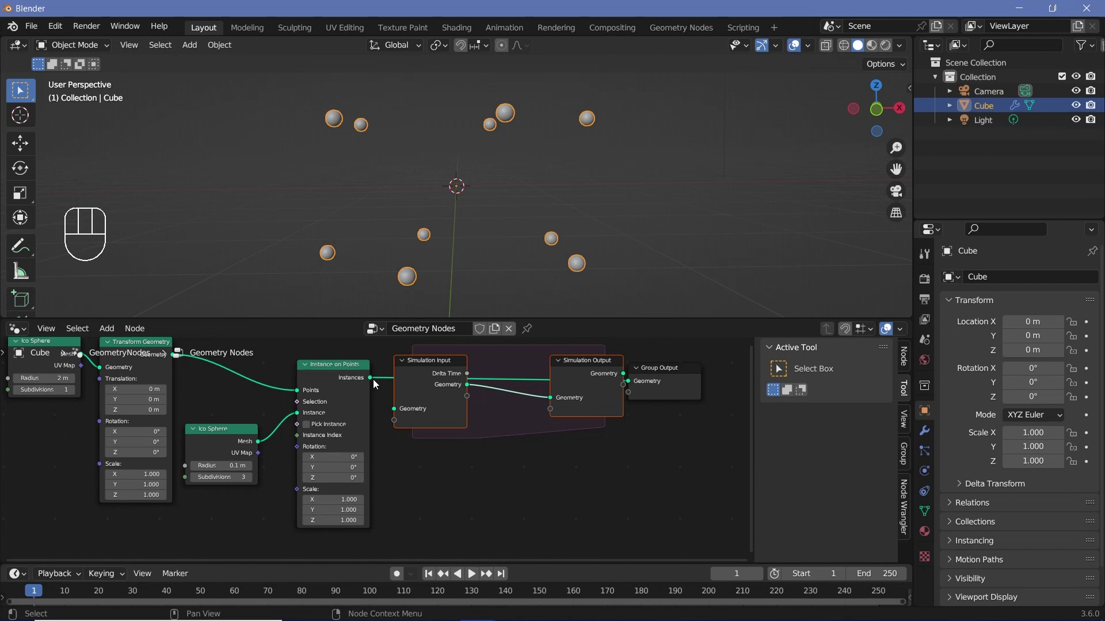
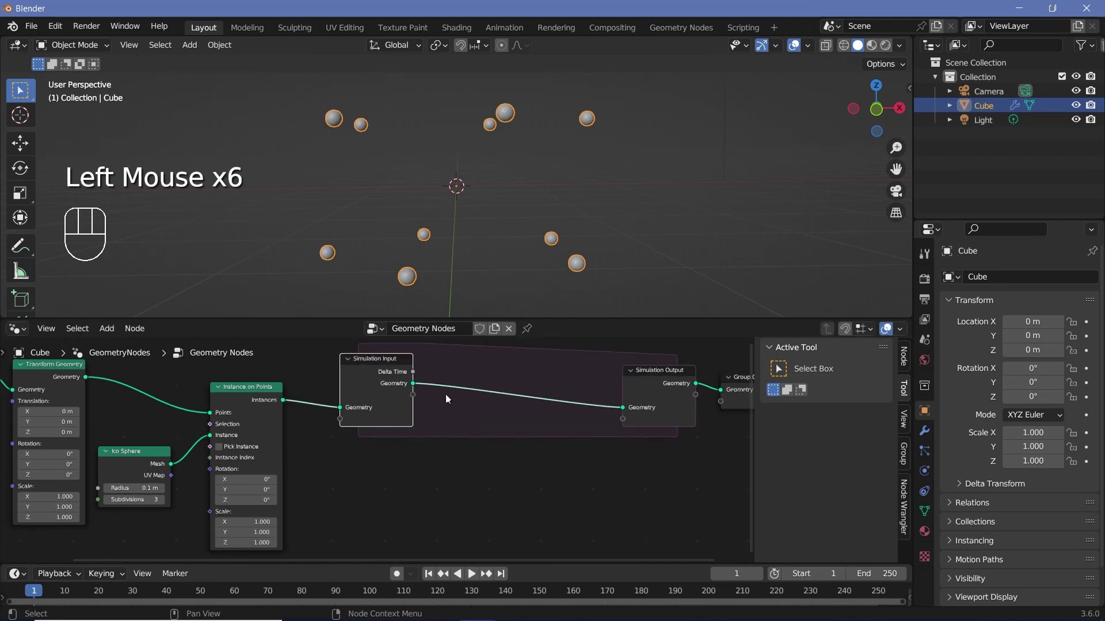
middle_click(524, 192)
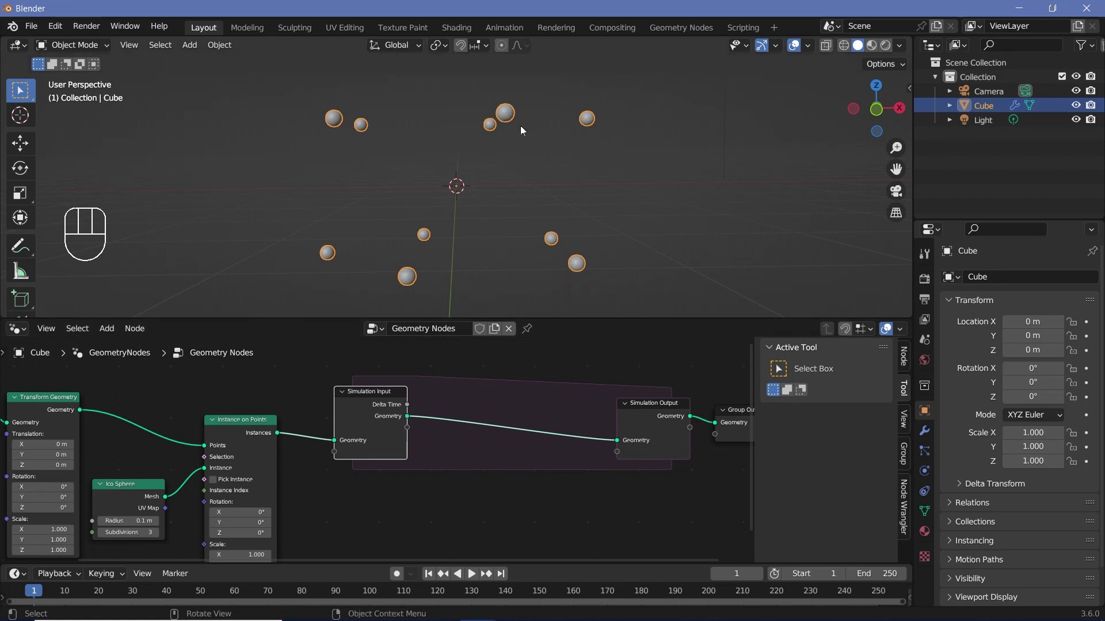
Step: Add Scale Instances at 0.9 and Join Geometry inside the zone, then play the timeline to test shrinking
key("shift+a")
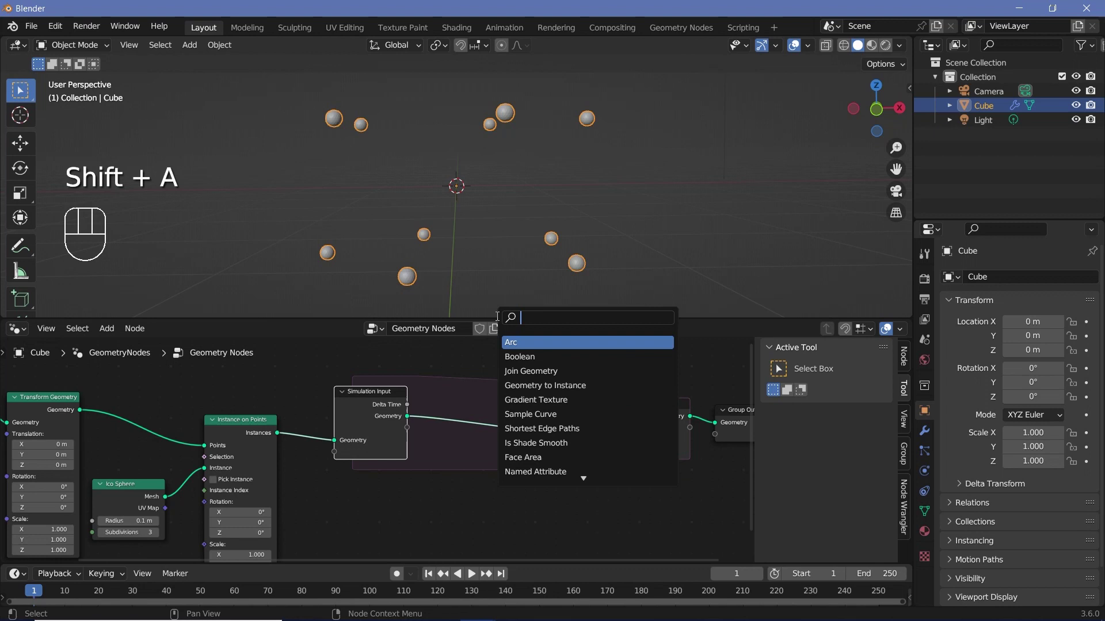
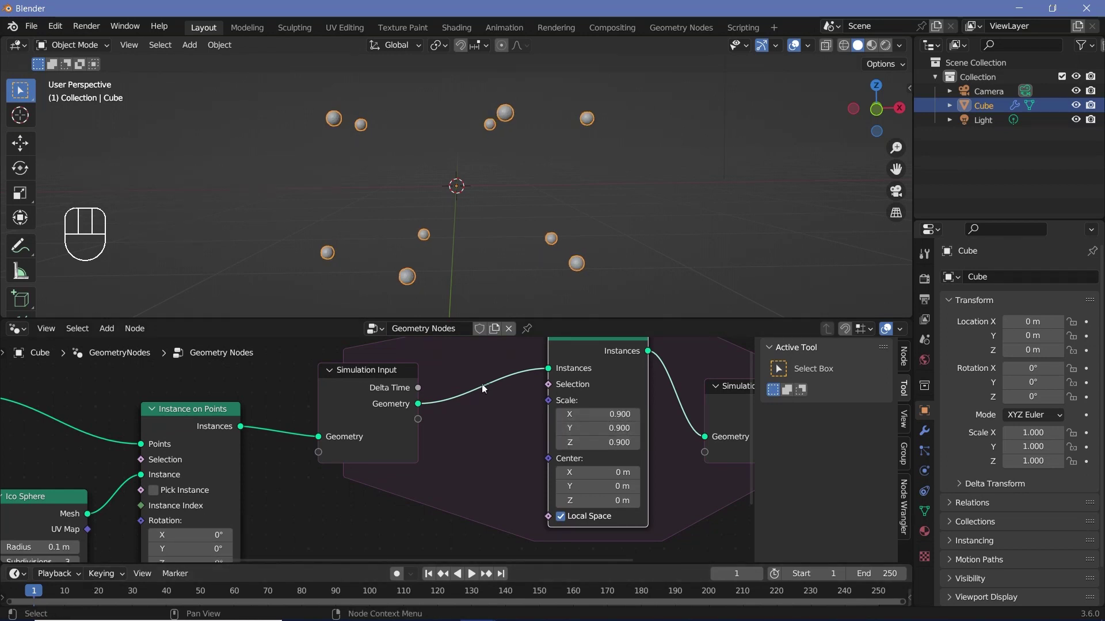
key("space")
key("space")
key("space")
left_click(563, 163)
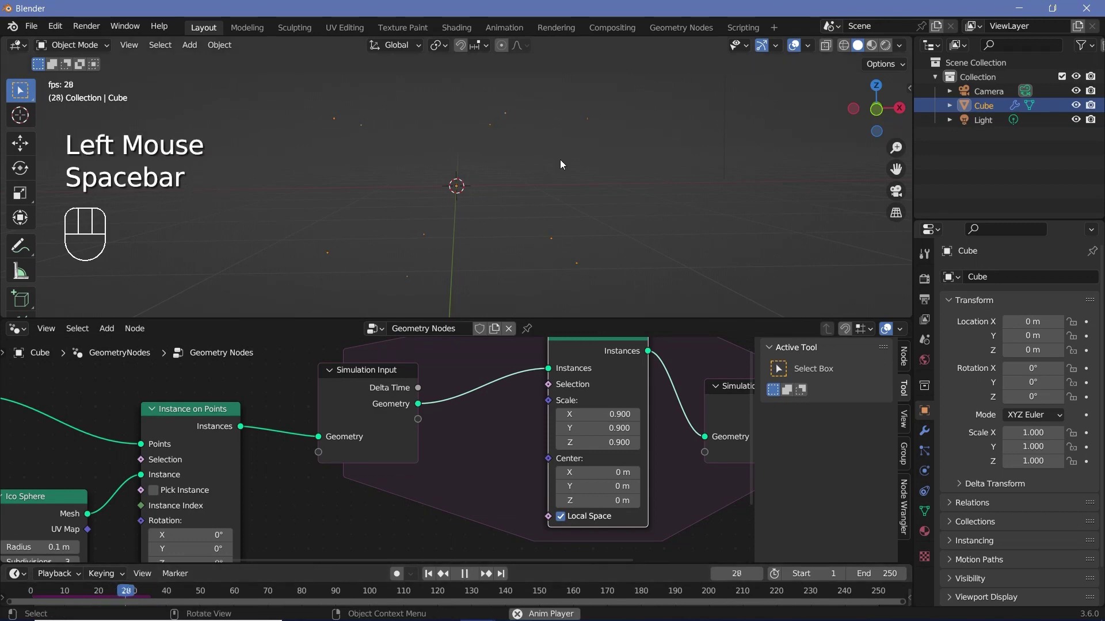
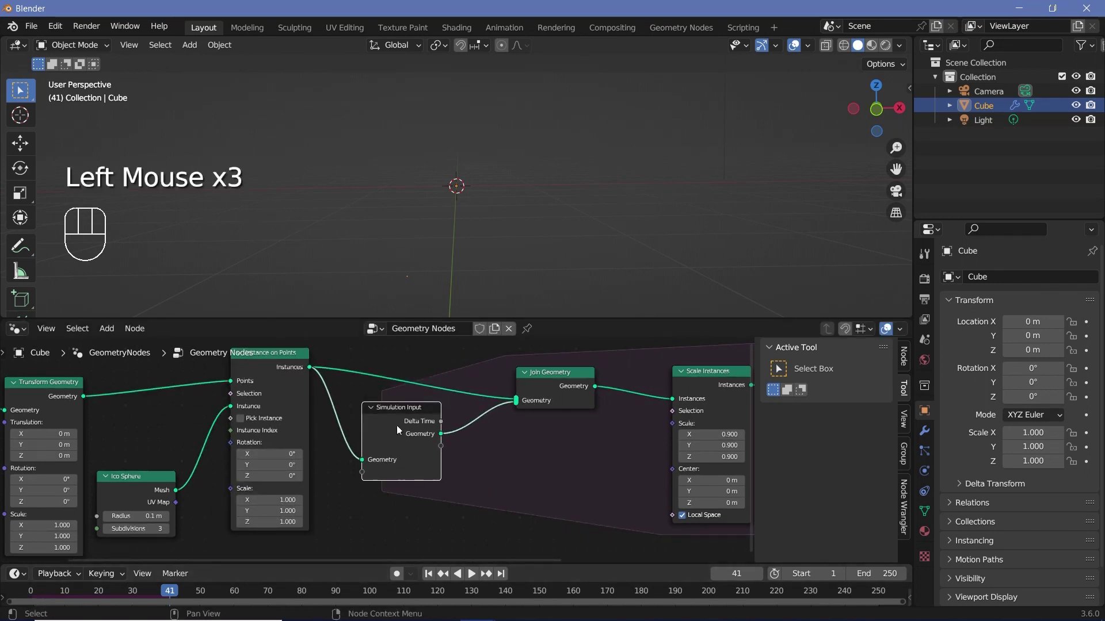
Step: Insert Capture Attribute after Instance on Points and set Transform Geometry rotation to 94.5°, 51.9°, 28°
left_click(263, 367)
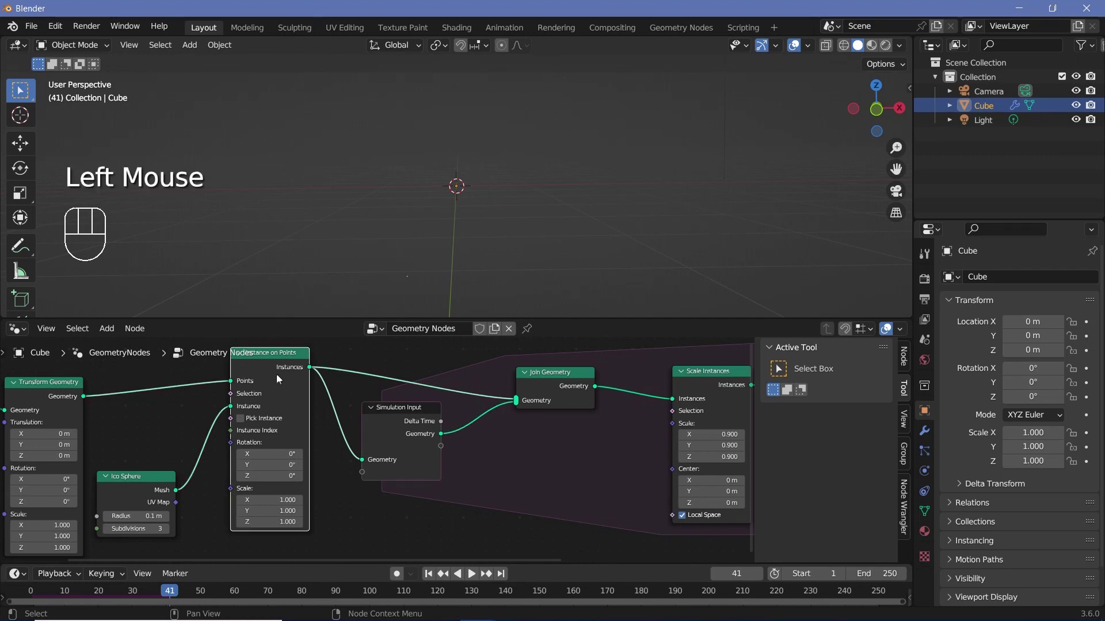
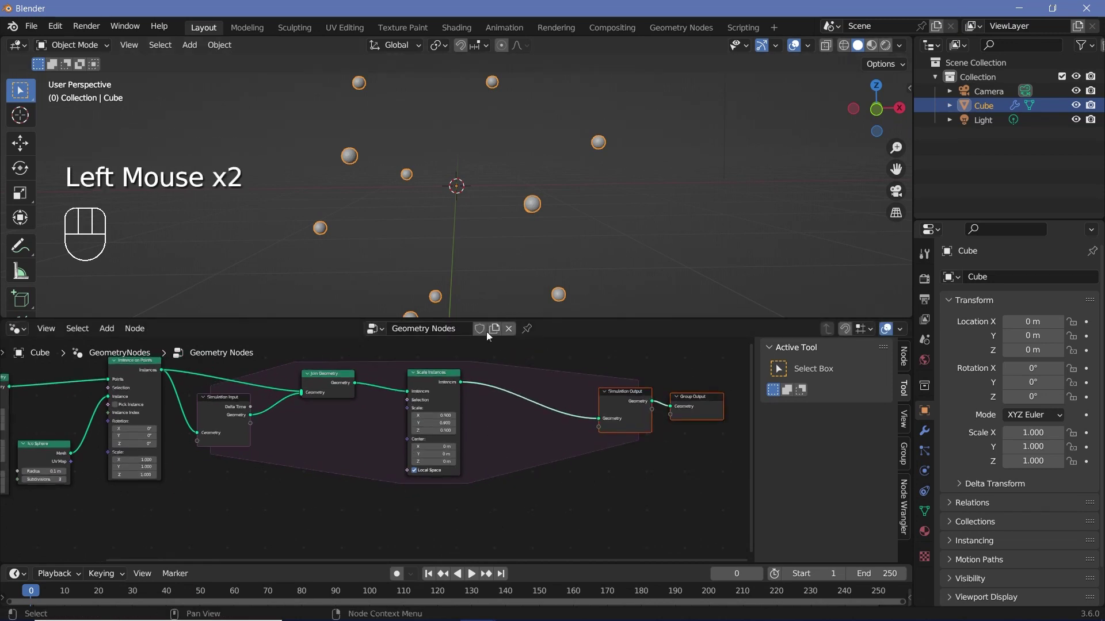
double_click(438, 388)
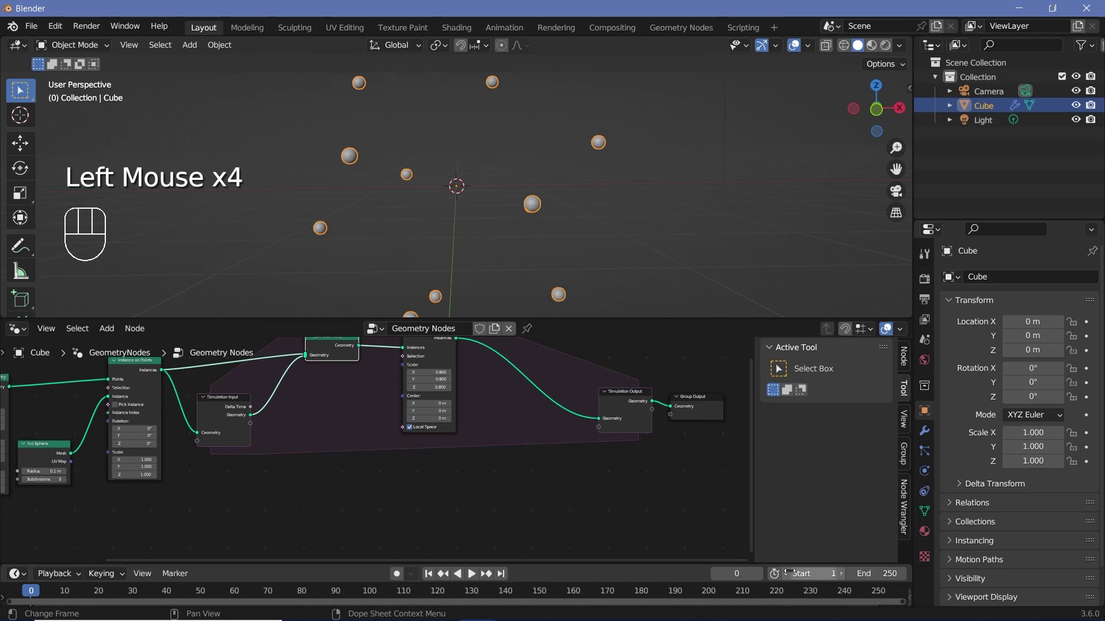
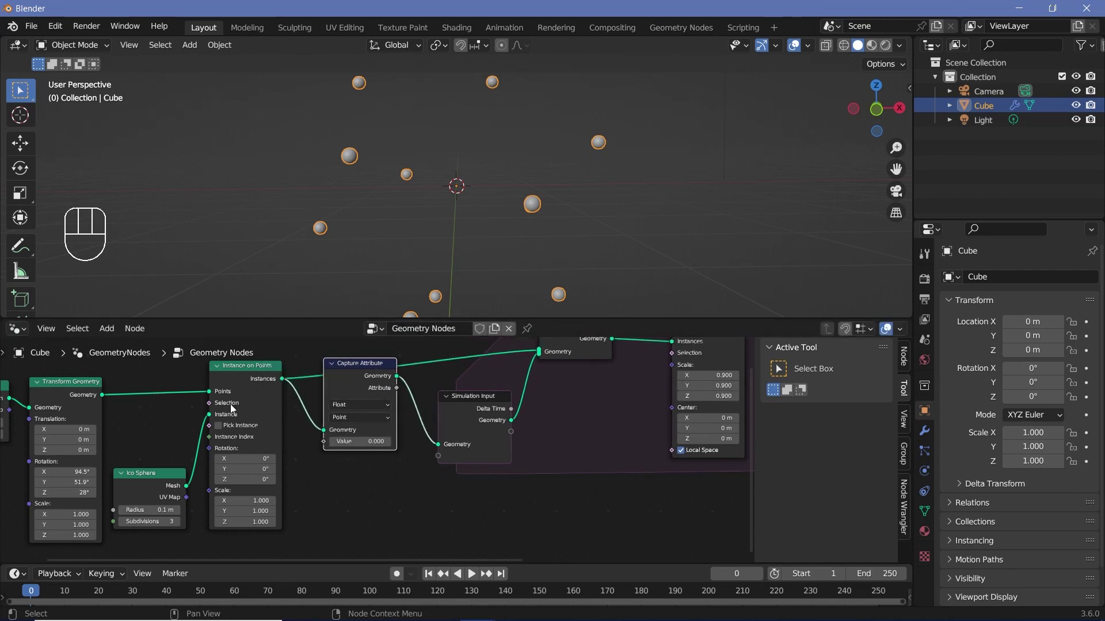
Step: Feed Capture Attribute into the Simulation Input as an integer state named Age
left_click_drag(369, 381, 379, 379)
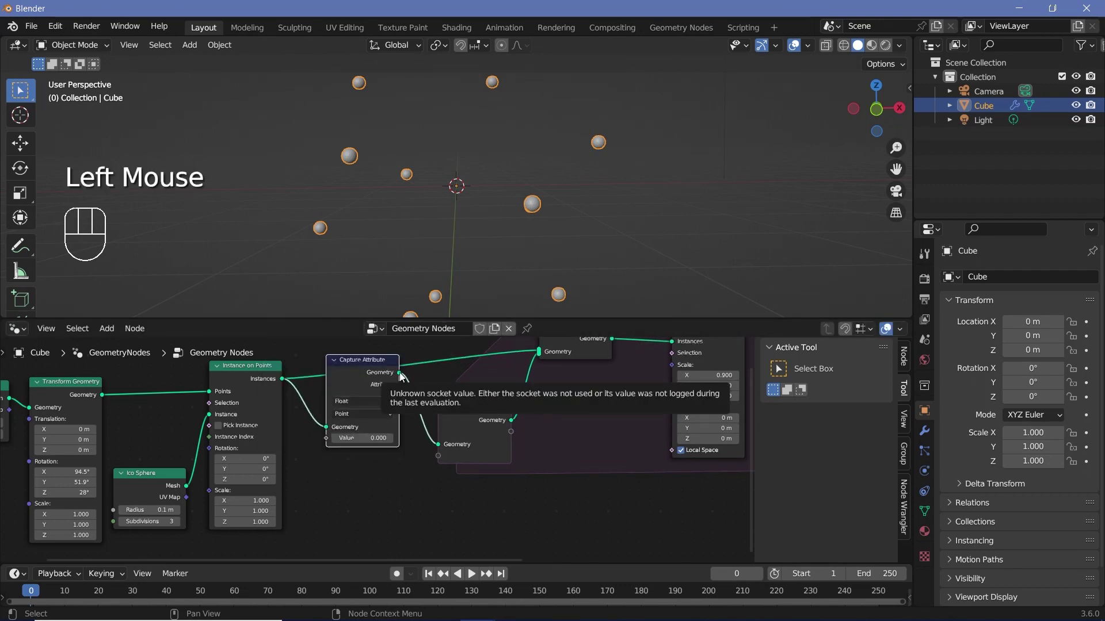
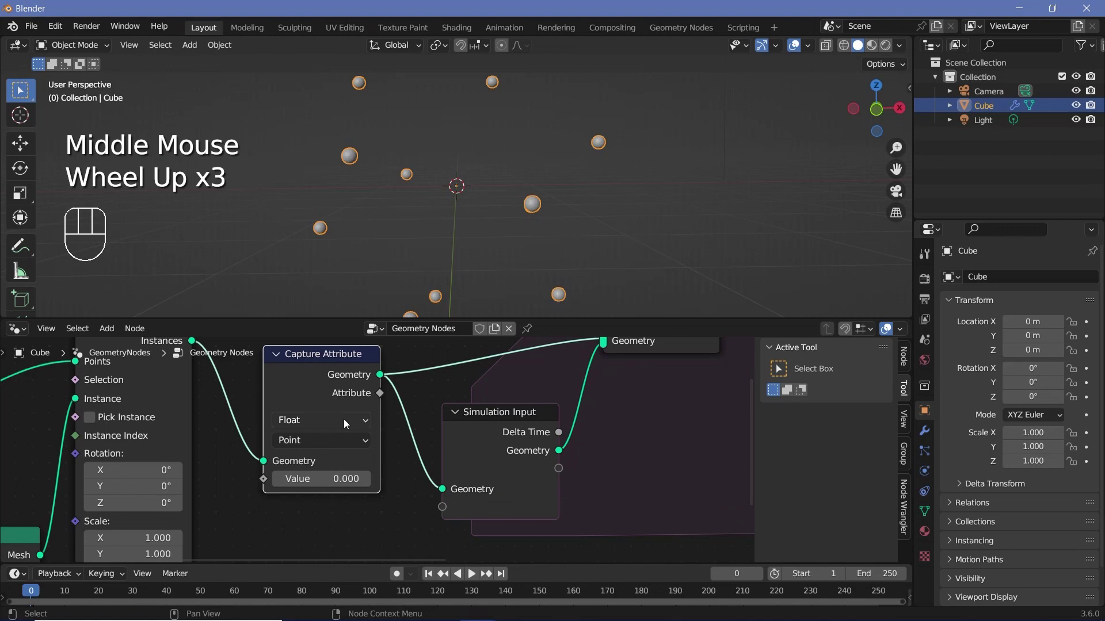
left_click_drag(380, 400, 495, 491)
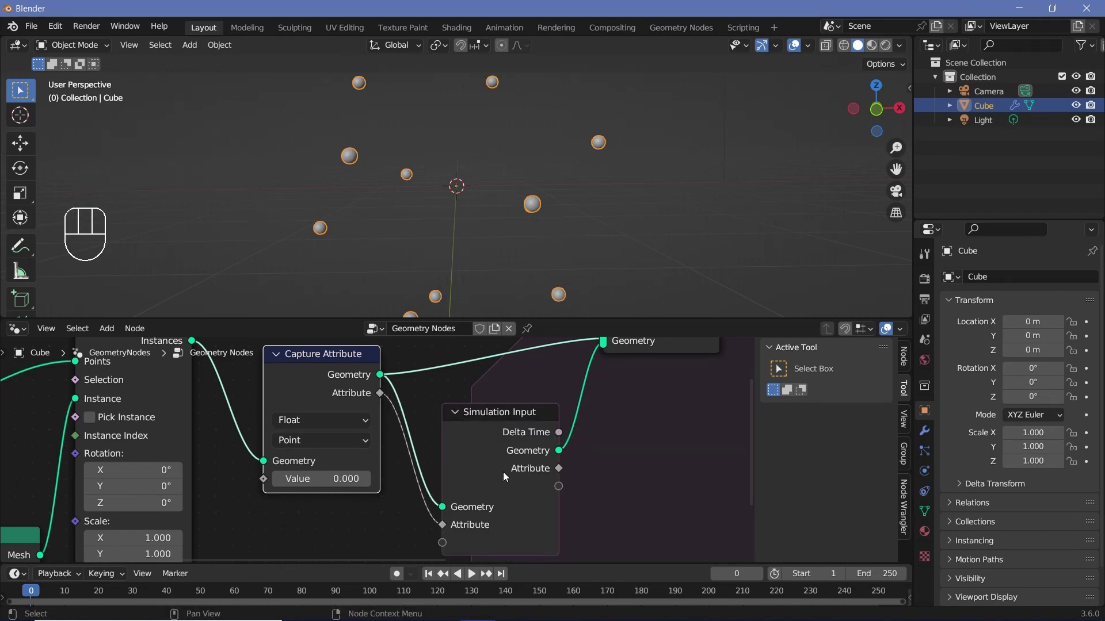
scroll("down", 3)
middle_click(586, 494)
scroll("down", 3)
middle_click(502, 454)
Step: Add a Math Add node below the simulation zone for incrementing Age
key("shift+a")
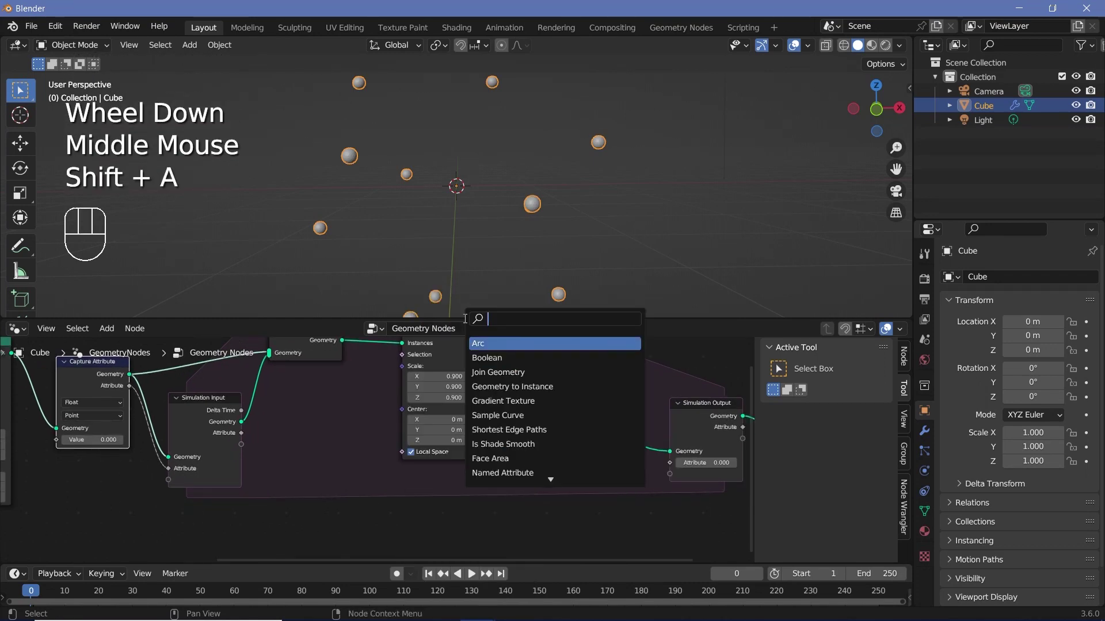
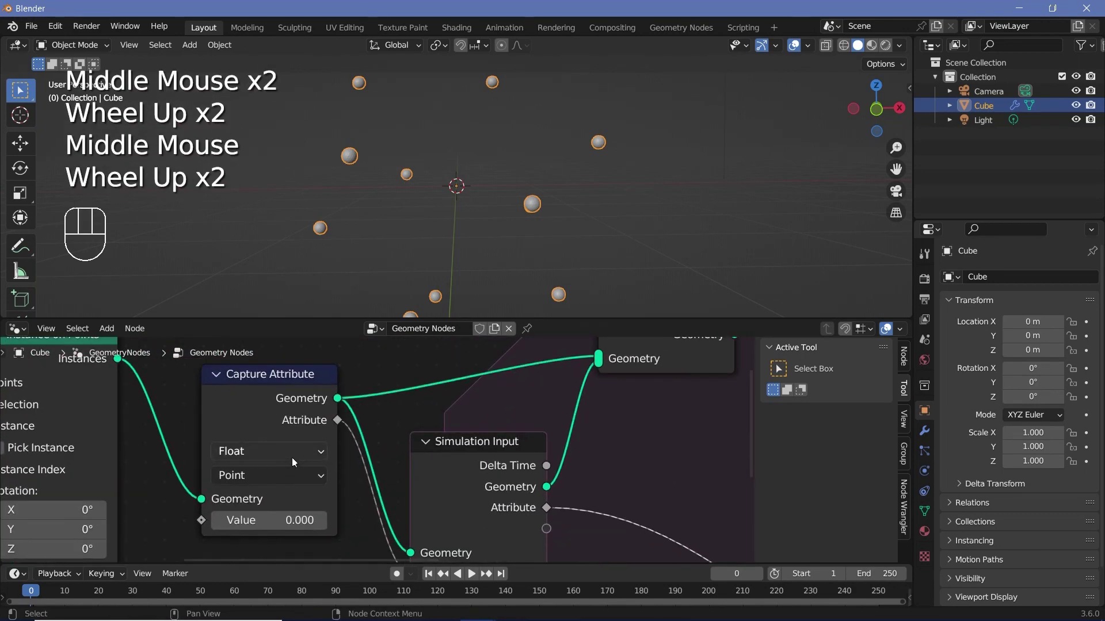
left_click_drag(294, 459, 265, 503)
middle_click(323, 460)
scroll("down", 3)
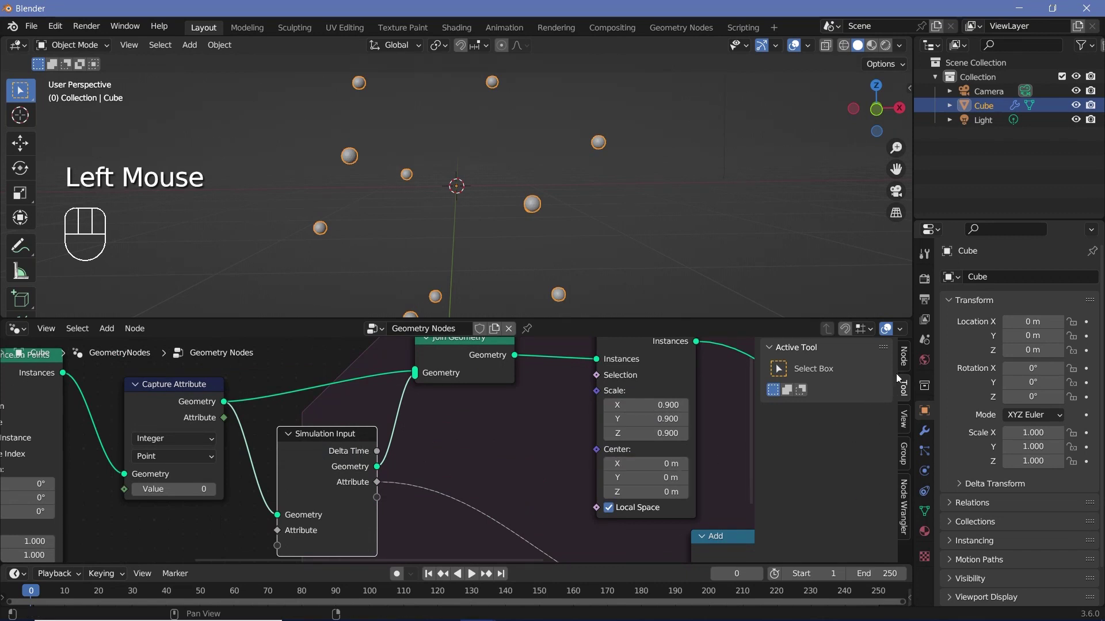
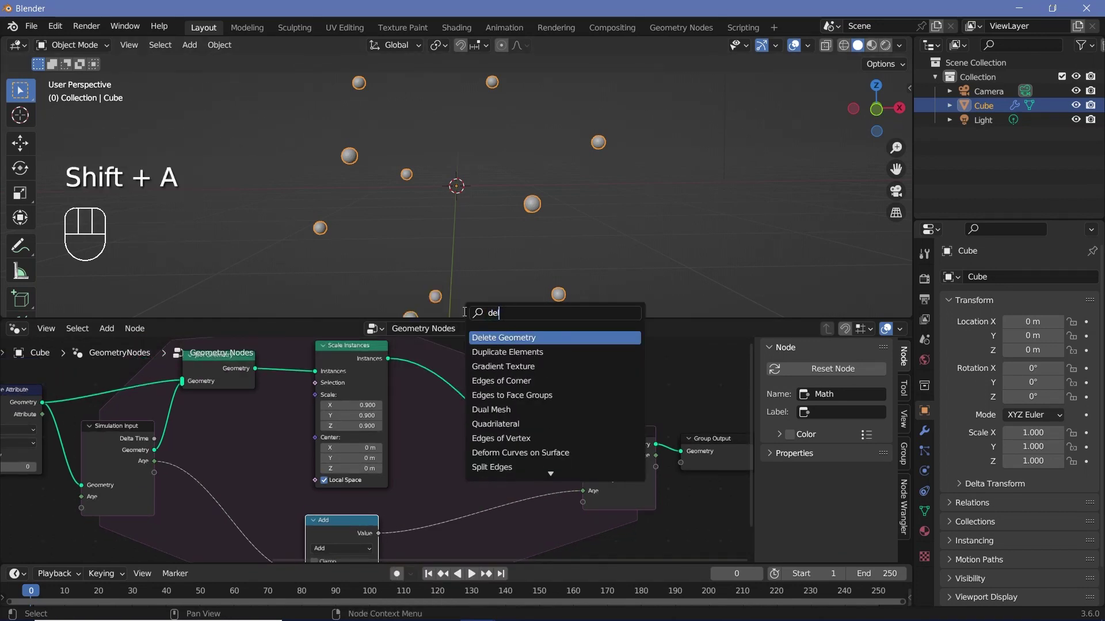
Step: Connect Age into the Add node adding 1 and start adding a Delete Geometry node
scroll("up", 3)
middle_click(439, 506)
left_click_drag(363, 492, 383, 498)
key("shift+a")
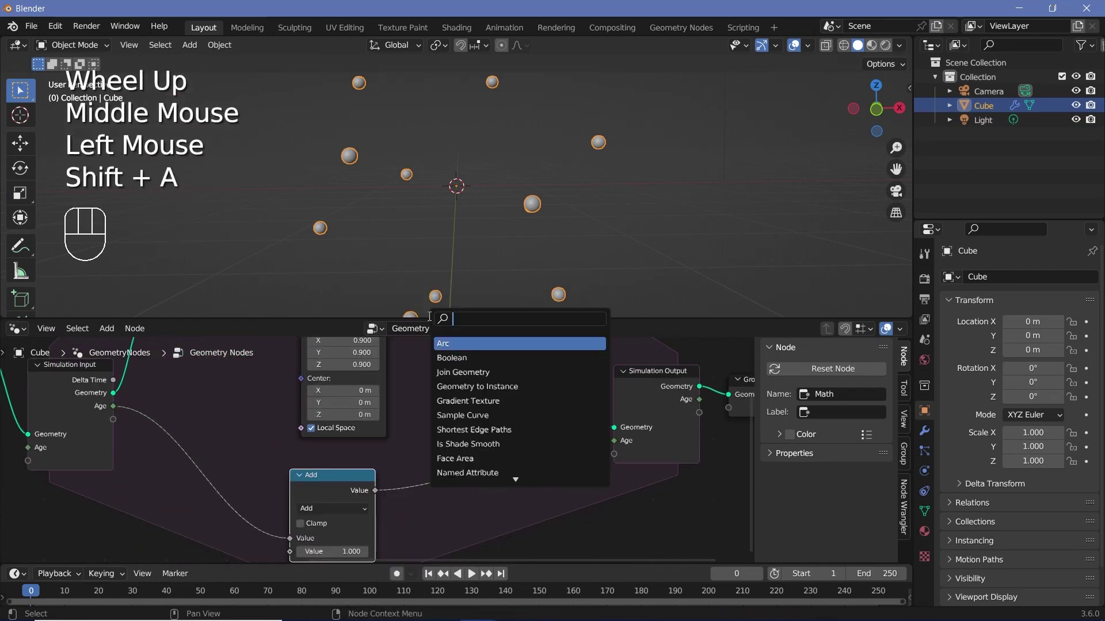
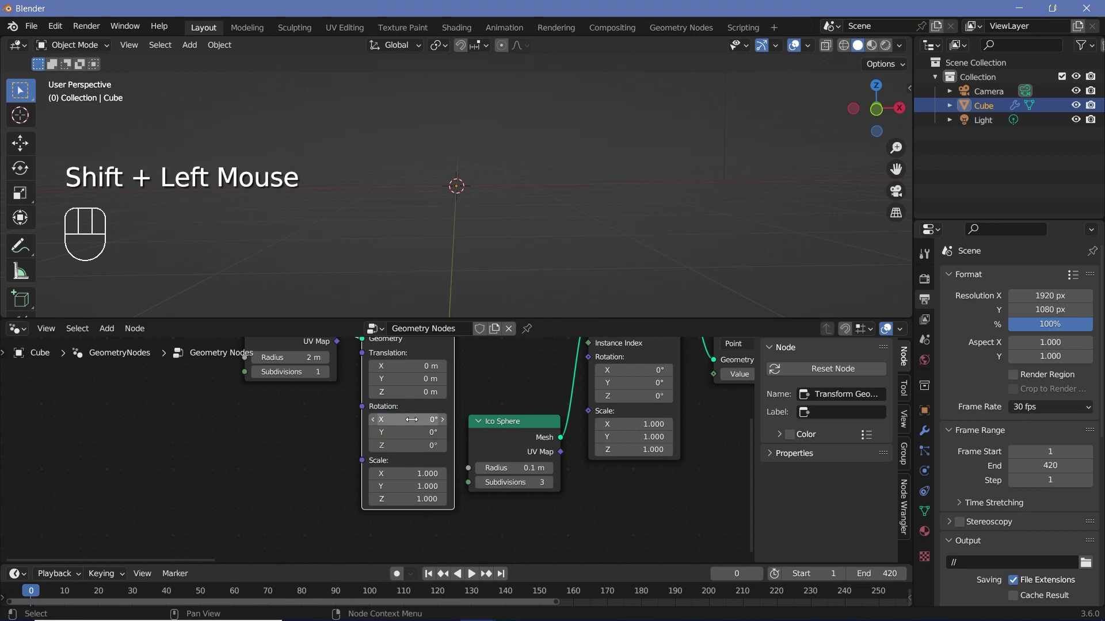
Step: Keyframe Transform Geometry rotation at 0° on frame 0 and 360° on frame 300, then play
key("i")
left_click(288, 575)
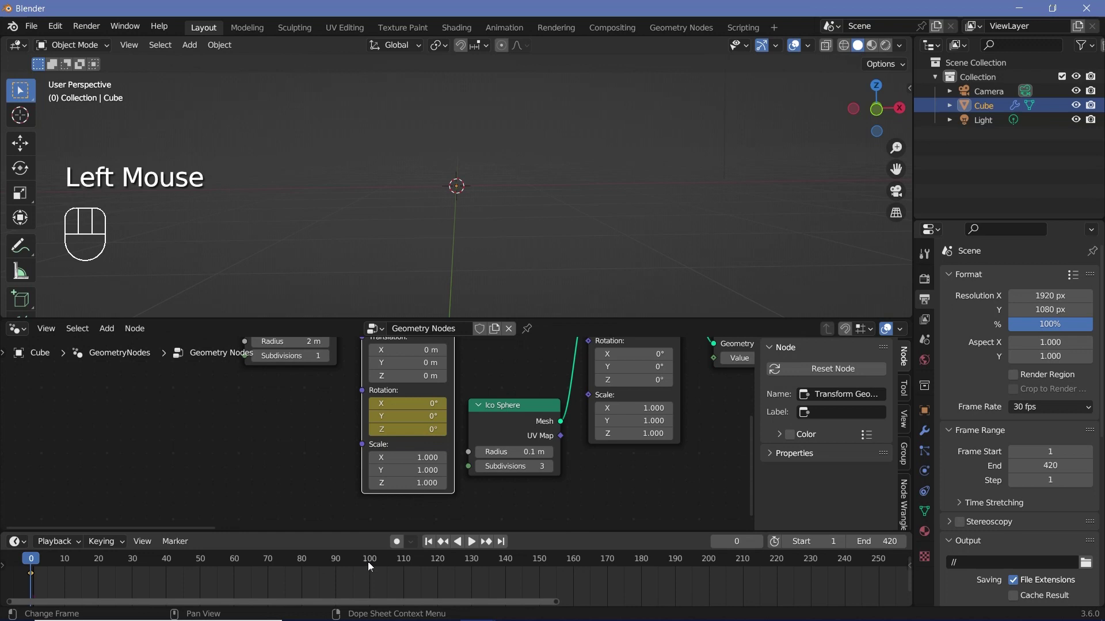
left_click(373, 566)
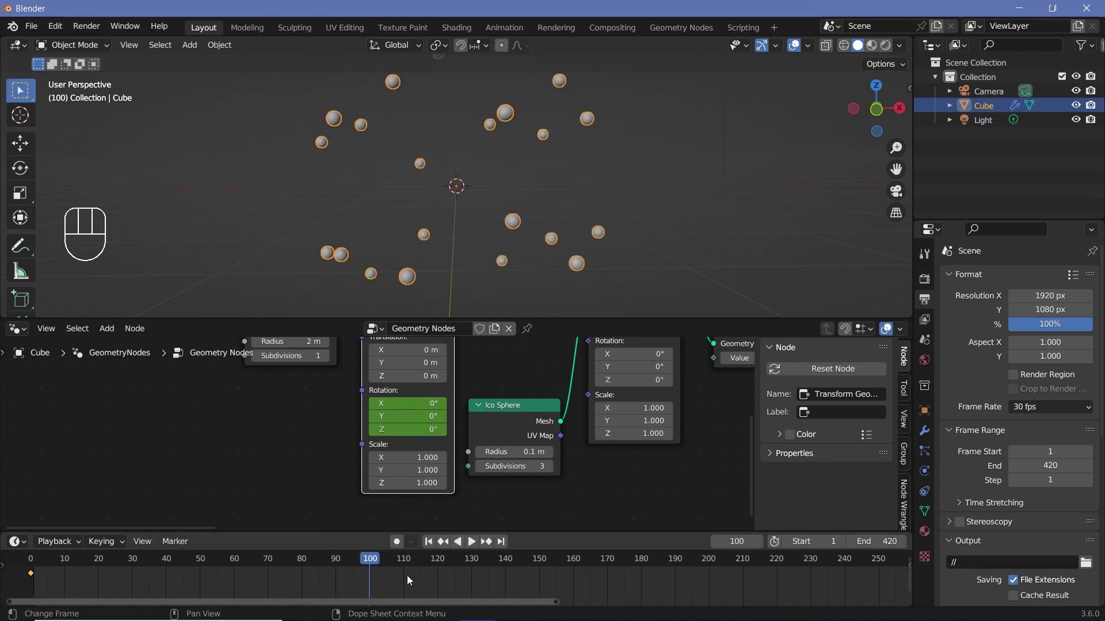
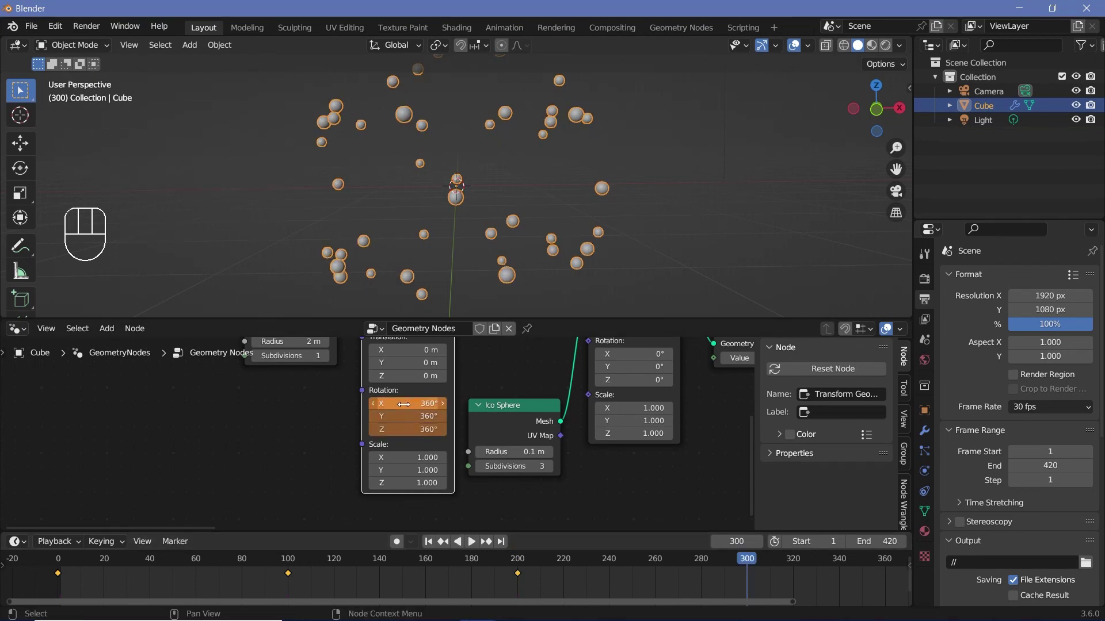
key("i")
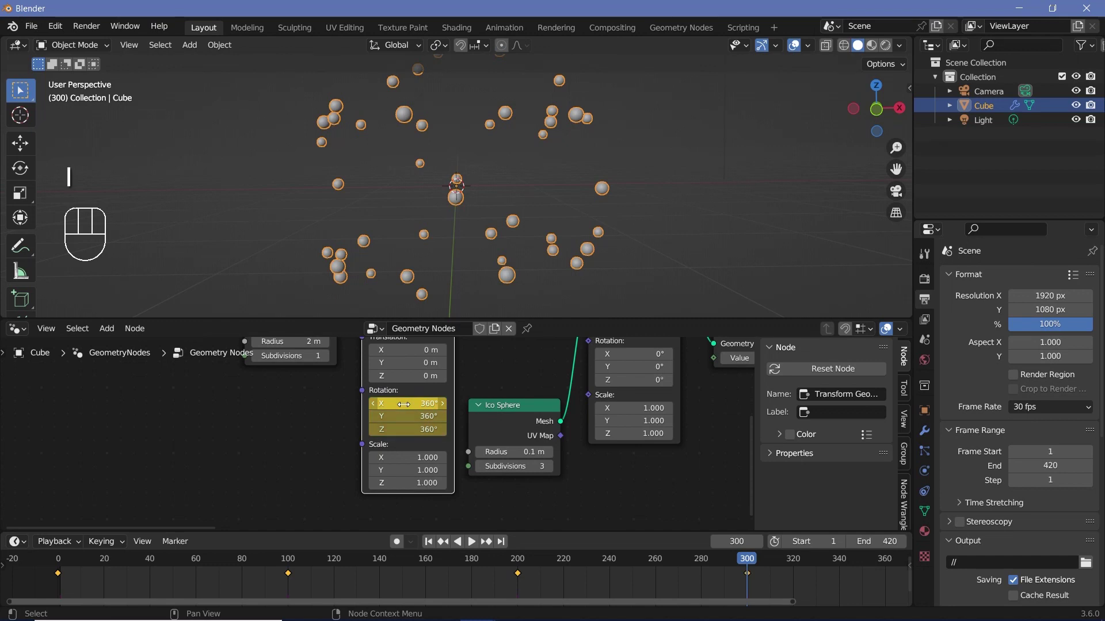
Step: Let playback run past frame 300 and stop it at frame 332
scroll("down", 3)
left_click(144, 567)
key("space")
scroll("down", 3)
left_click_drag(506, 198, 340, 196)
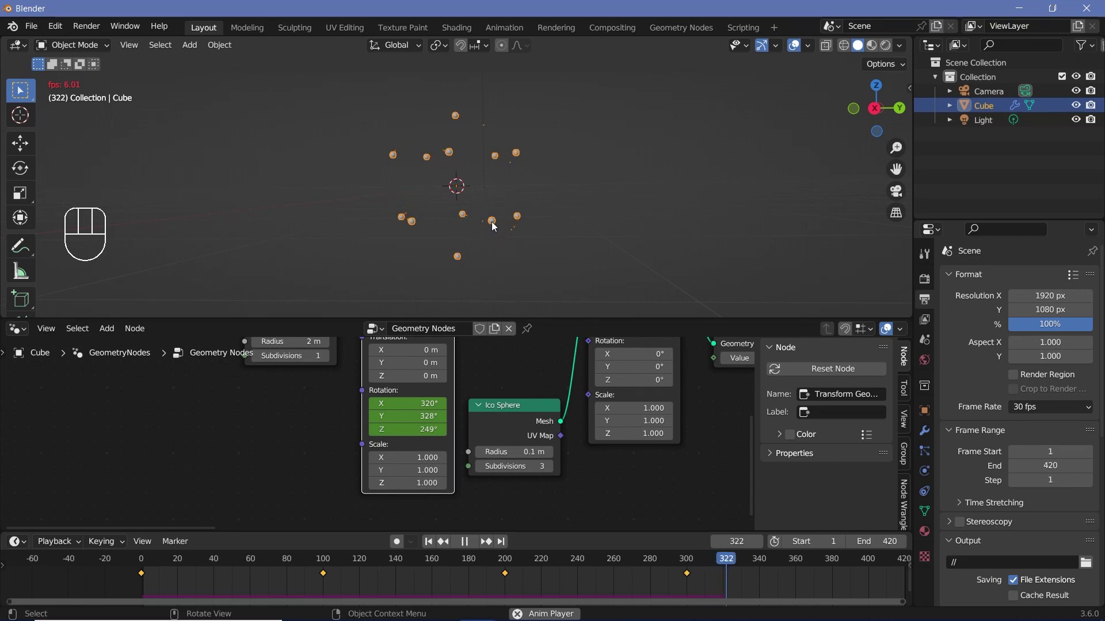
key("space")
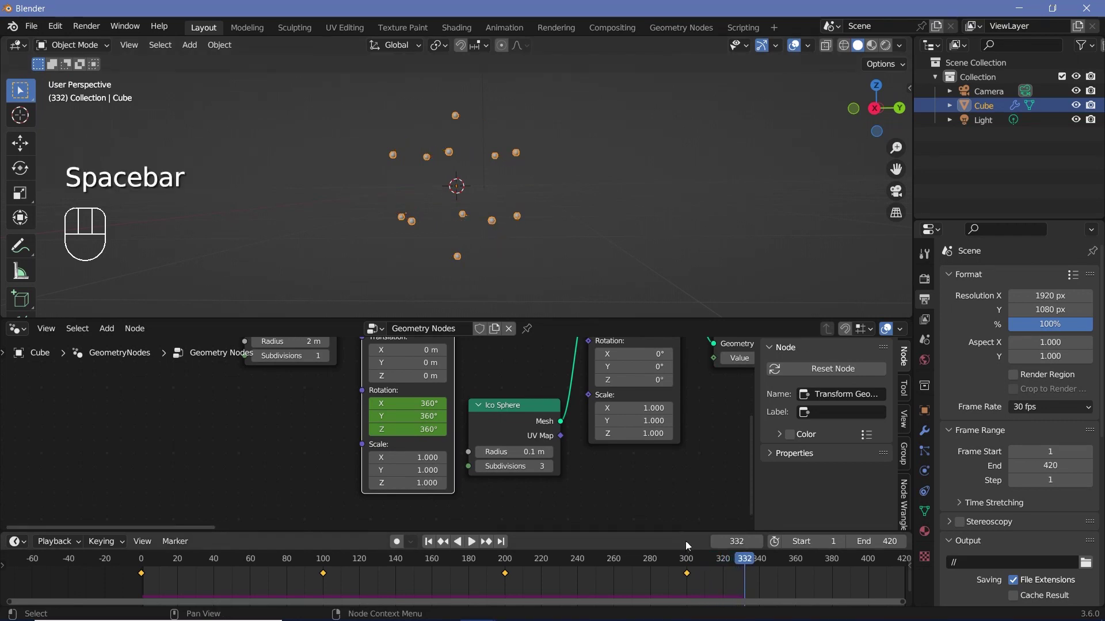
Step: Zoom out and pan the node editor to show the whole geometry node tree
scroll("down", 3)
left_click_drag(687, 440, 475, 363)
left_click_drag(649, 406, 653, 412)
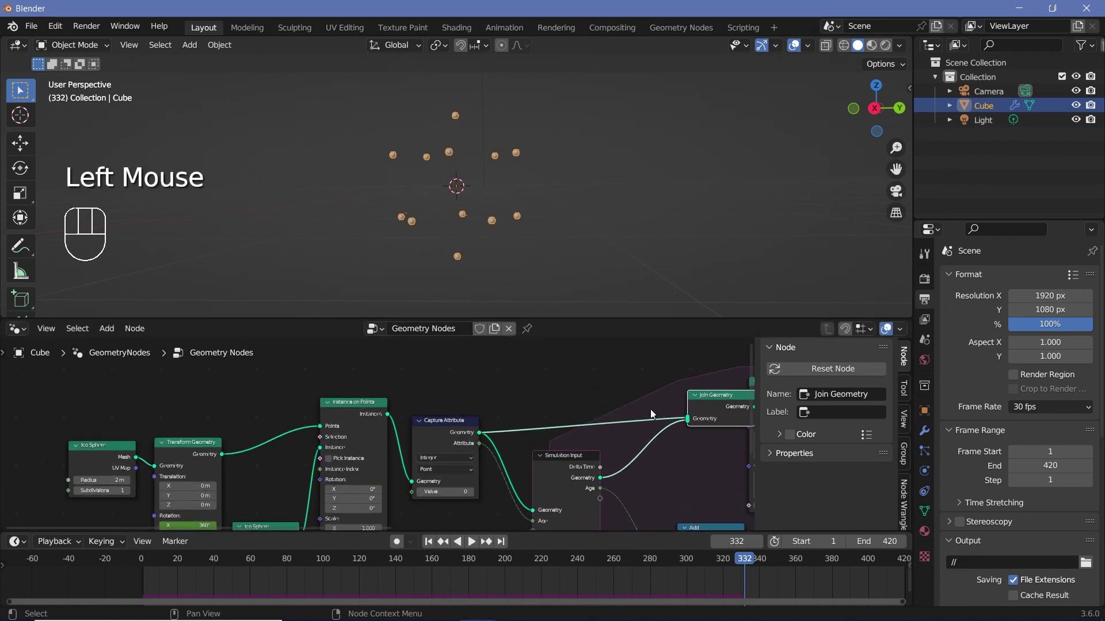
middle_click(646, 407)
Step: Add a Delete Geometry node between Capture Attribute and Join Geometry
key("shift+a")
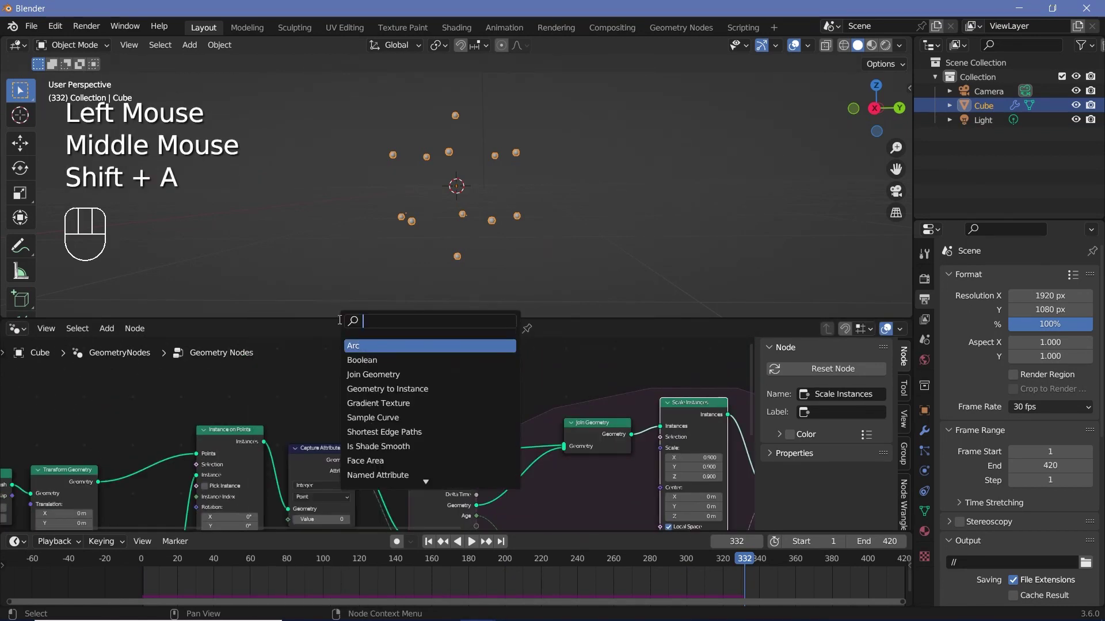
left_click_drag(391, 374, 450, 374)
left_click(588, 445)
key("shift+a")
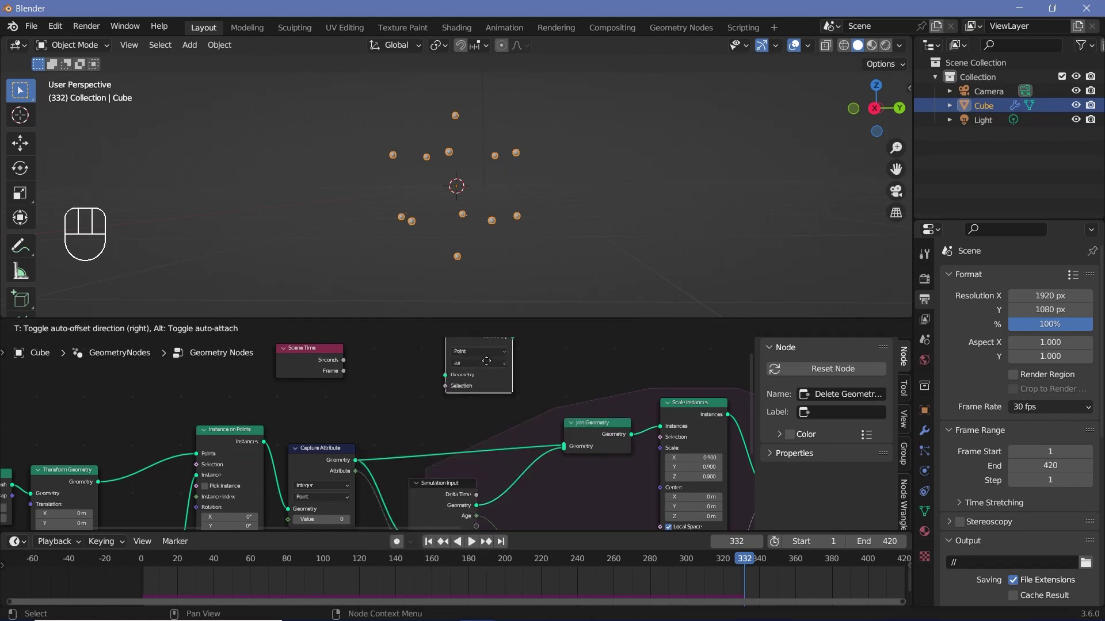
Step: Drive its Selection with Scene Time Frame compared Greater Than 300 and wire it into Join Geometry
key("shift+a")
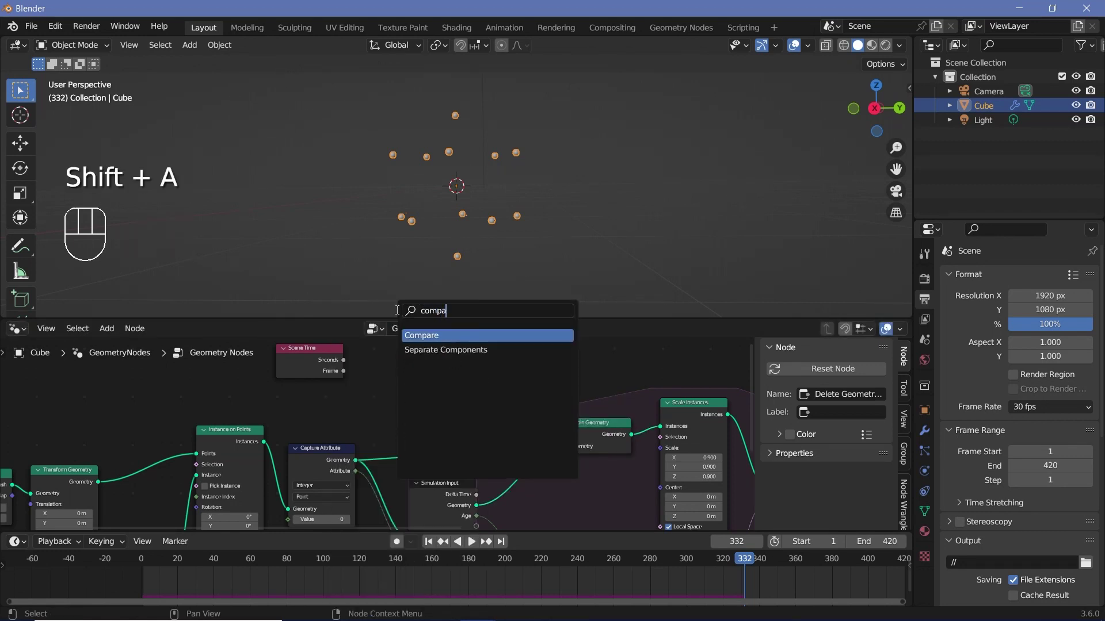
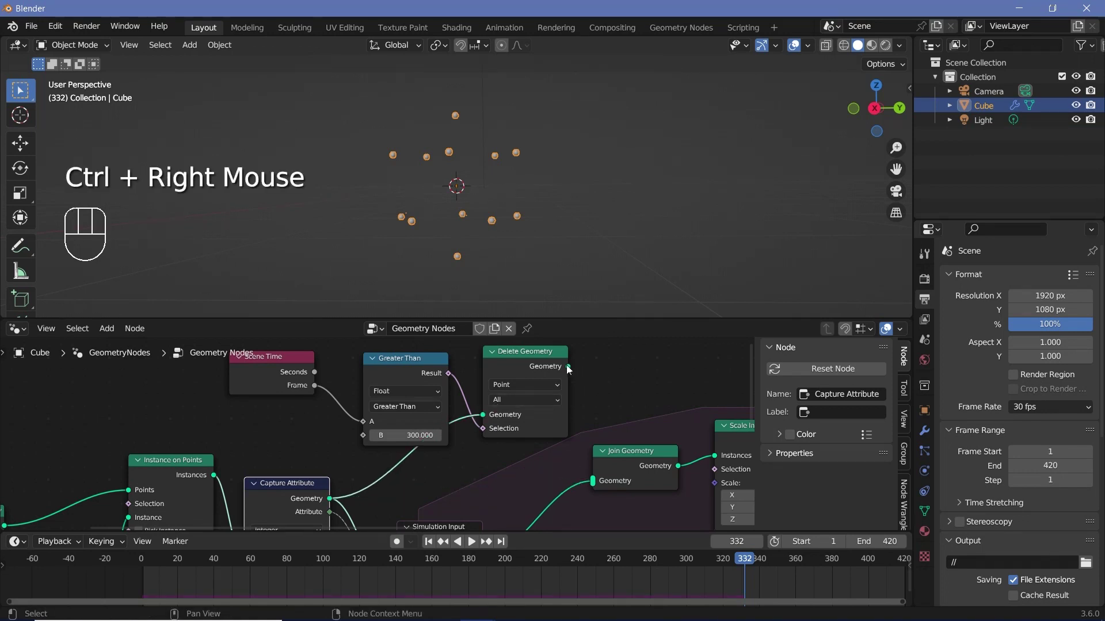
left_click_drag(587, 448, 568, 417)
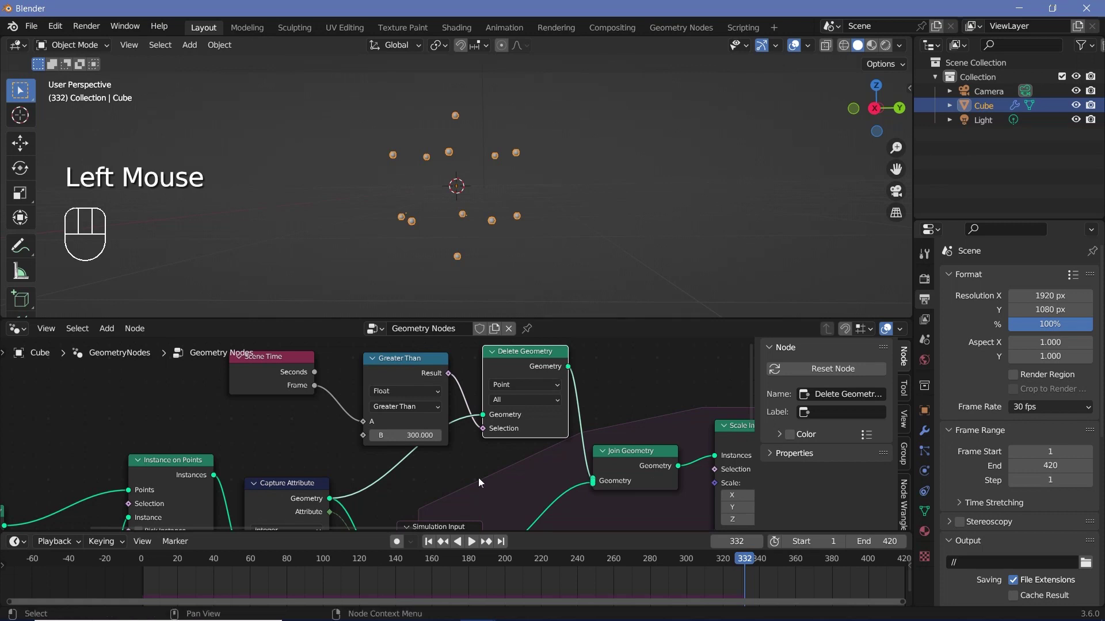
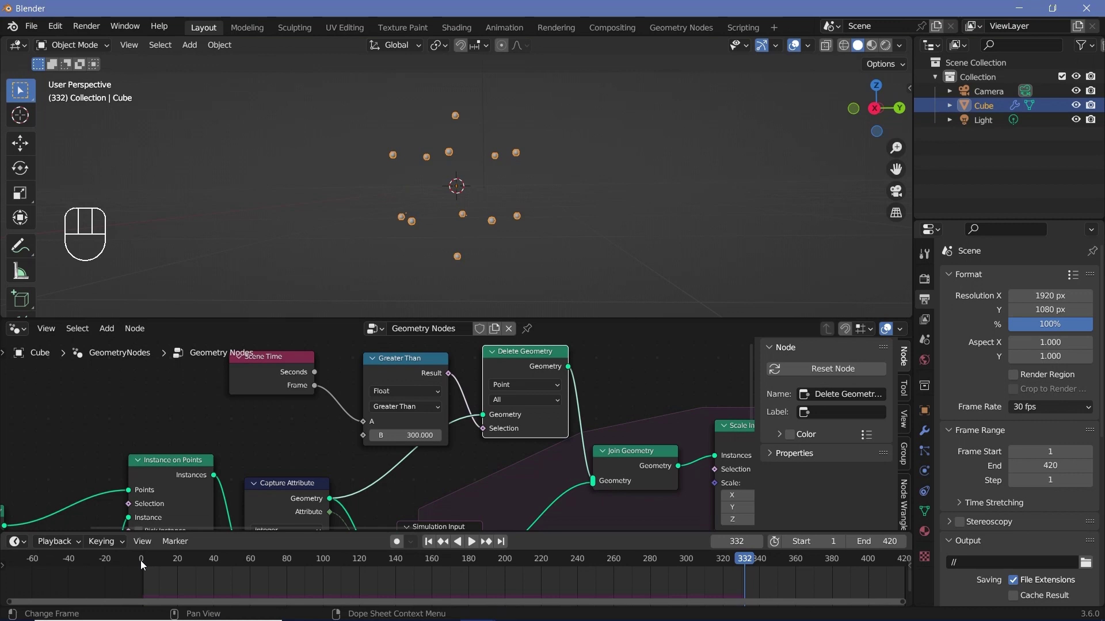
Step: Replay from frame 0 past frame 300 and stop at frame 355, where the trails have vanished
left_click(144, 565)
key("space")
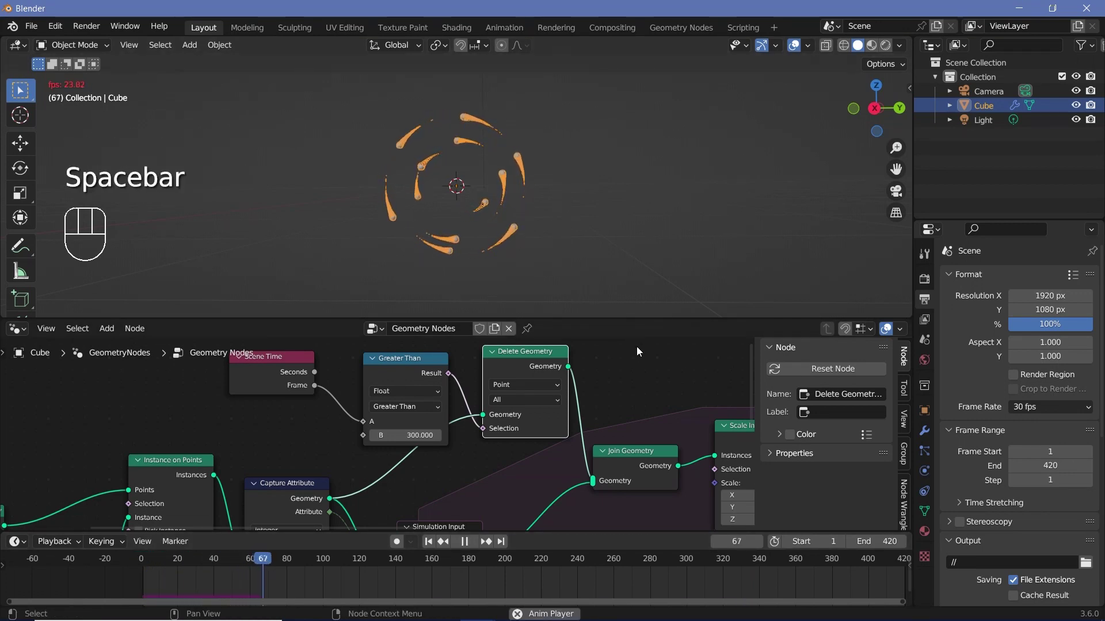
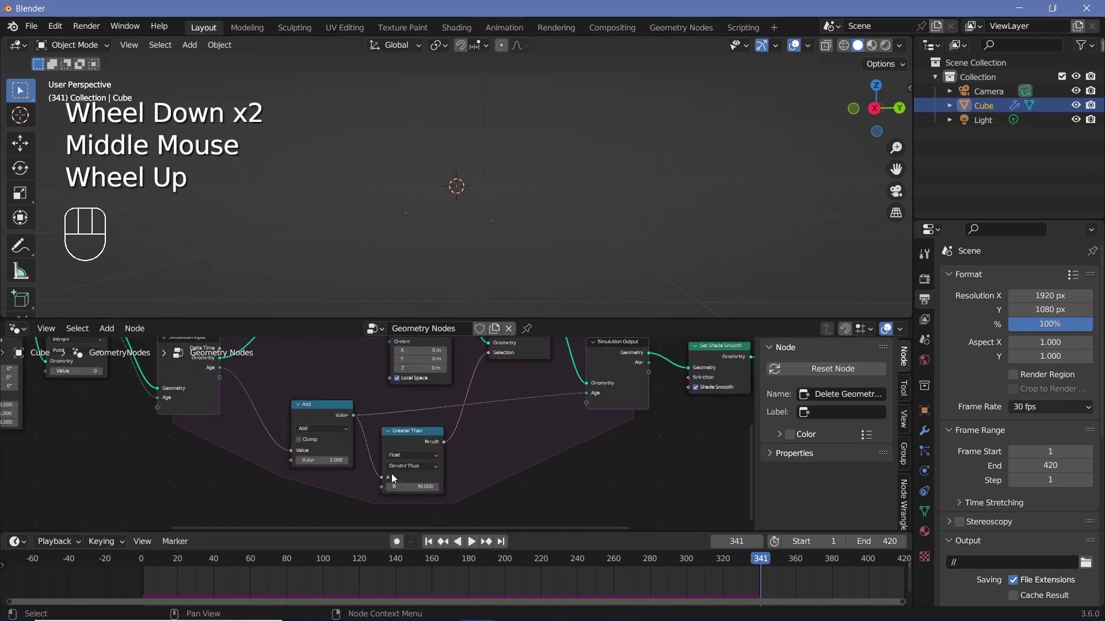
key("space")
scroll("down", 3)
key("space")
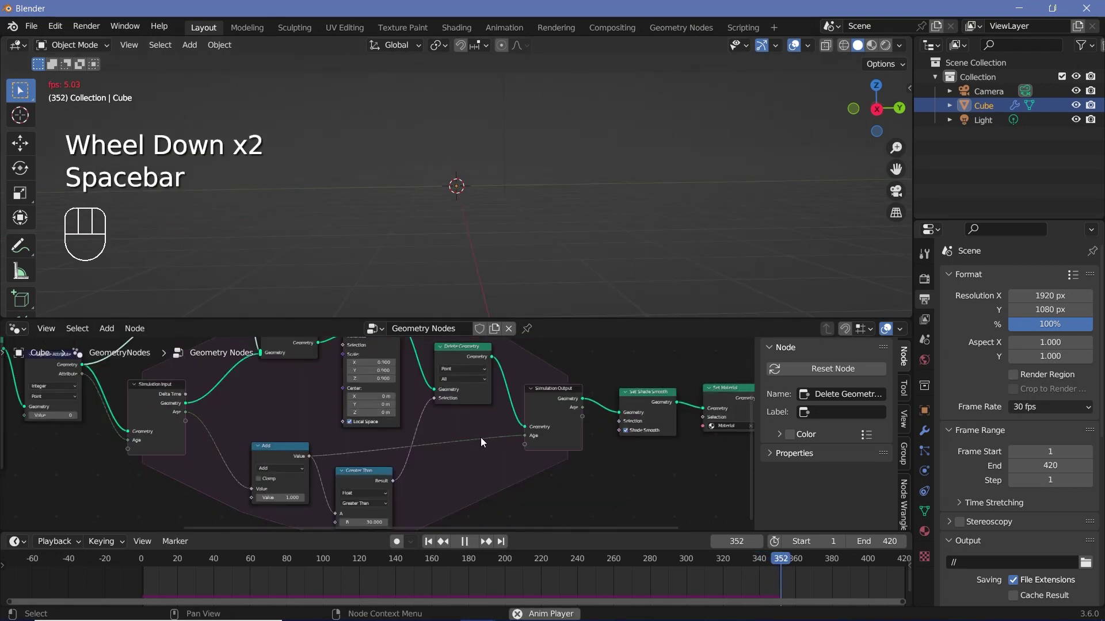
key("space")
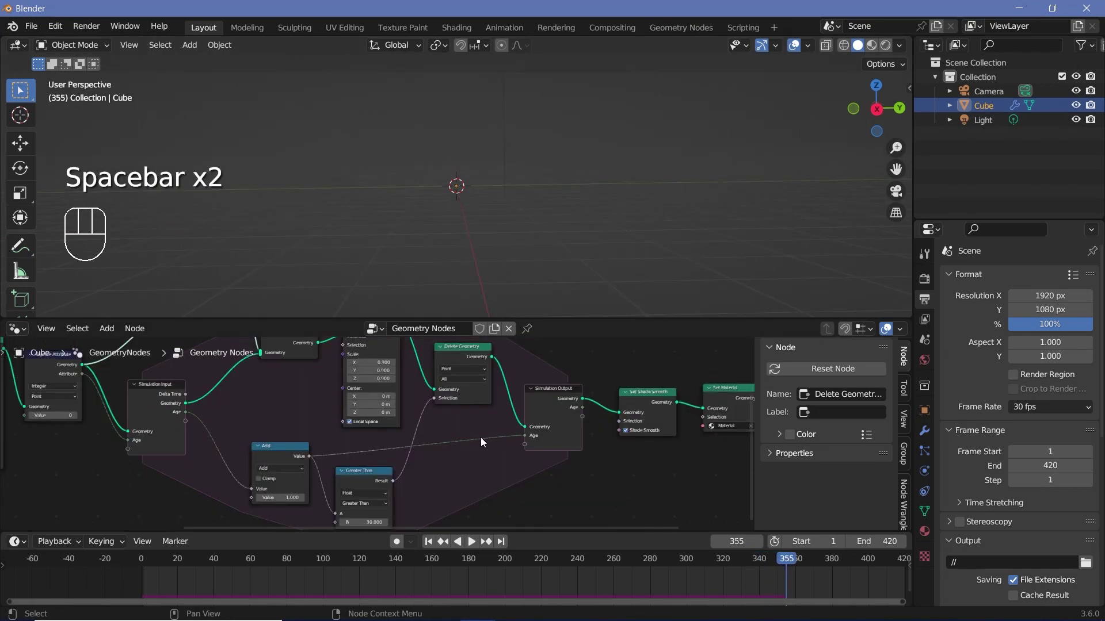
Step: In the Shader Editor, rename the material Trails and feed a Geometry node's Position into Base Color
left_click_drag(22, 338, 62, 461)
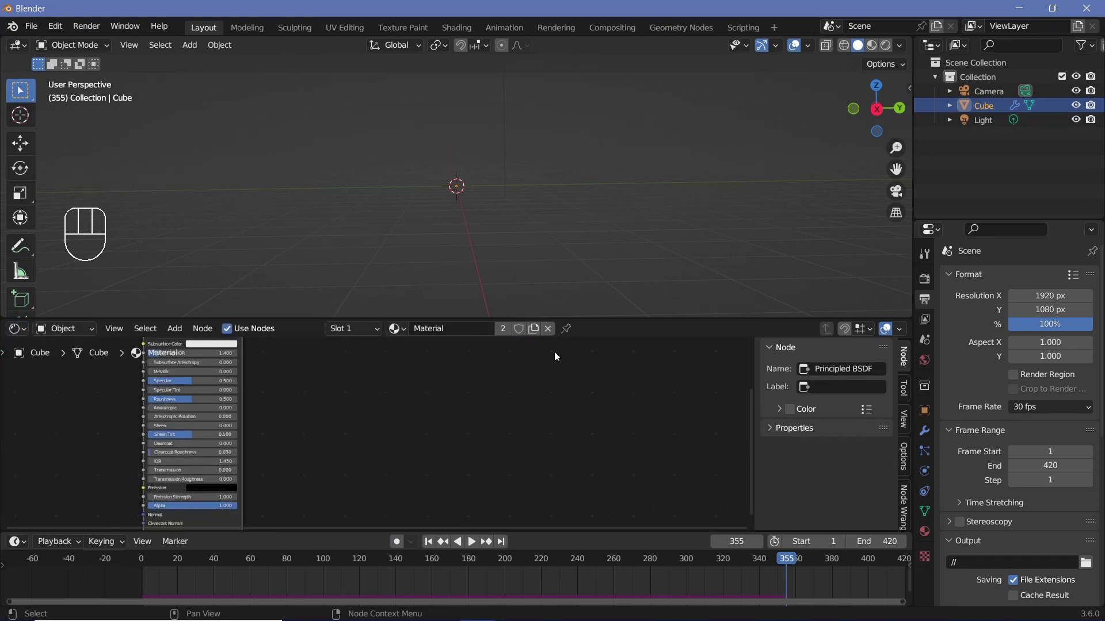
left_click_drag(417, 408, 551, 472)
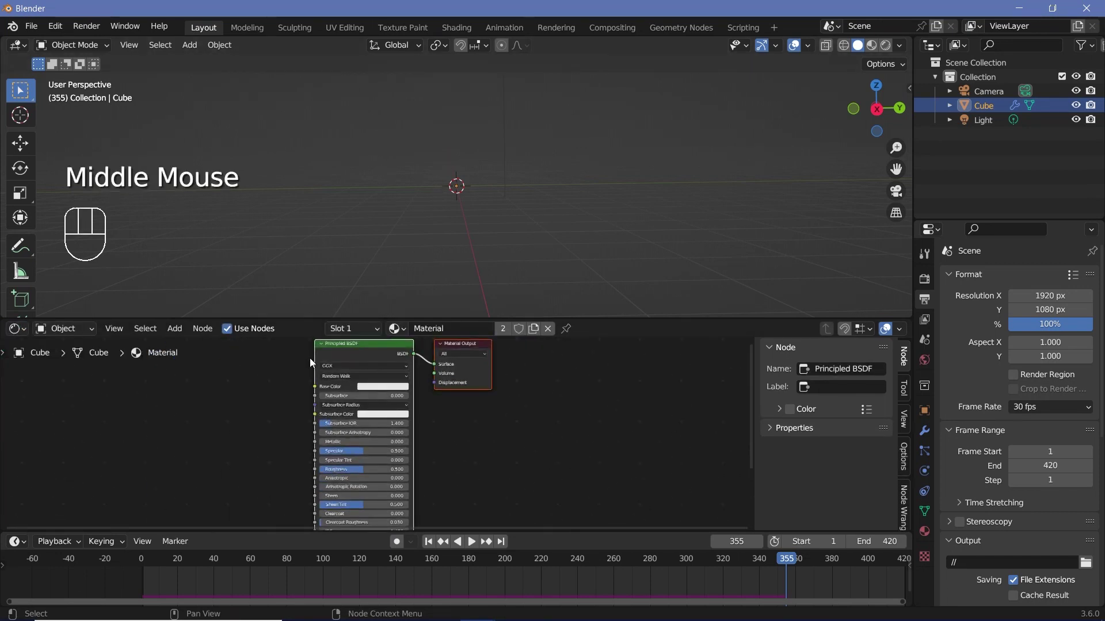
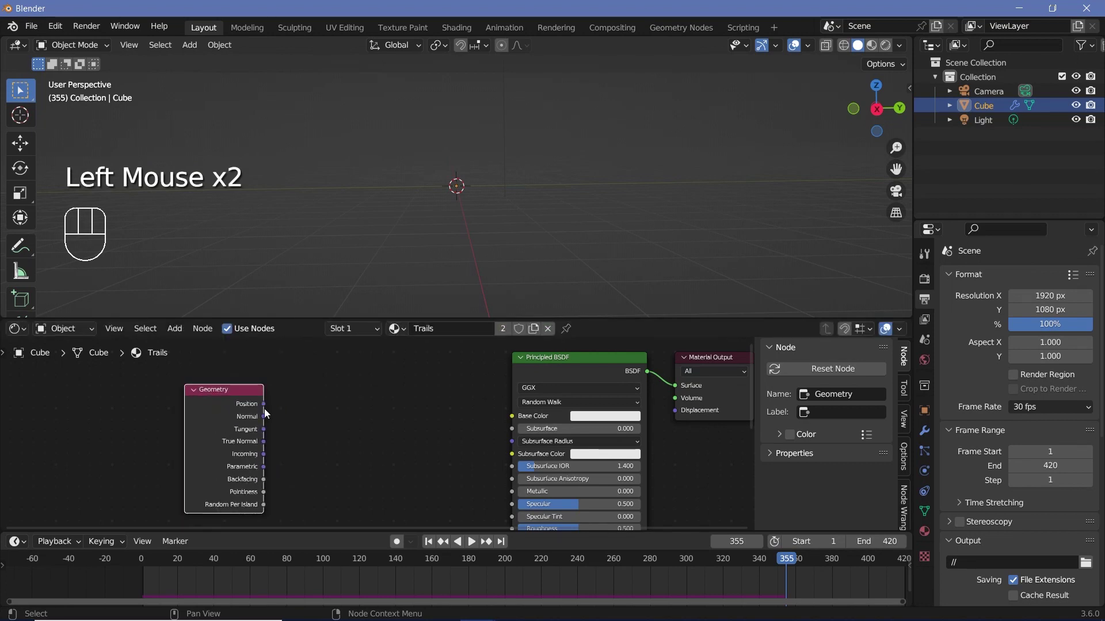
left_click_drag(268, 411, 375, 416)
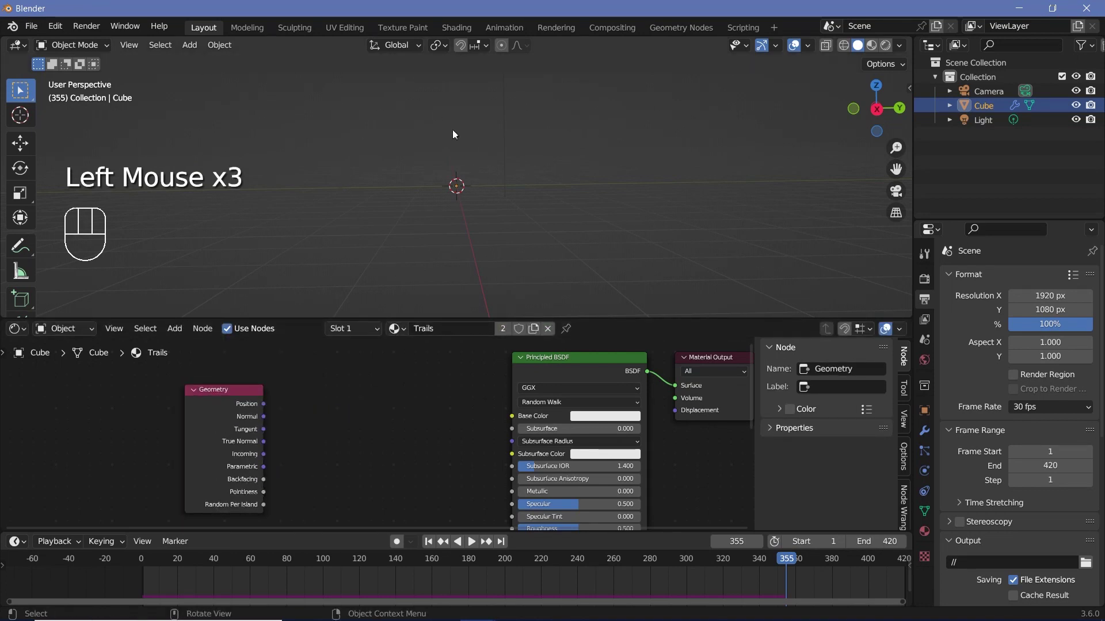
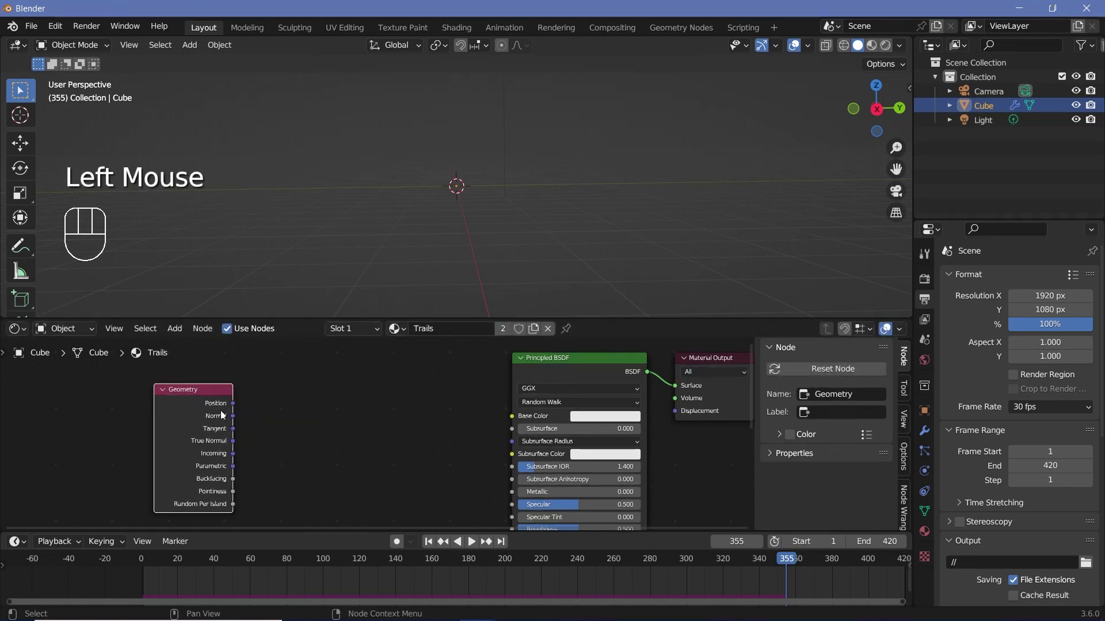
left_click_drag(243, 408, 350, 441)
left_click_drag(302, 565, 241, 533)
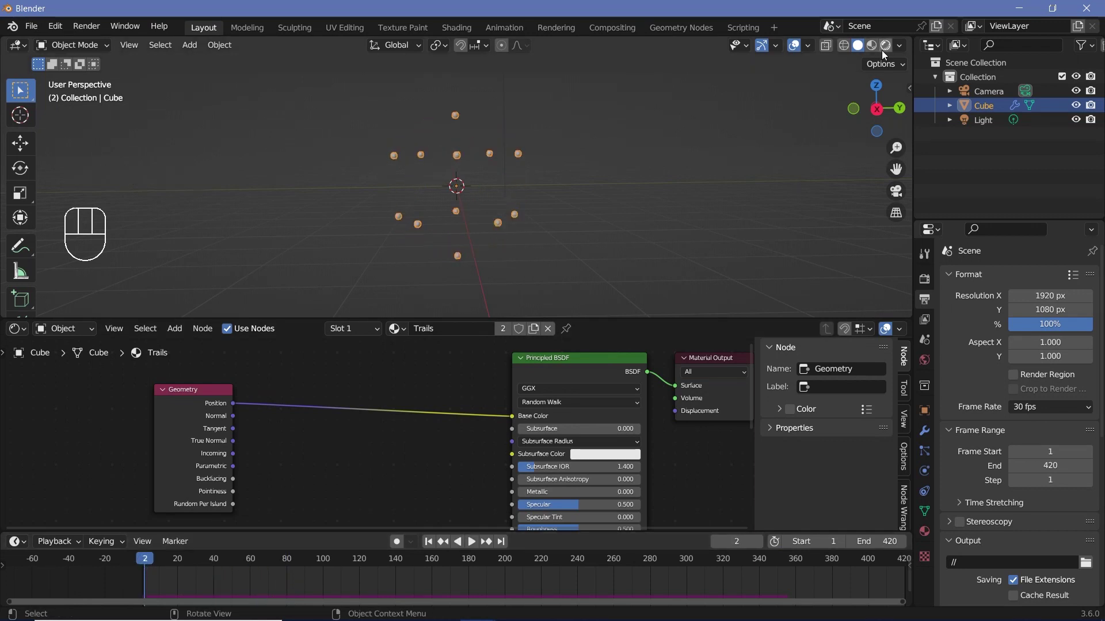
Step: Preview the material in the viewport, then insert a Color Ramp between Position and Base Color
left_click(885, 53)
left_click_drag(439, 197, 418, 206)
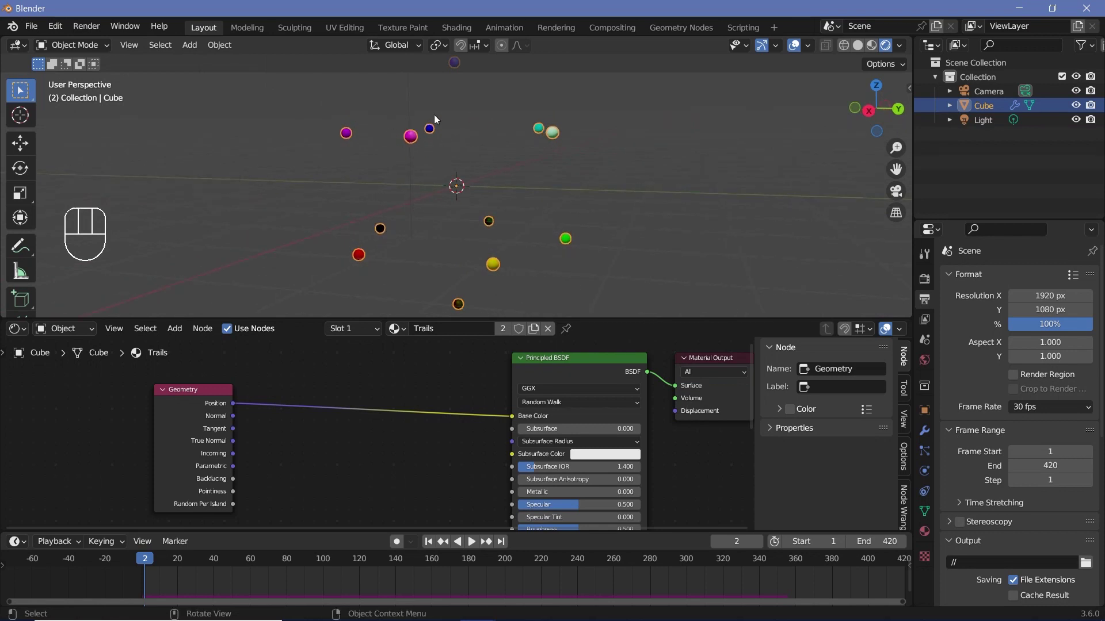
left_click_drag(459, 180, 472, 186)
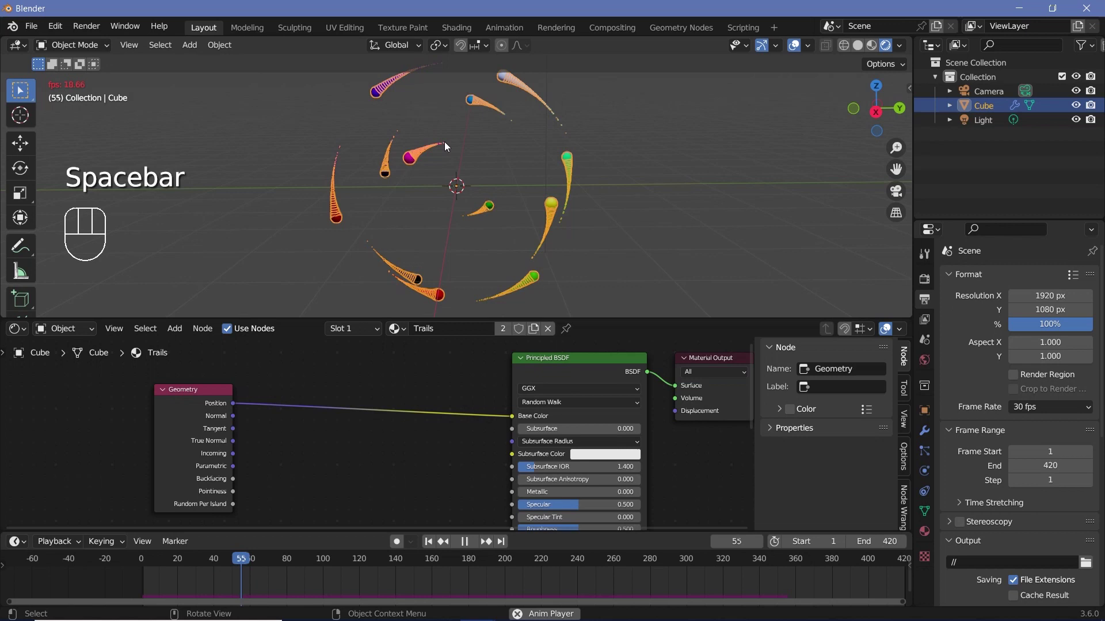
key("space")
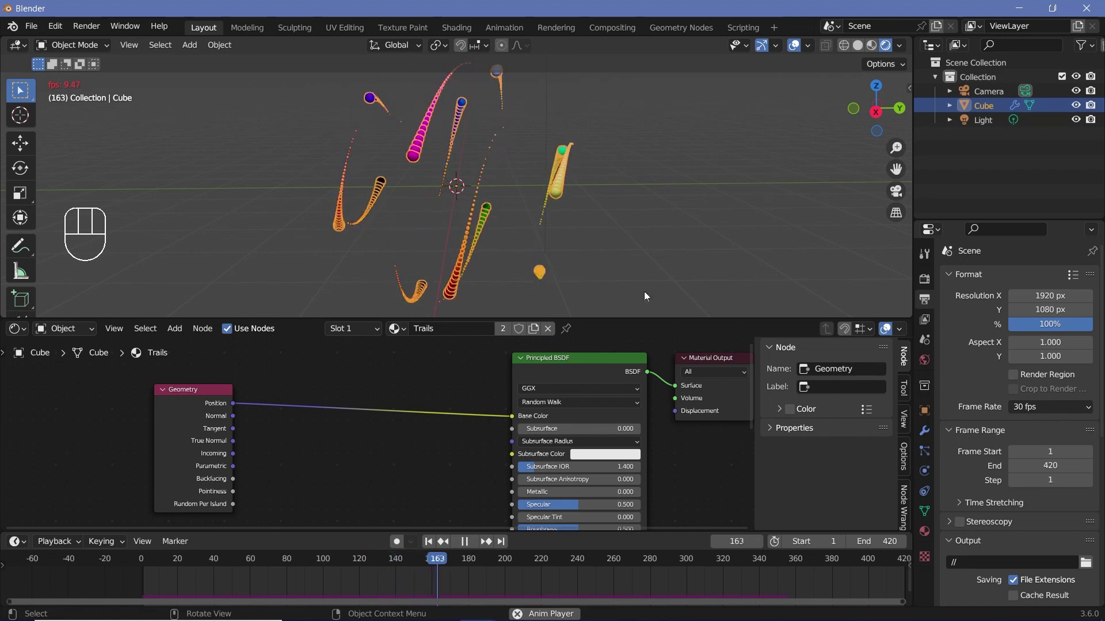
key("space")
left_click_drag(420, 562, 139, 539)
key("shift+a")
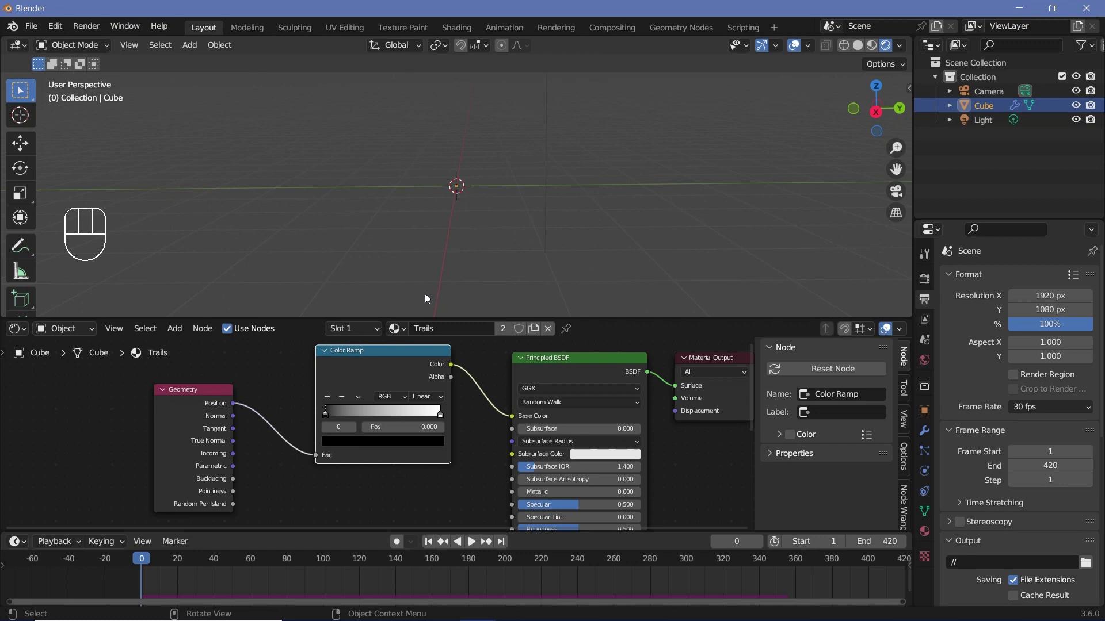
left_click(358, 372)
key("shift+a")
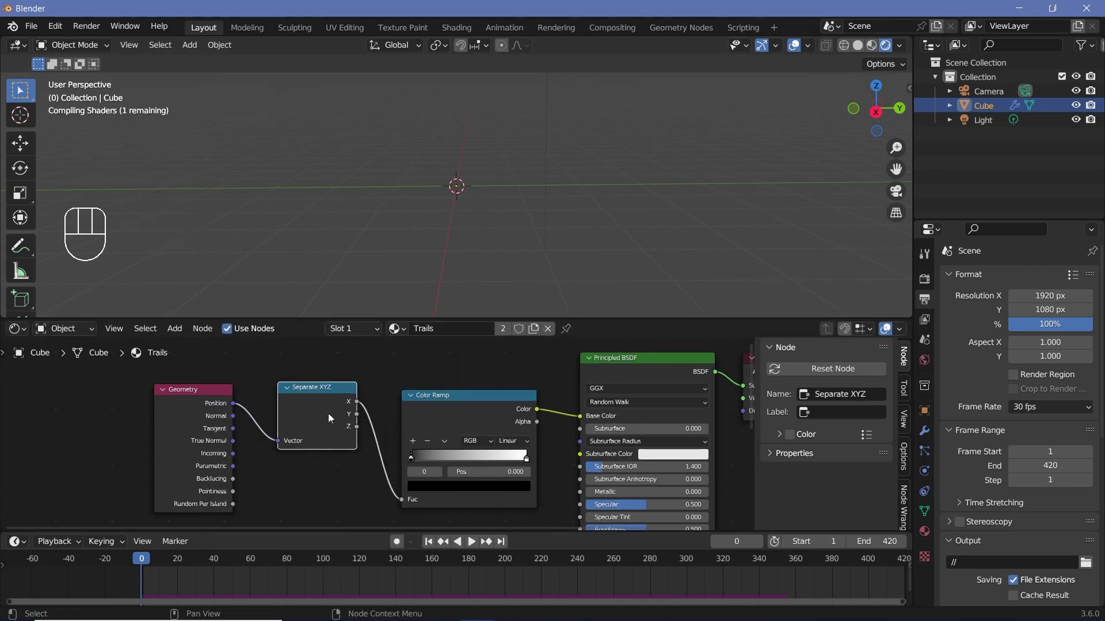
left_click_drag(448, 412, 414, 410)
middle_click(391, 418)
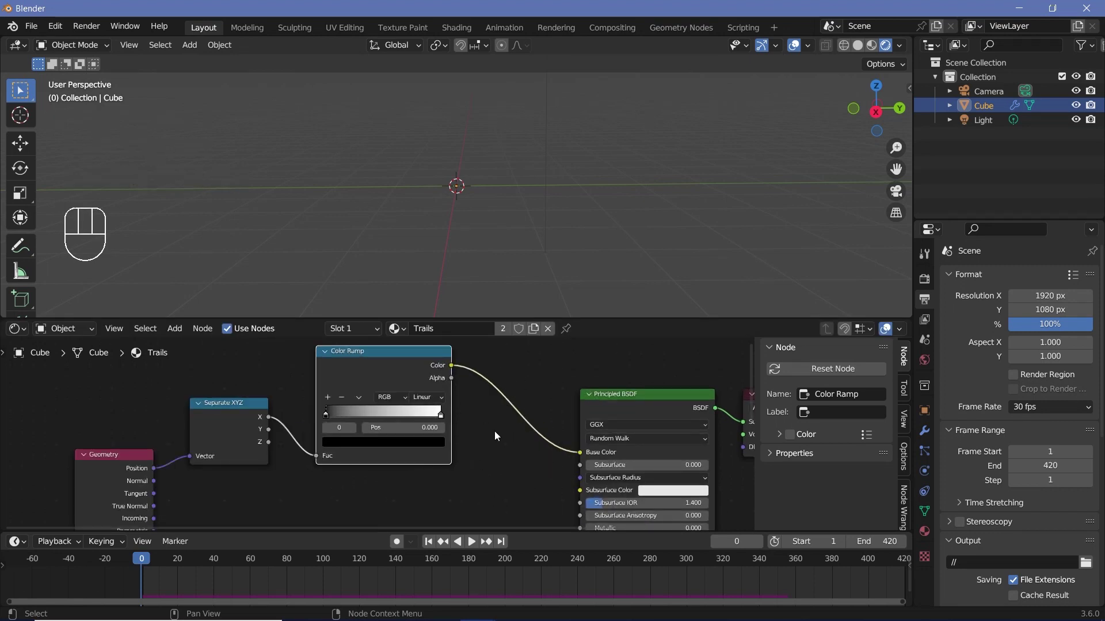
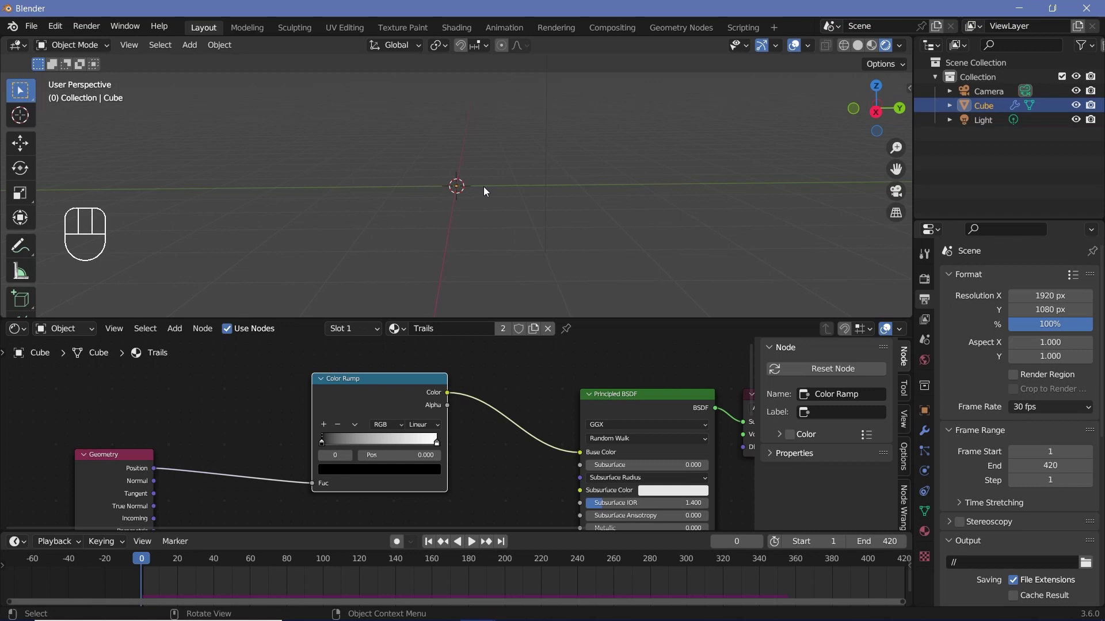
Step: Set the Color Ramp stops to blue and orange, sliding the orange stop to about a third
left_click(287, 456)
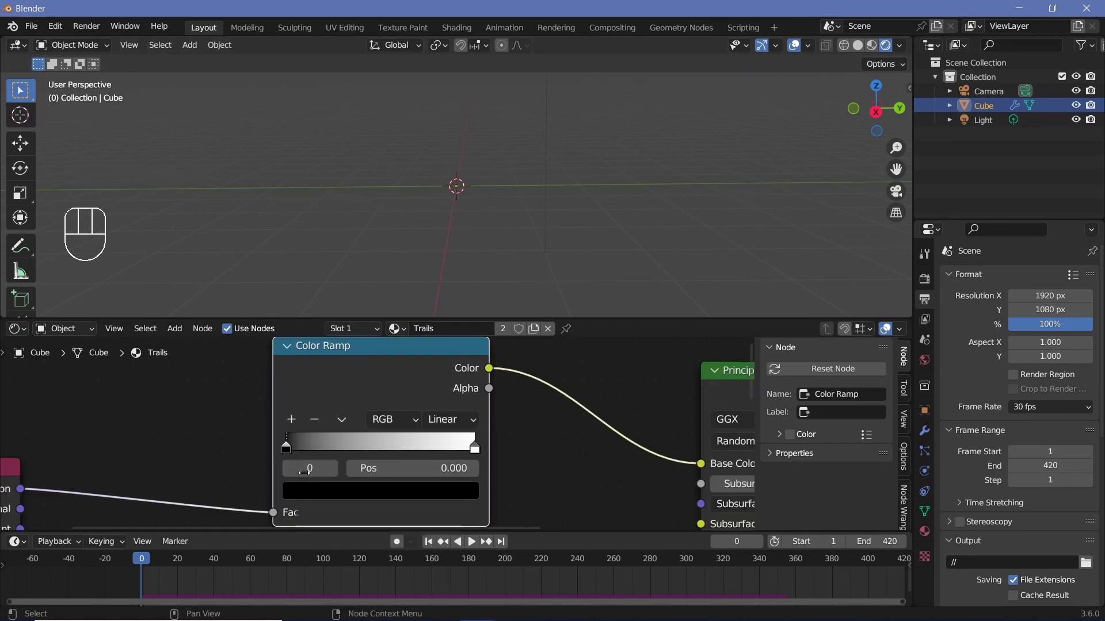
left_click(290, 448)
left_click(312, 501)
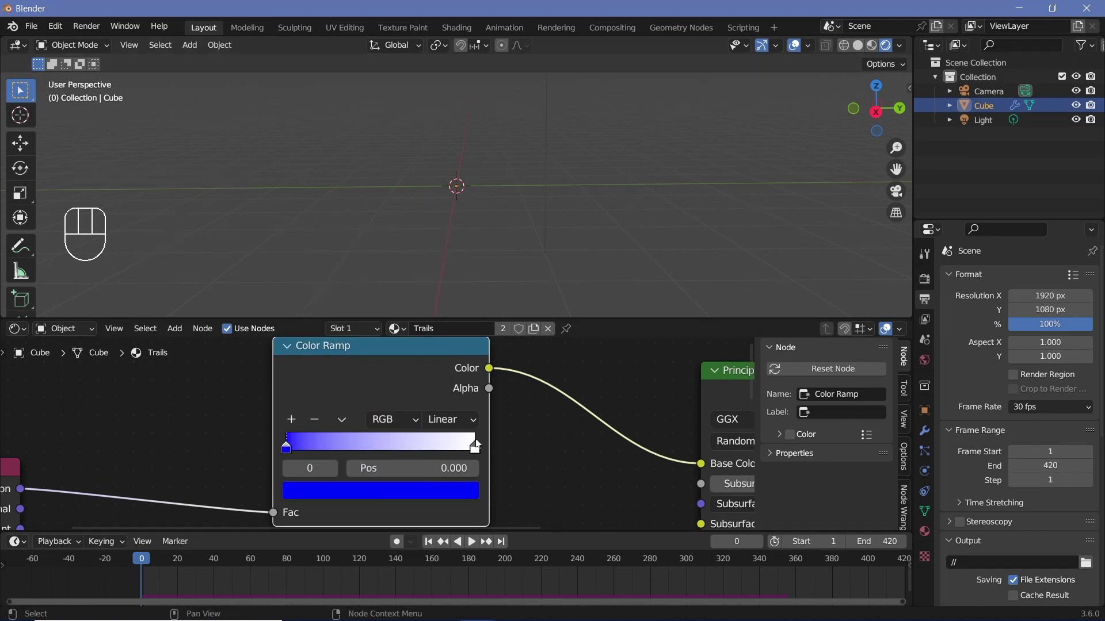
left_click(478, 447)
left_click(429, 501)
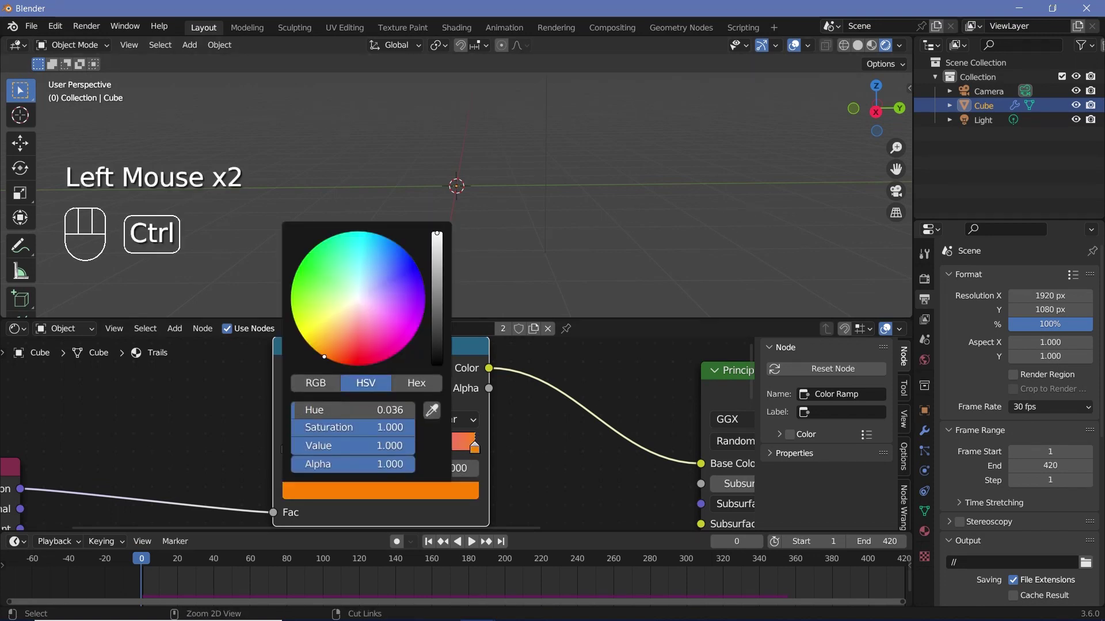
left_click_drag(471, 451, 329, 452)
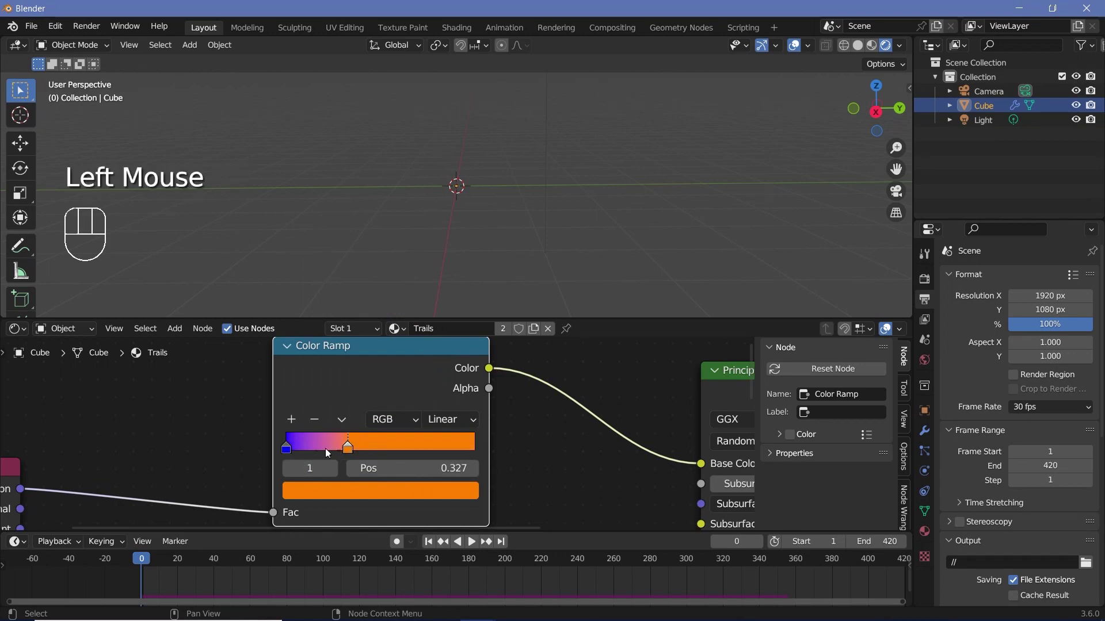
left_click(305, 453)
Step: Play the animation and slide the blue and orange stops close together near the ramp's start
key("space")
key("space")
middle_click(598, 238)
scroll("down", 3)
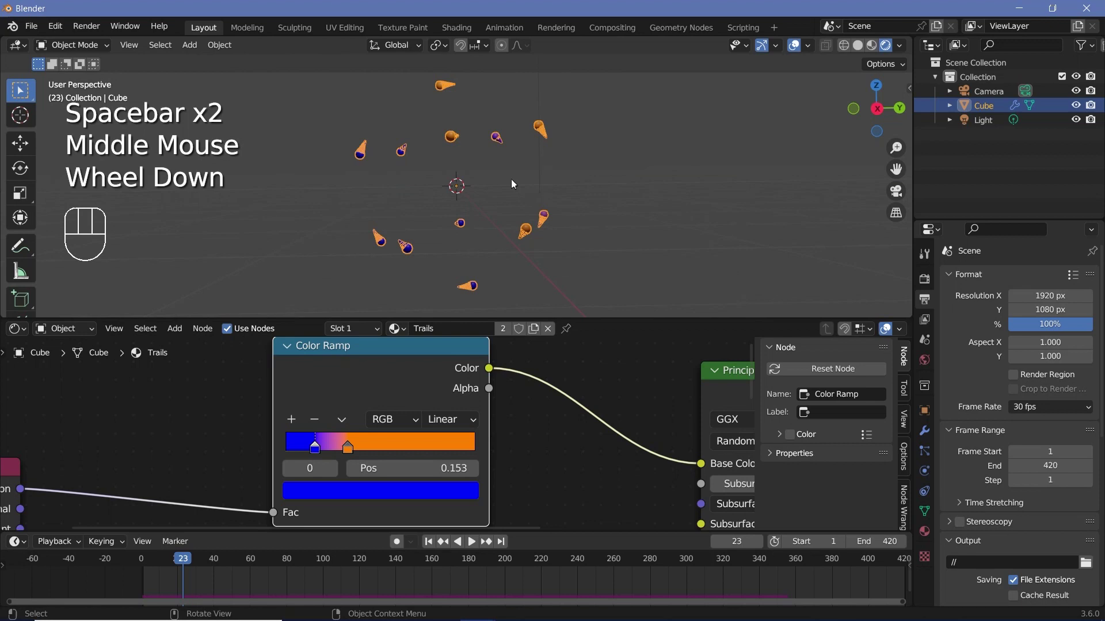
scroll("up", 3)
left_click_drag(332, 449, 316, 449)
left_click(312, 448)
left_click(327, 451)
scroll("down", 3)
middle_click(537, 213)
key("space")
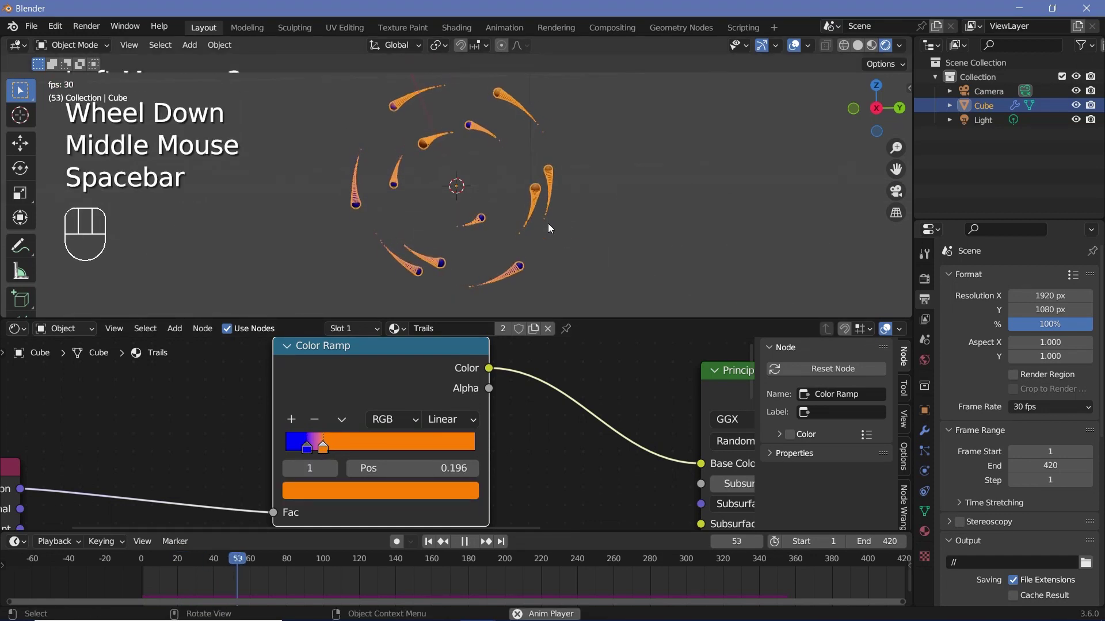
scroll("down", 3)
middle_click(593, 470)
left_click_drag(576, 428, 468, 406)
middle_click(506, 379)
left_click_drag(386, 350, 924, 284)
Step: Enable Bloom and Screen Space Reflections in Eevee's Render Properties
left_click(926, 285)
left_click(953, 444)
left_click(962, 458)
left_click(687, 418)
left_click(688, 415)
left_click(932, 367)
Step: Set the world background to black and connect the Color Ramp into Emission with strength 50
left_click(1038, 378)
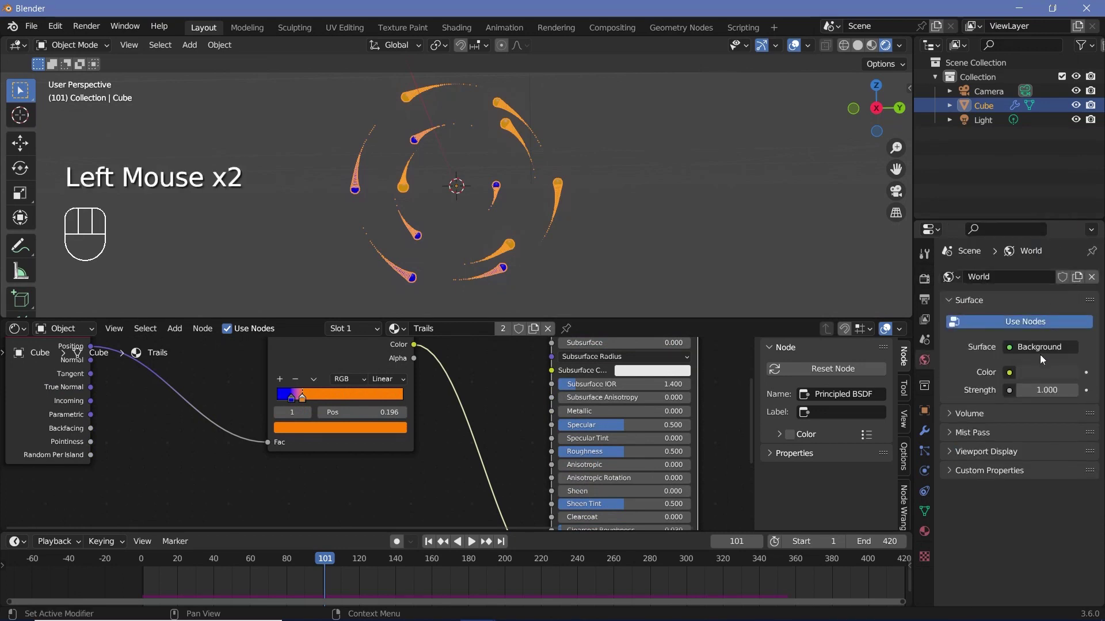
left_click(1035, 377)
left_click(794, 52)
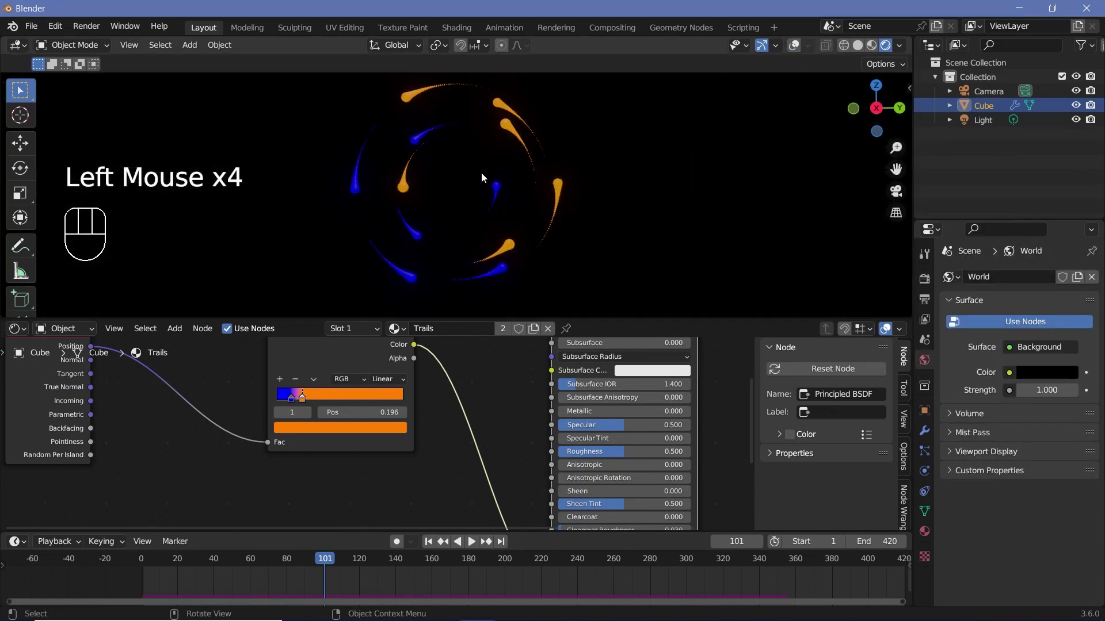
middle_click(511, 420)
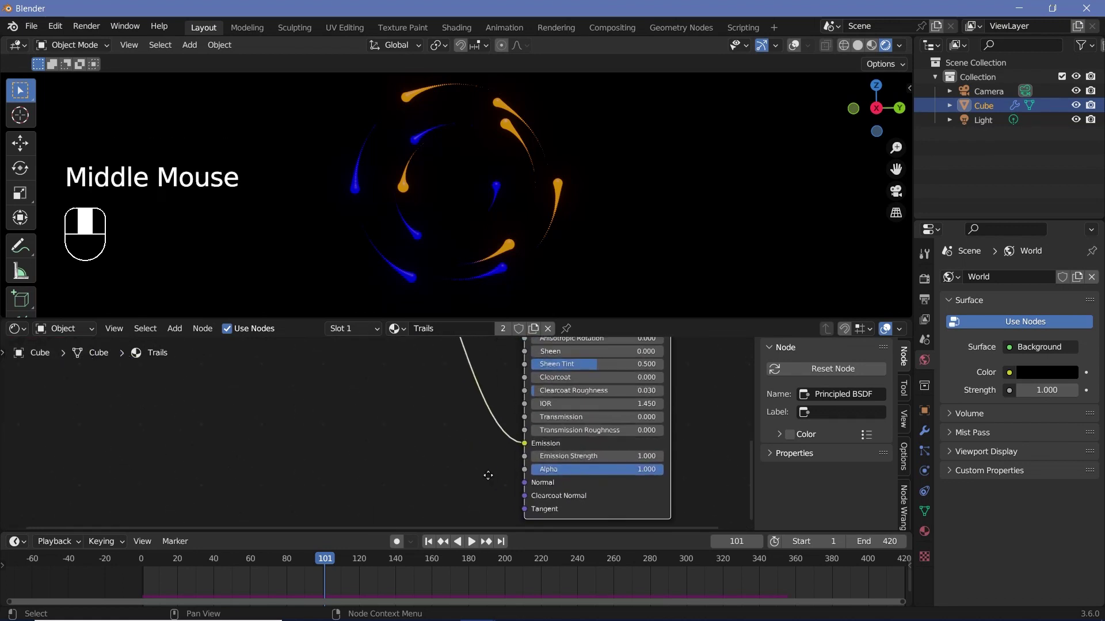
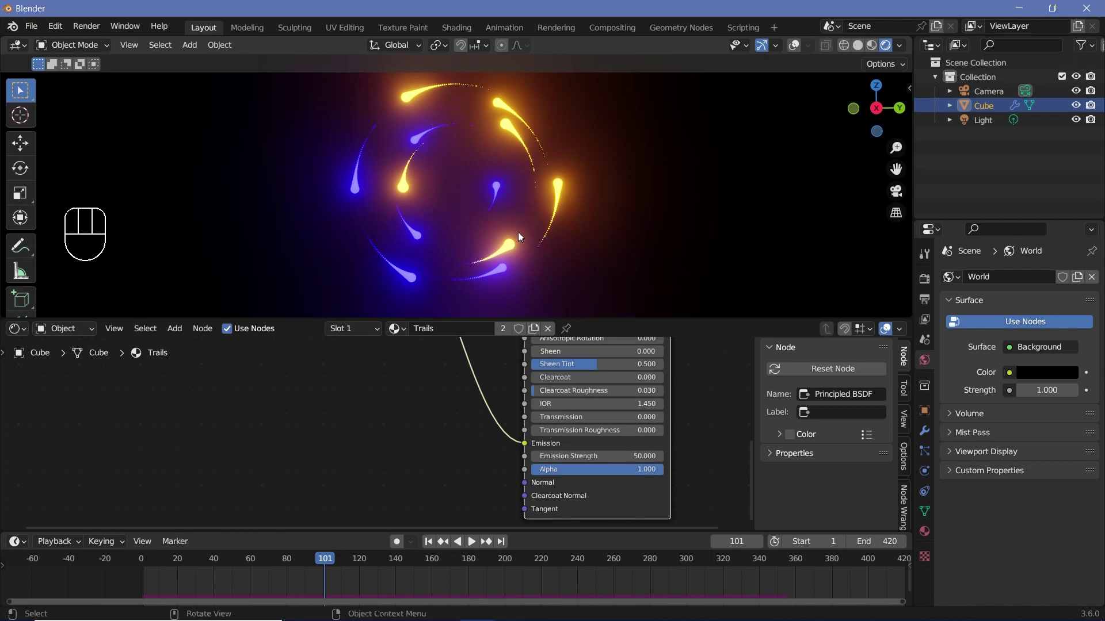
scroll("up", 3)
scroll("up", 3)
left_click_drag(298, 563, 495, 547)
left_click(459, 565)
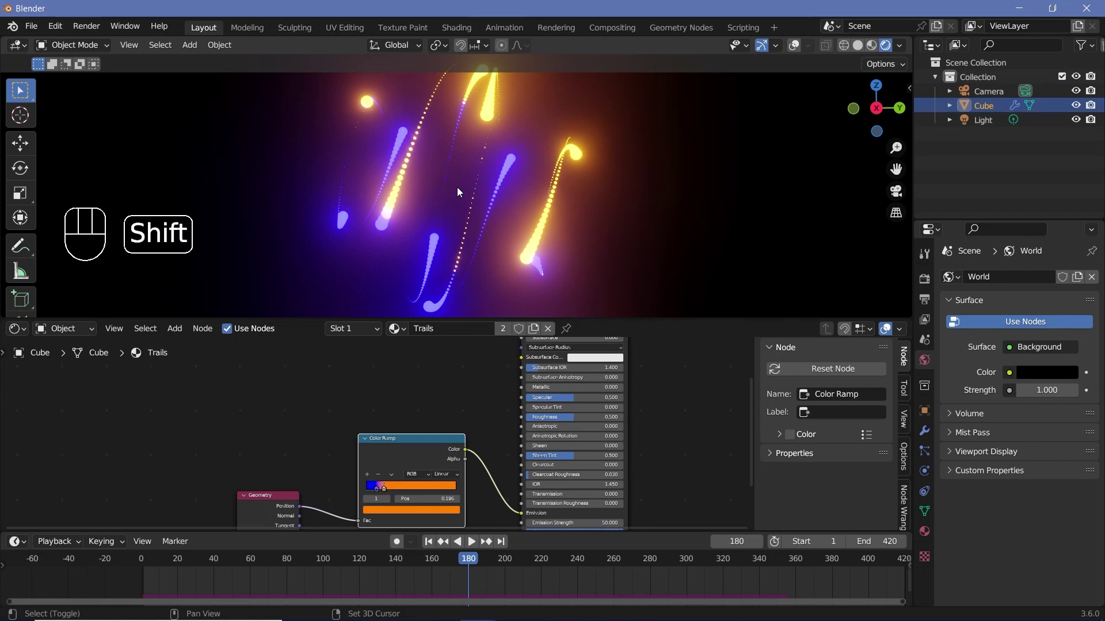
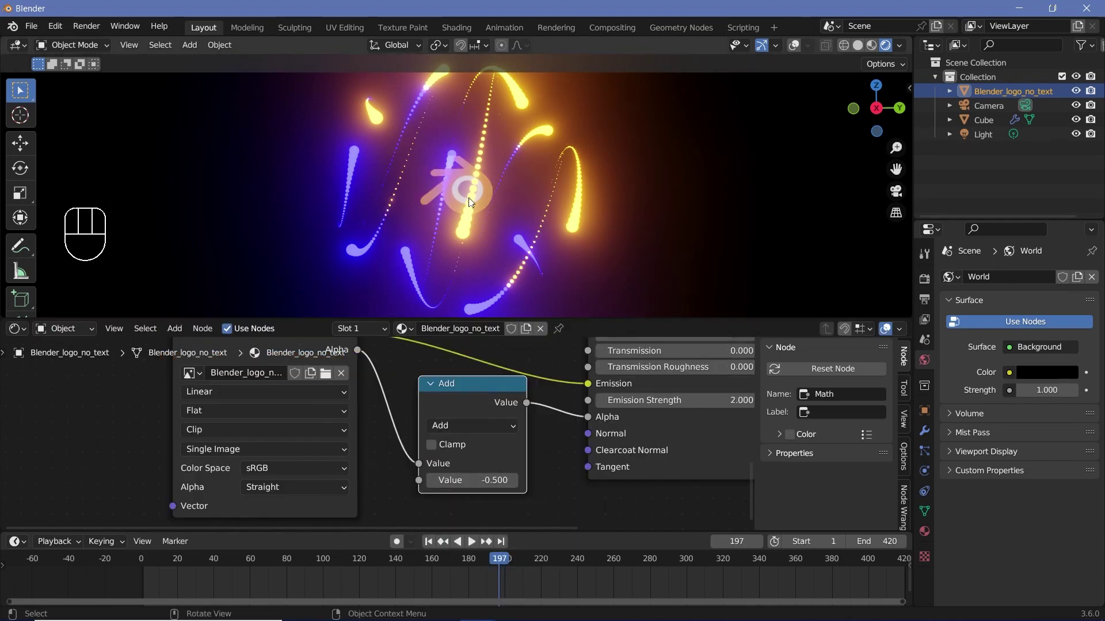
Step: Scroll the logo's shader to route image alpha through a Math Add node into Alpha, Emission Strength 2
scroll("up", 3)
scroll("up", 3)
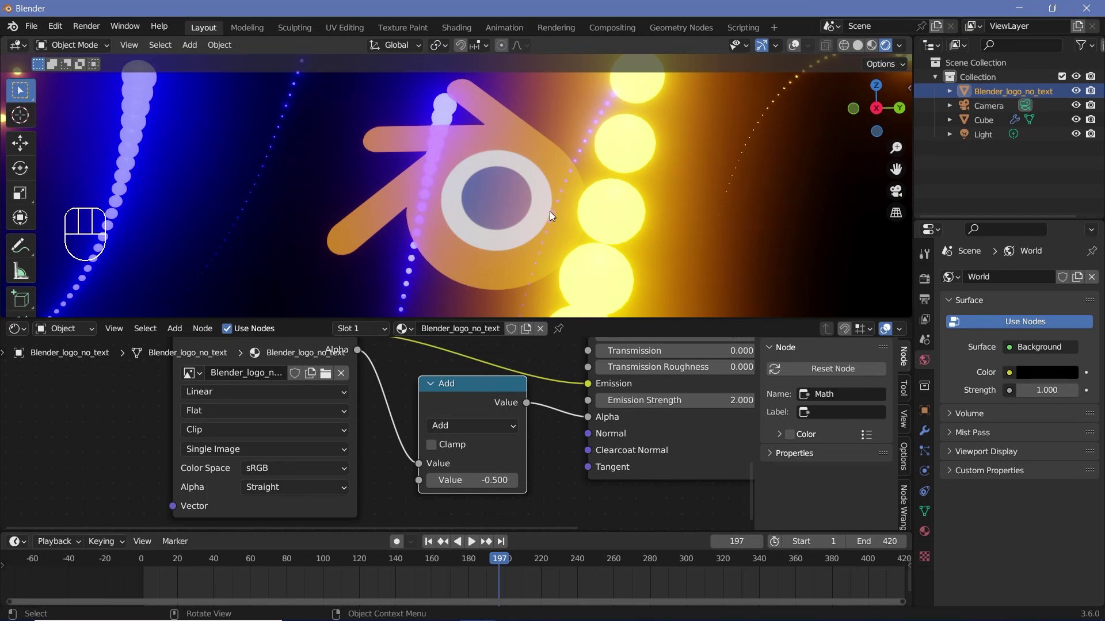
scroll("down", 3)
scroll("down", 3)
scroll("up", 3)
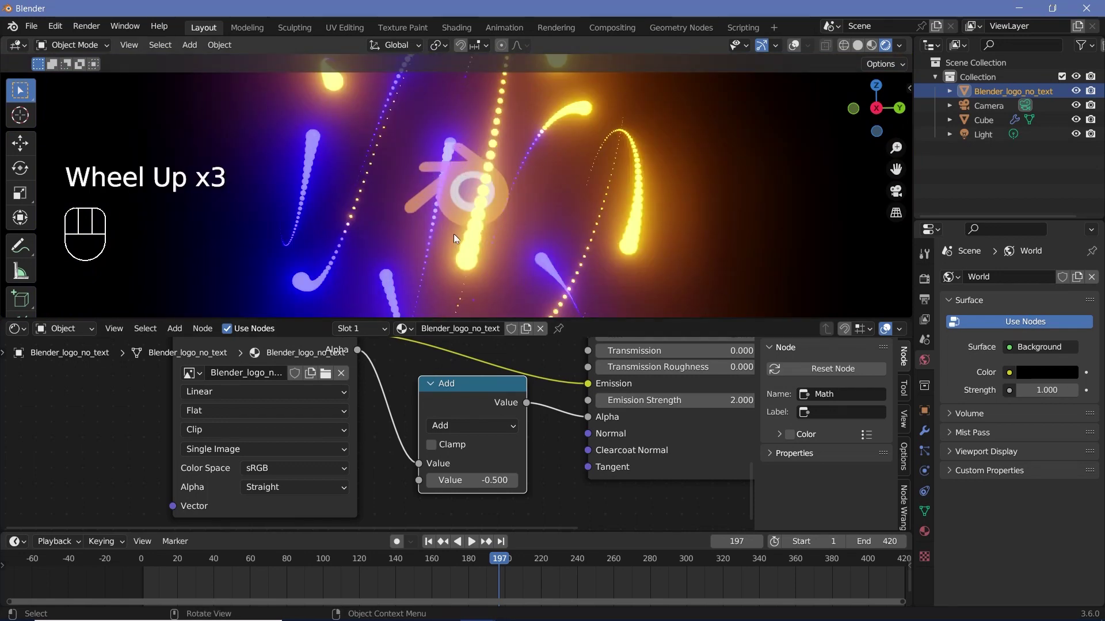
scroll("up", 3)
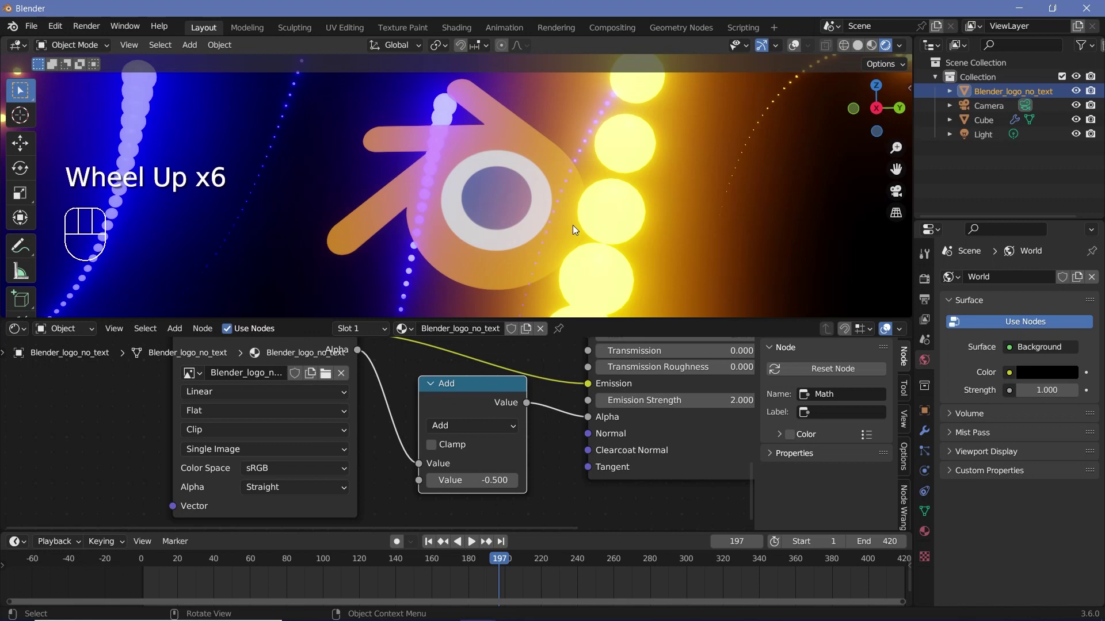
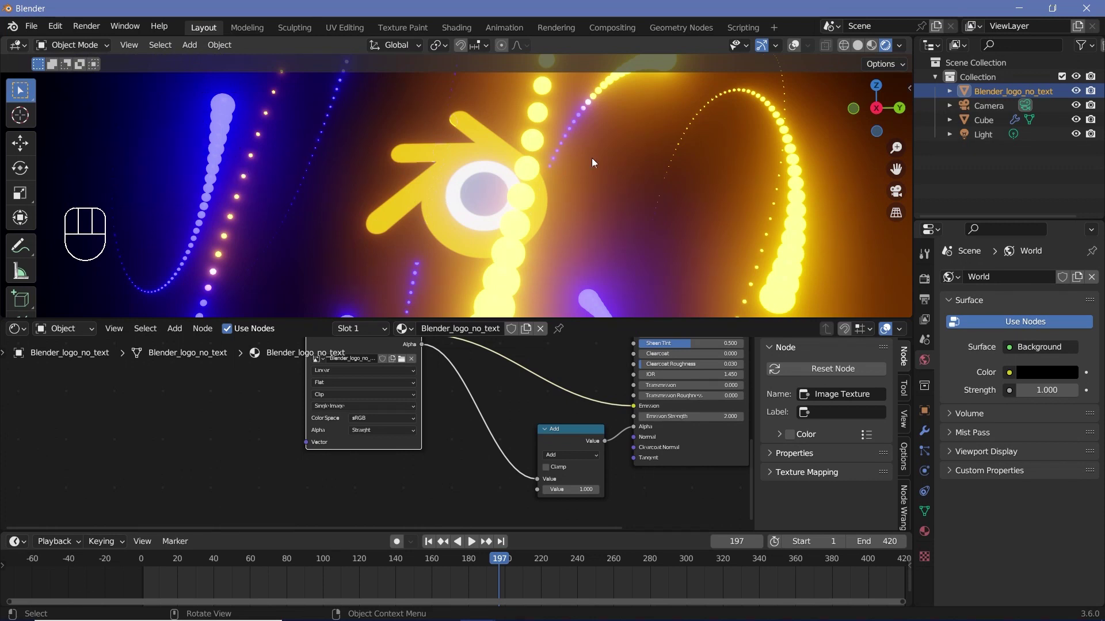
Step: Add Texture Coordinate and Separate XYZ nodes, linking Object coordinates' X into the Add node
key("shift+a")
middle_click(480, 423)
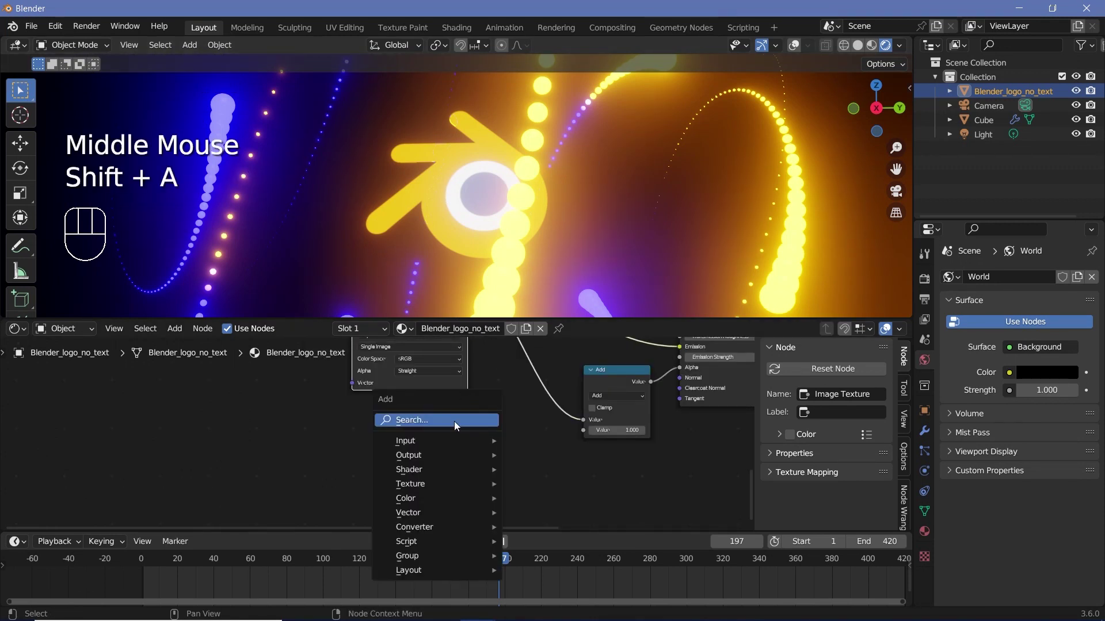
left_click(370, 489)
key("shift+a")
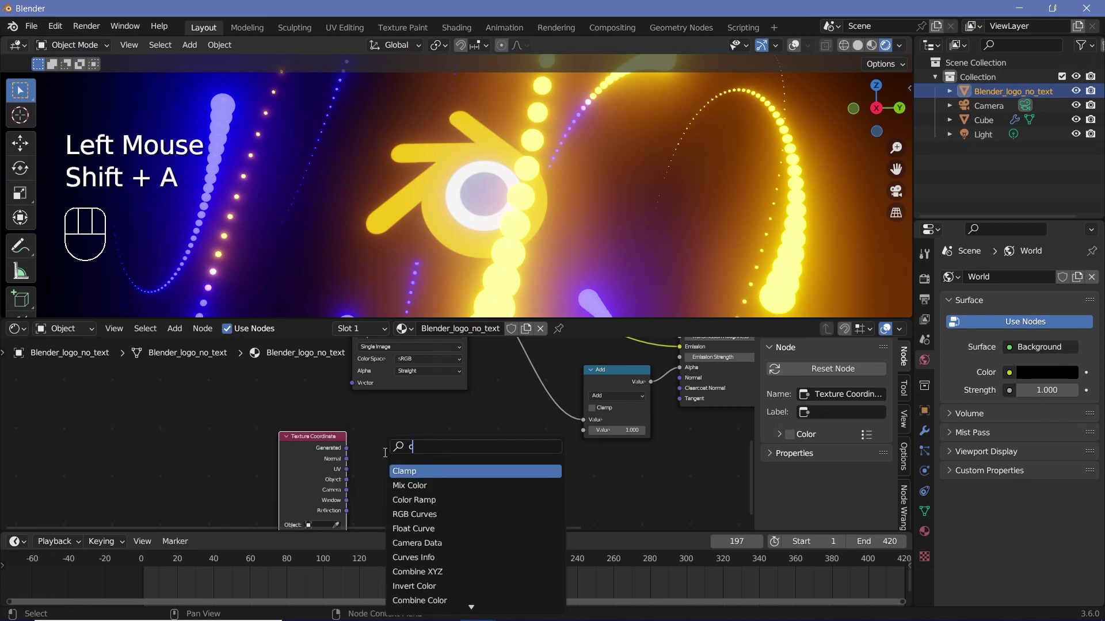
left_click_drag(376, 481, 403, 467)
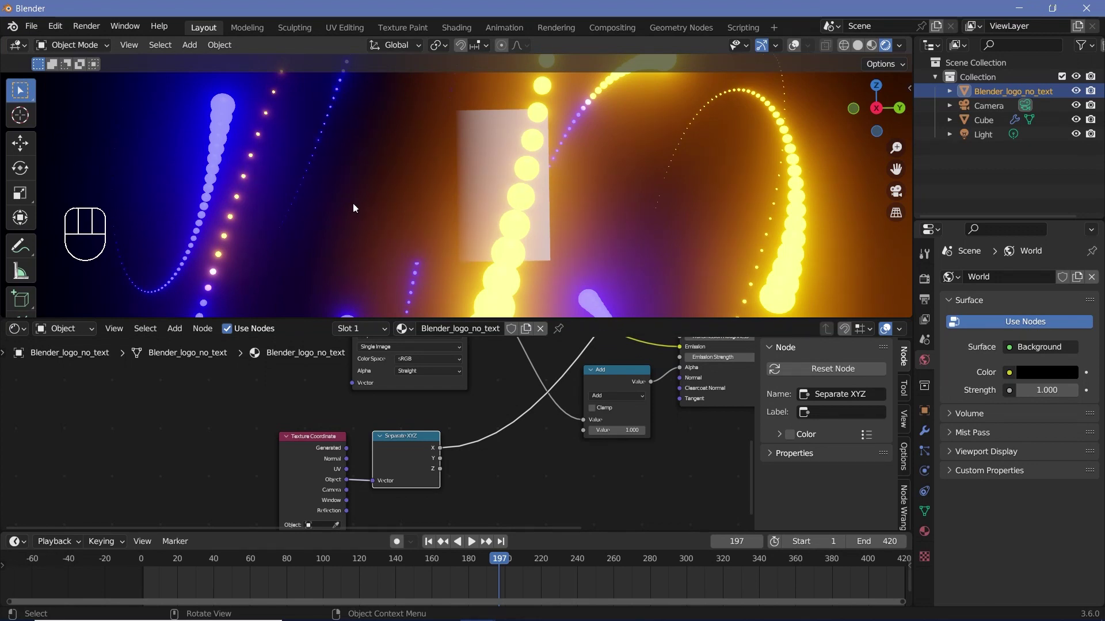
left_click(615, 386)
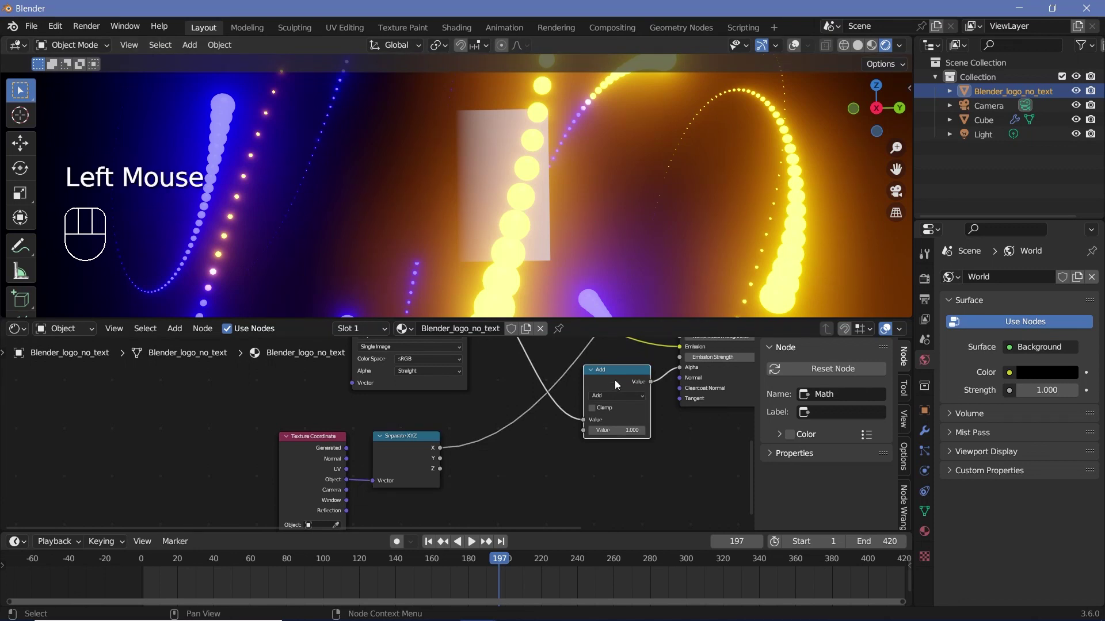
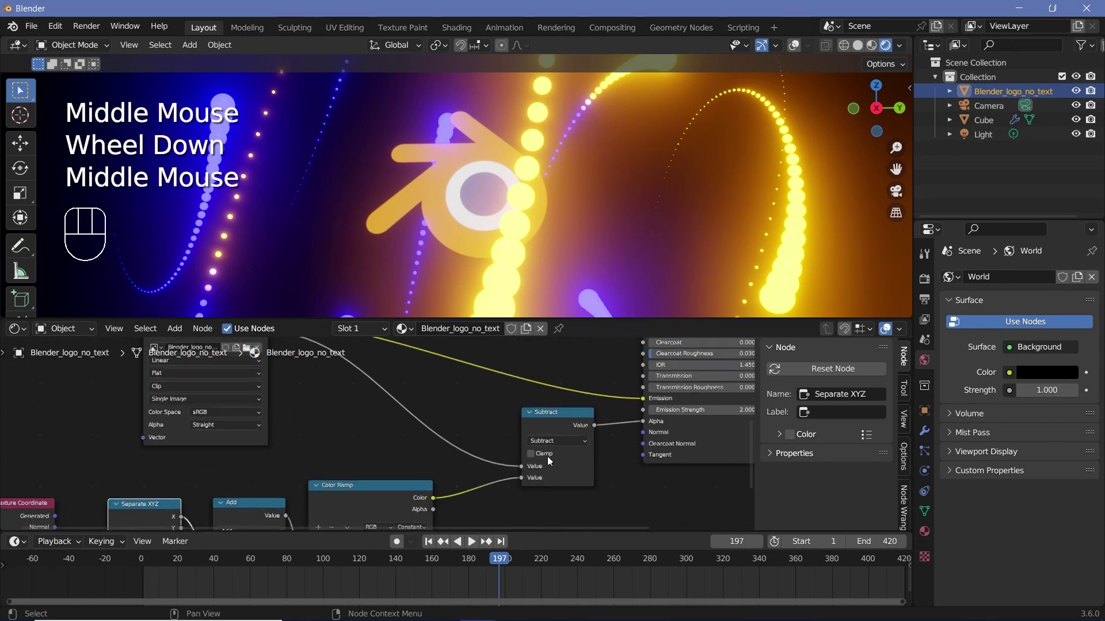
Step: Clamp the Subtract result and move to frame 180 for keyframing the Add value 1.750
left_click(536, 458)
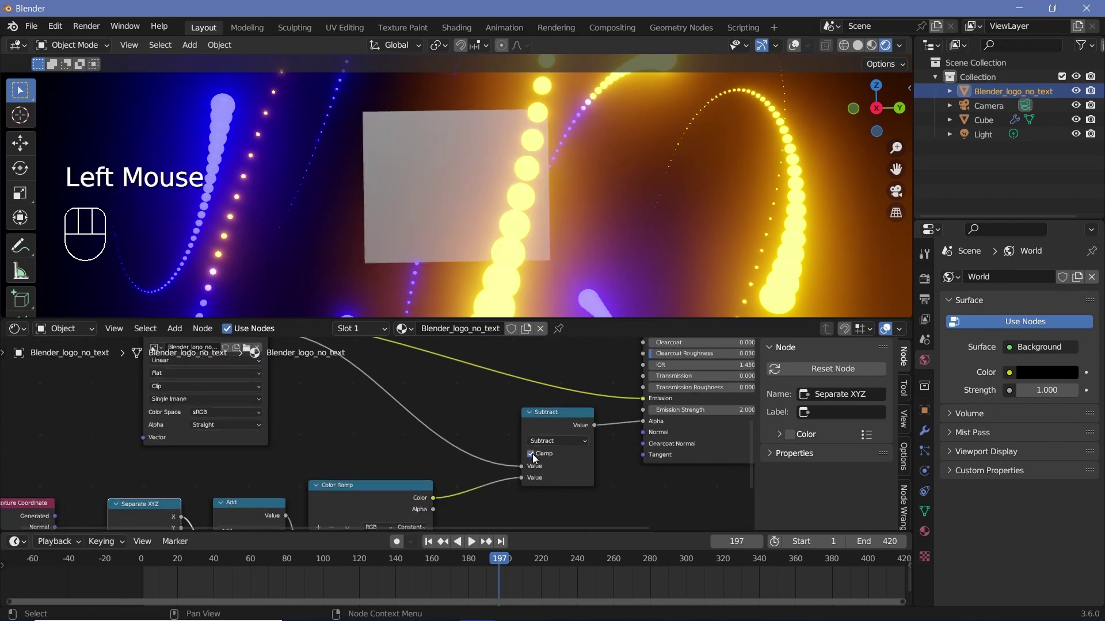
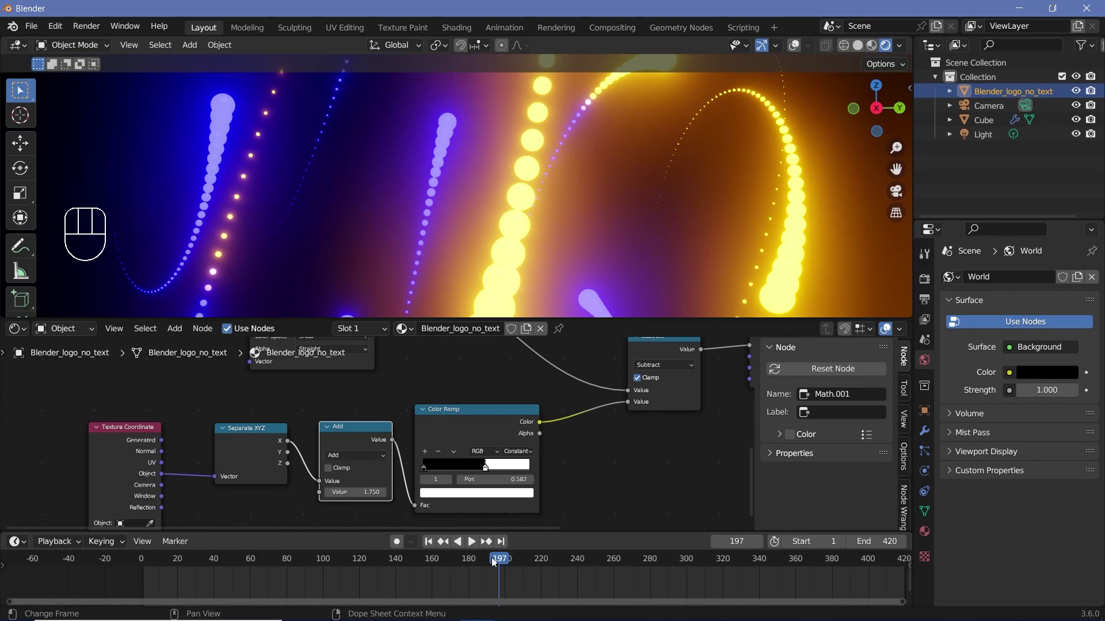
left_click_drag(486, 561, 366, 515)
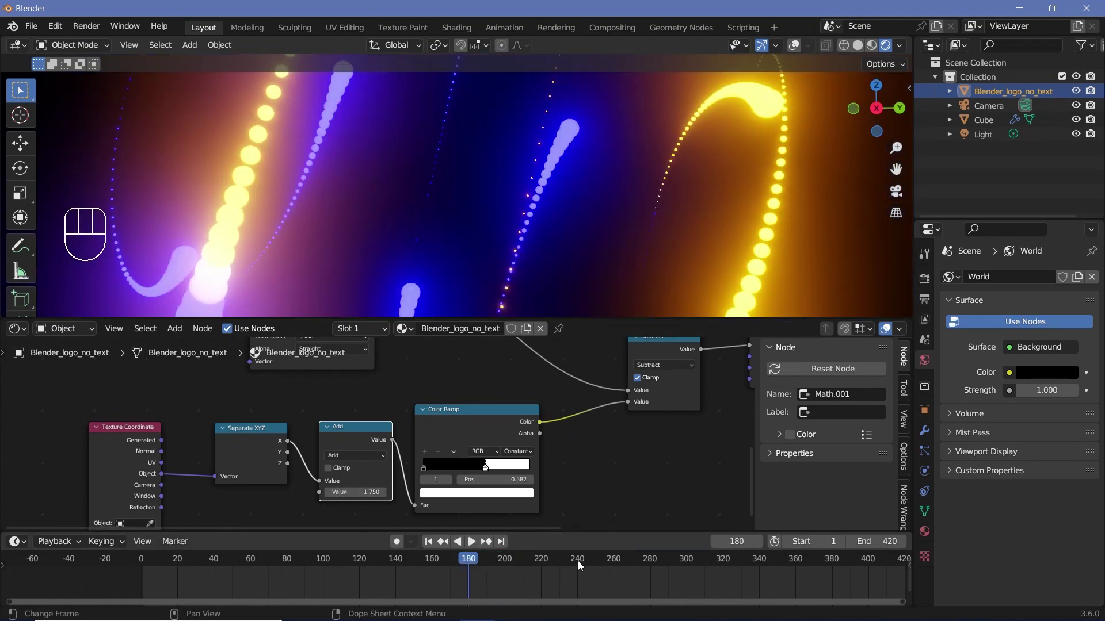
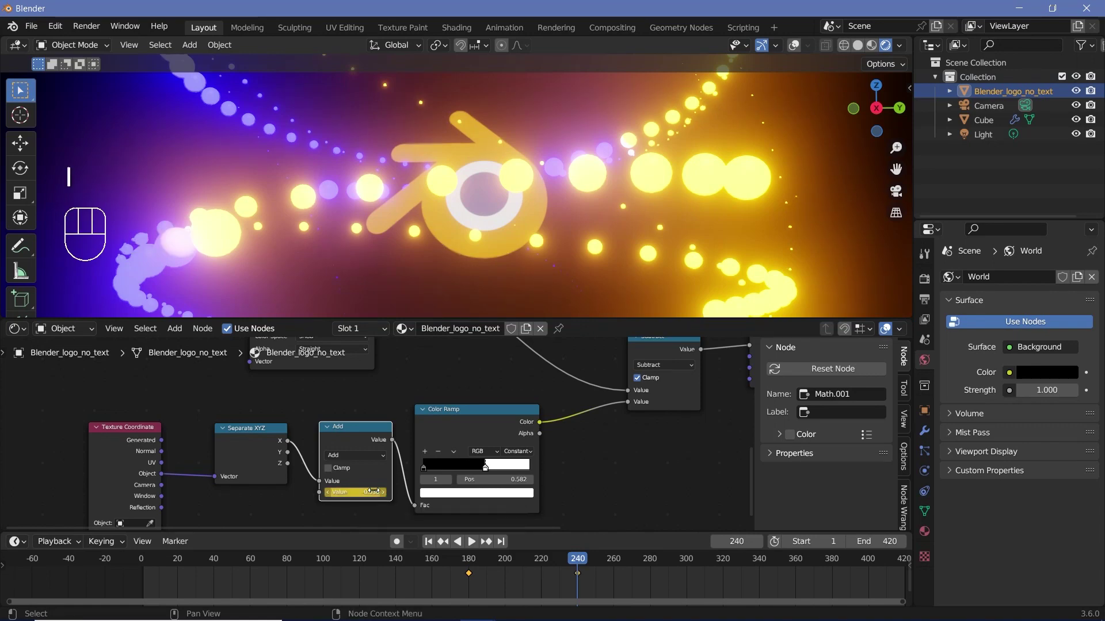
Step: Keyframe the wipe value -0.030 at frame 240, set keyframe interpolation with T, and play to check
left_click(470, 562)
key("space")
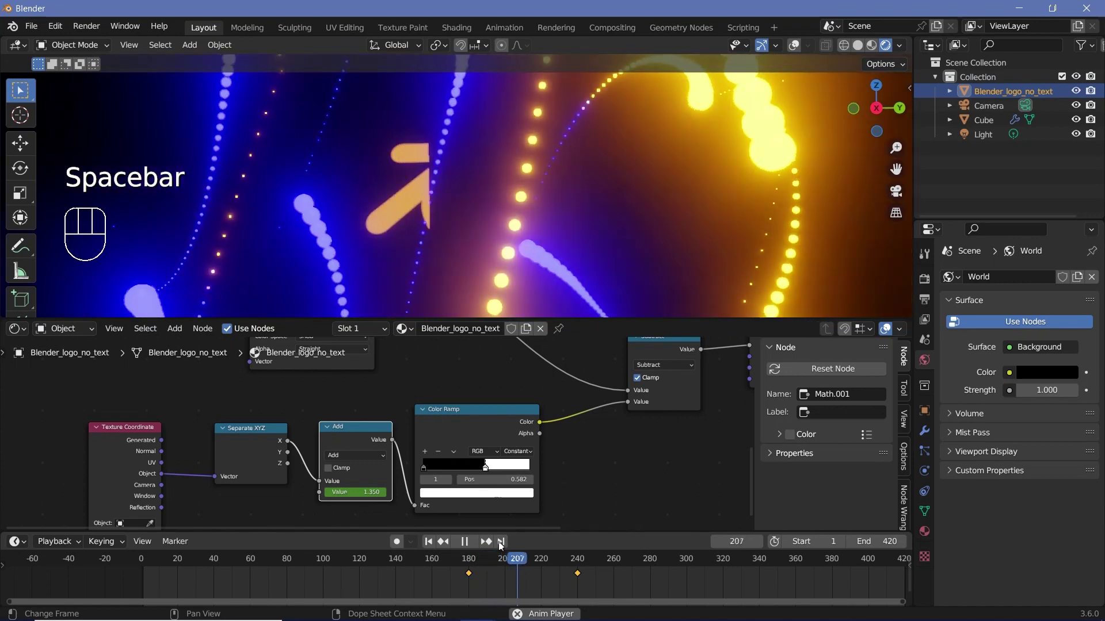
key("space")
key("t")
key("t")
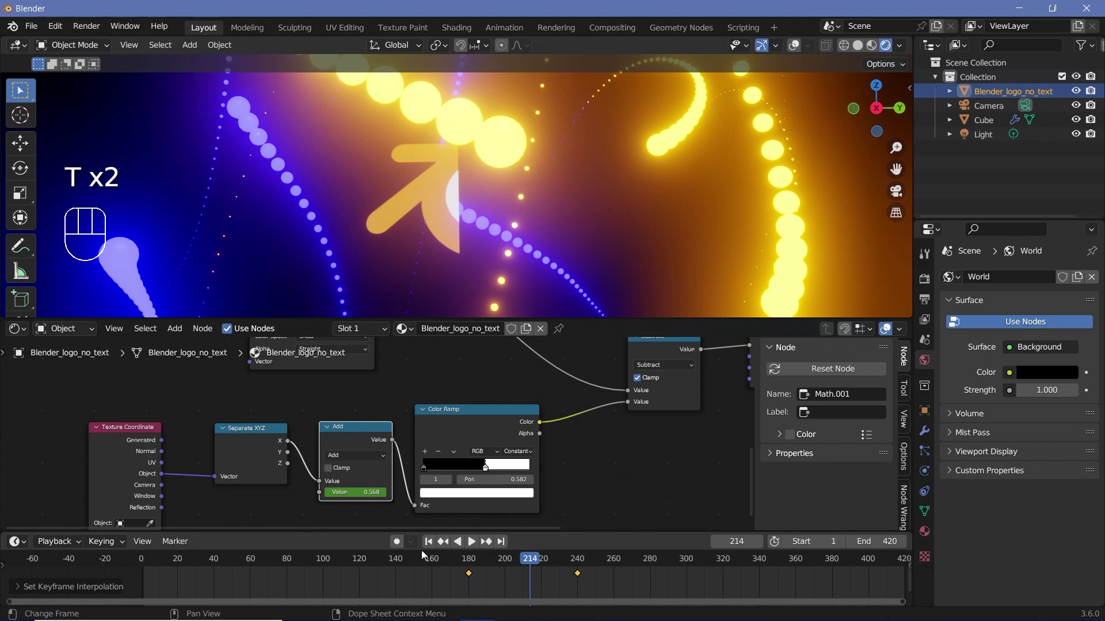
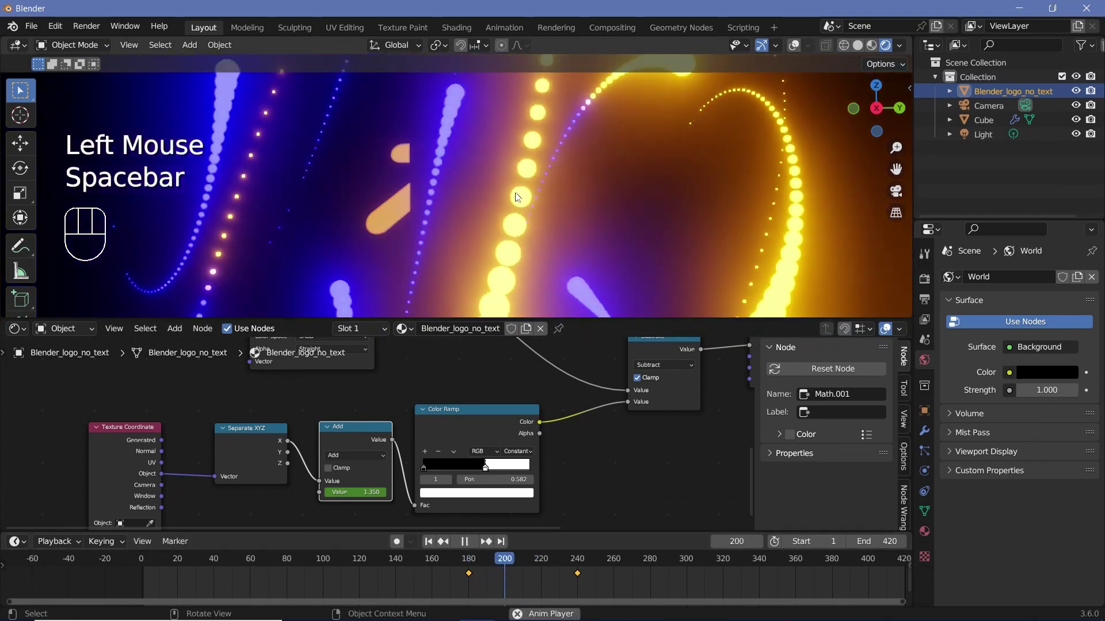
scroll("down", 3)
scroll("down", 3)
key("space")
key("space")
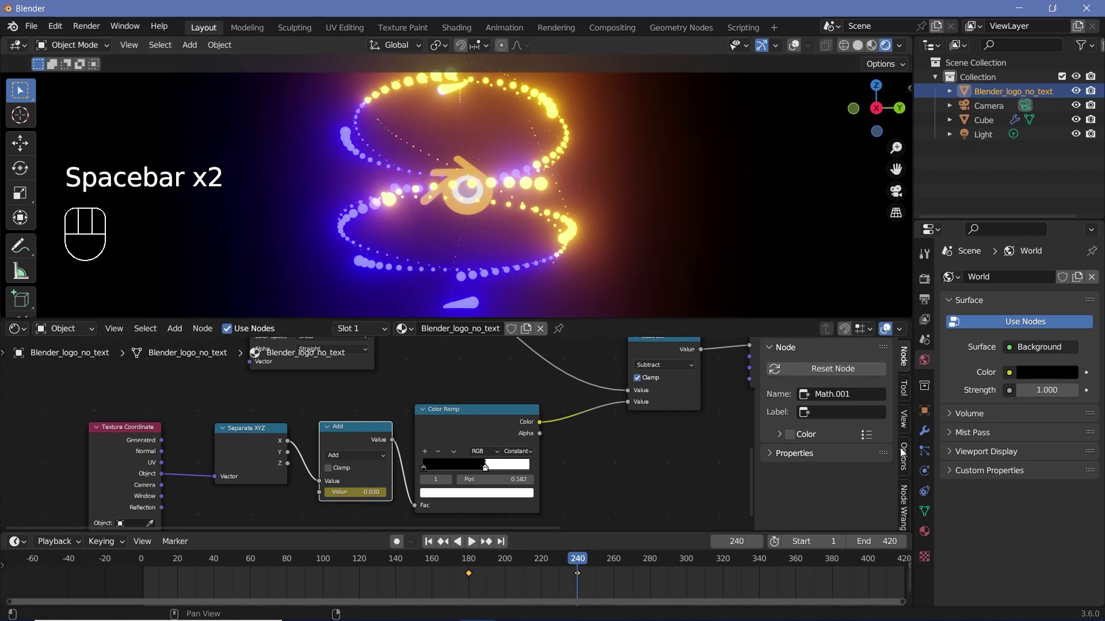
Step: Show the Cube's Simulation Nodes cache settings in the Physics properties
left_click(933, 472)
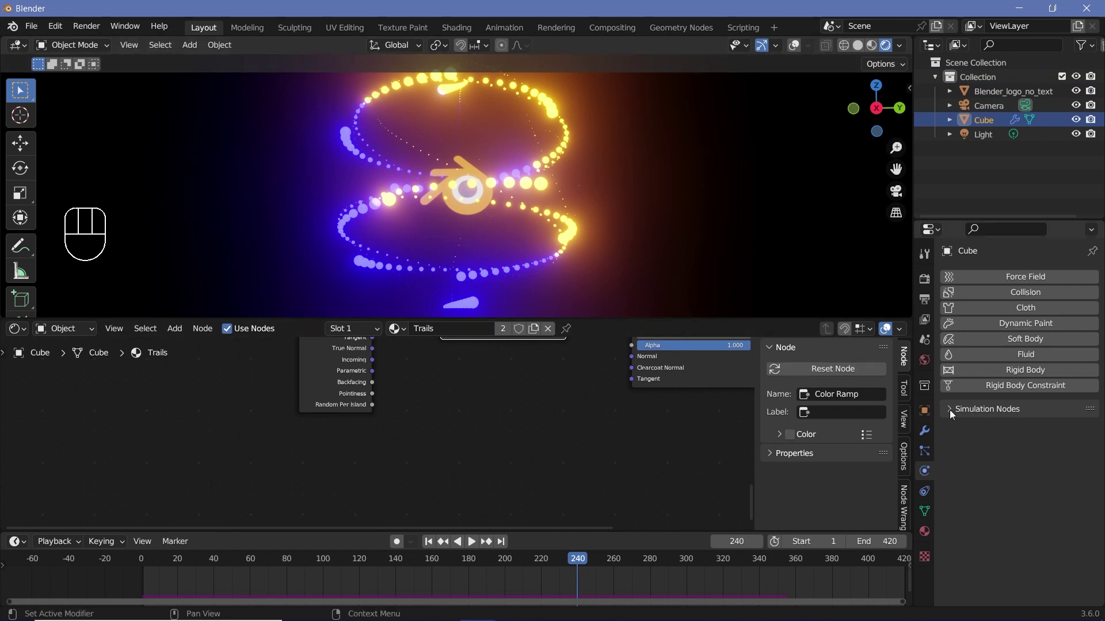
left_click(957, 415)
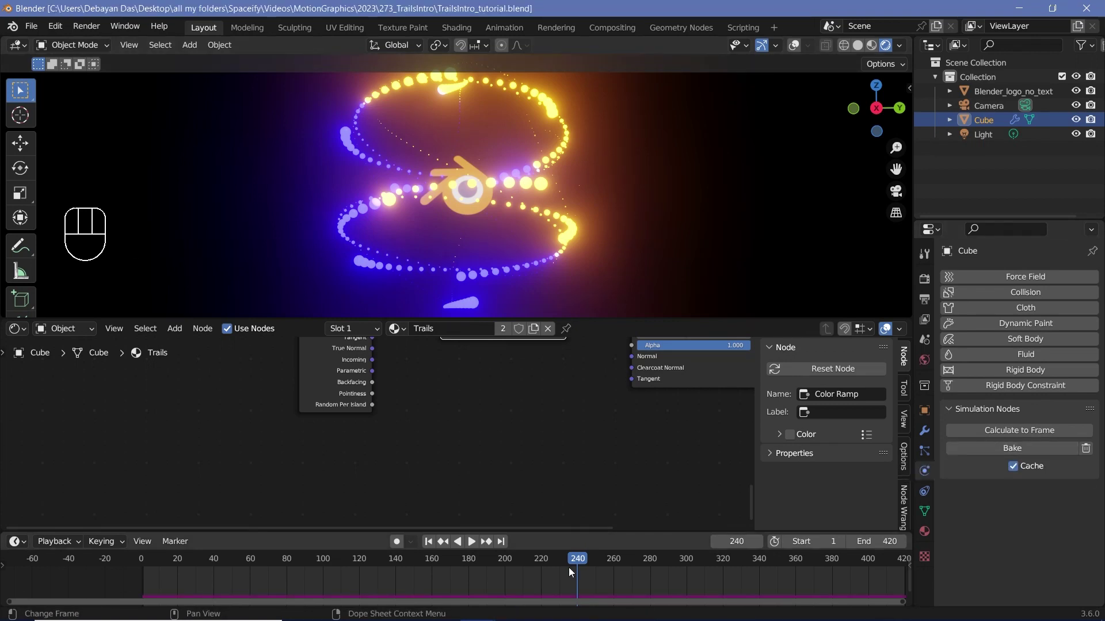
left_click_drag(64, 543, 141, 296)
left_click(141, 297)
Step: Replay the trail animation from the start and stop playback
key("space")
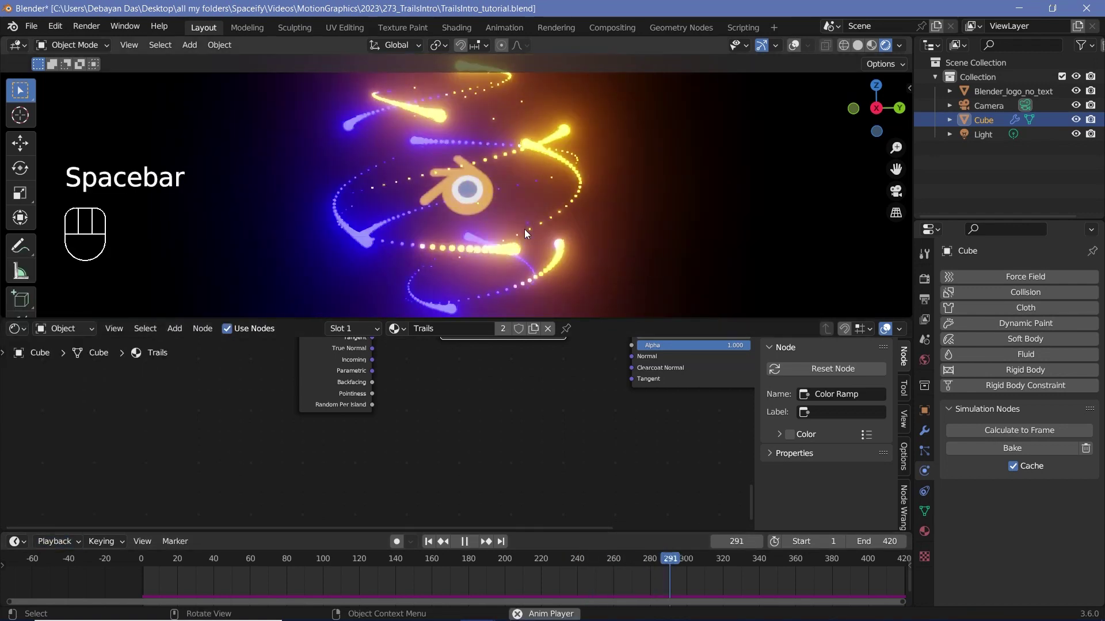
scroll("down", 3)
scroll("up", 3)
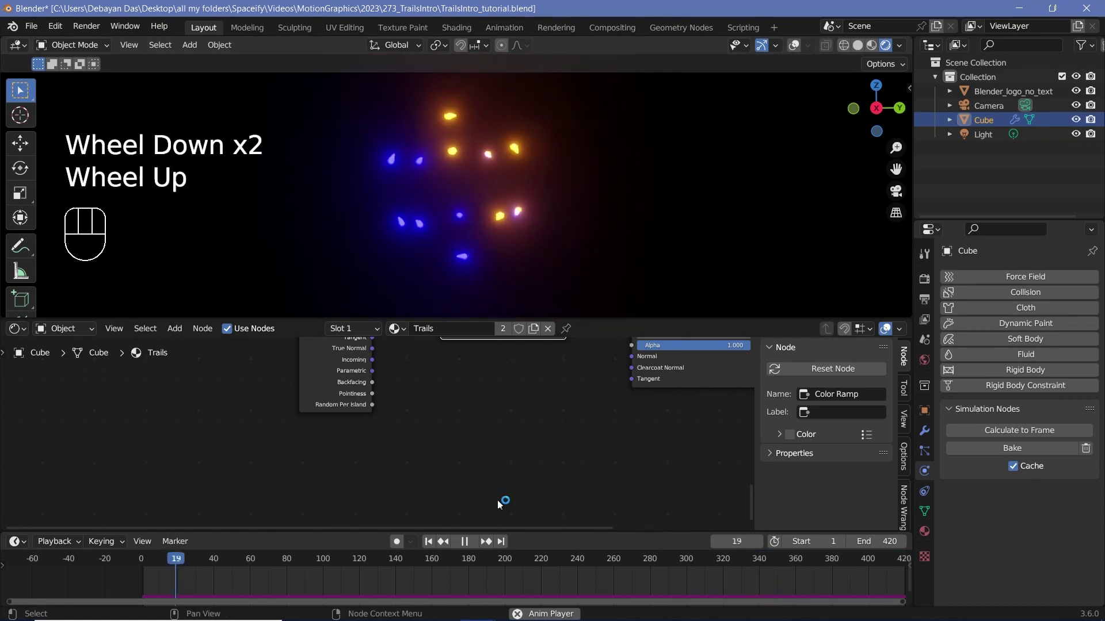
scroll("down", 3)
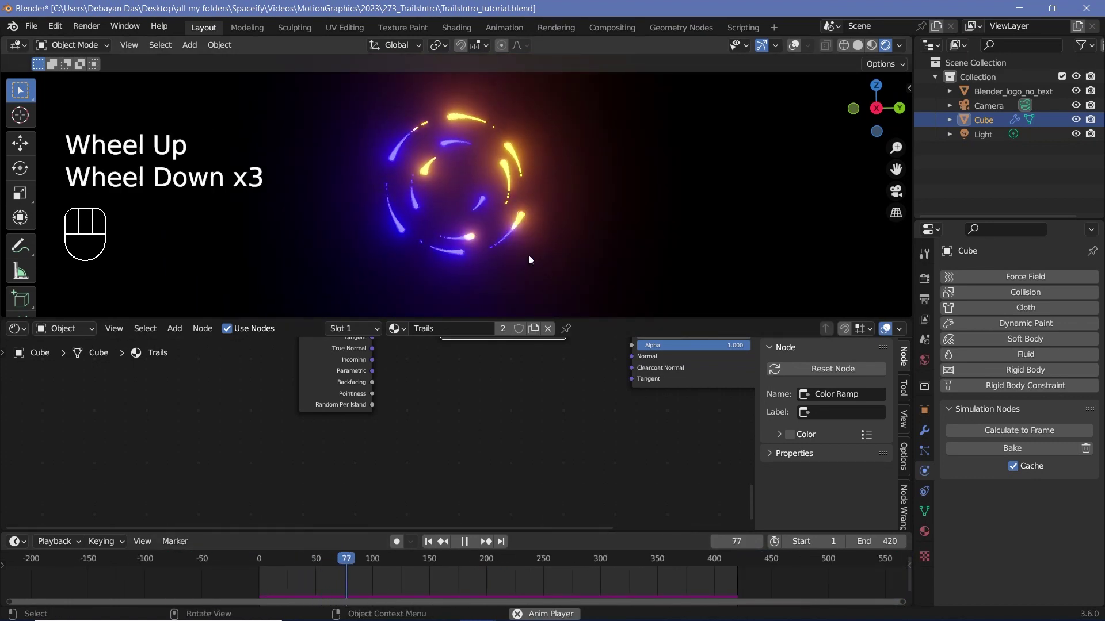
key("space")
Step: Add a Plane, position it under the logo and enlarge it as a reflective floor
key("shift+a")
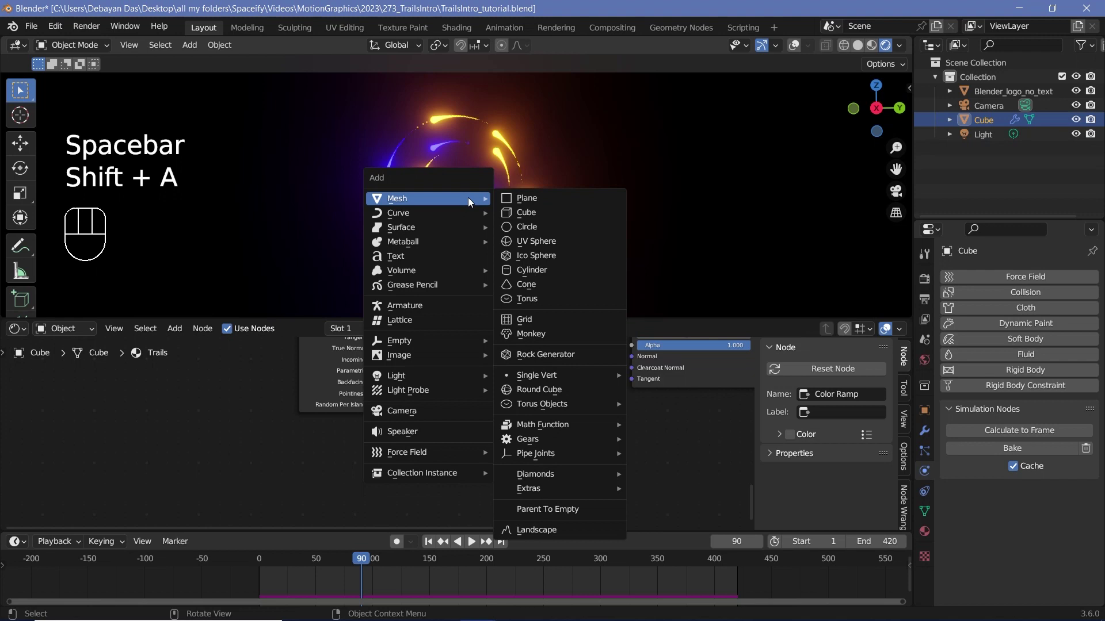
key("r")
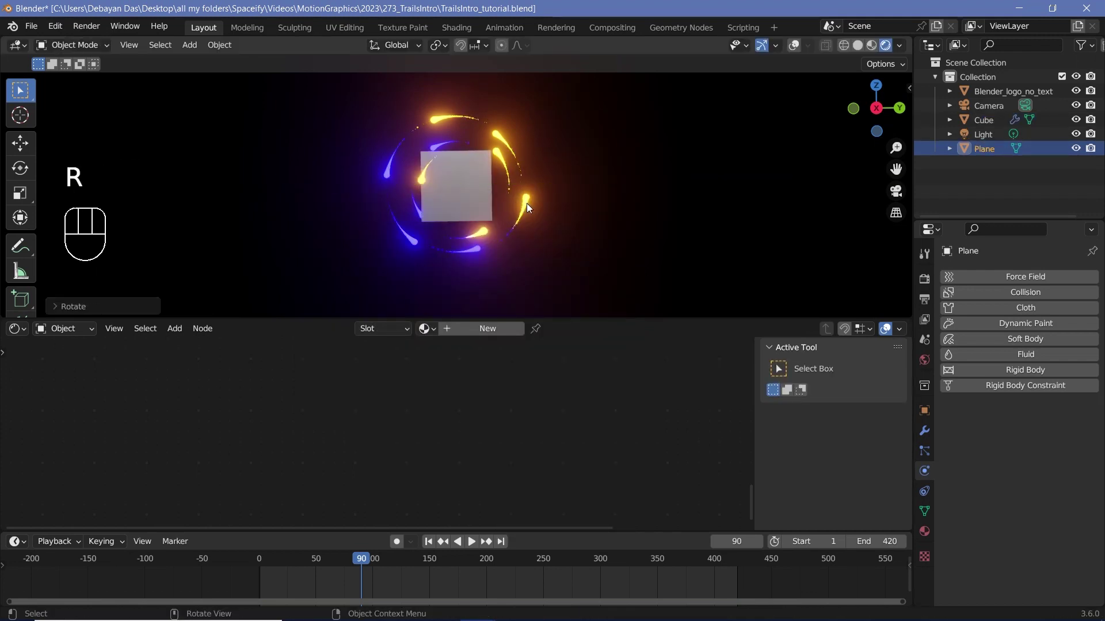
key("g")
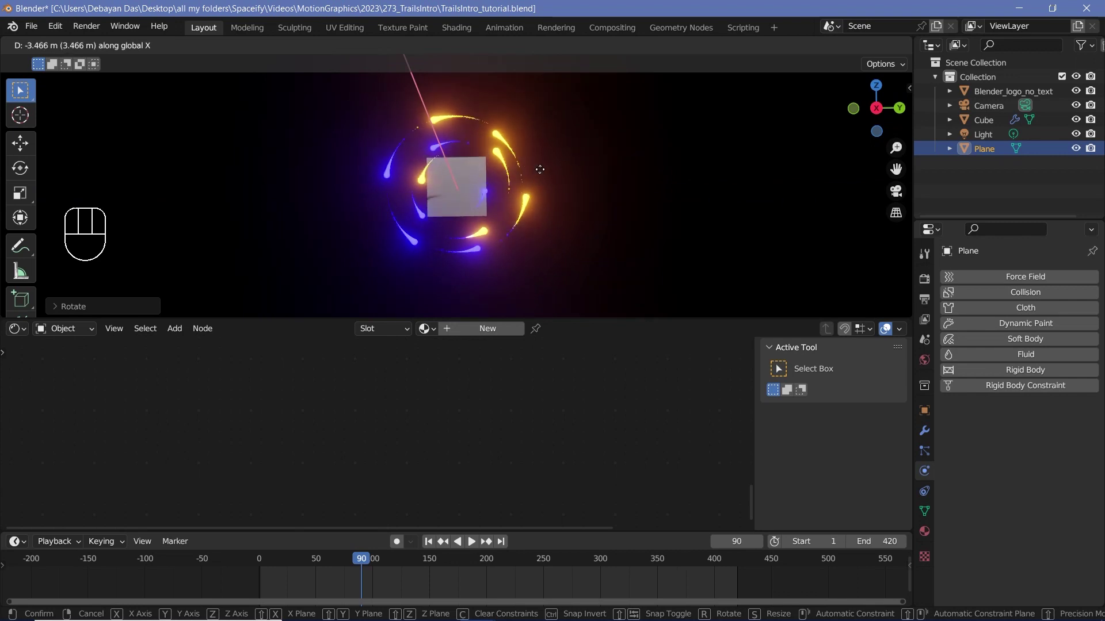
key("s")
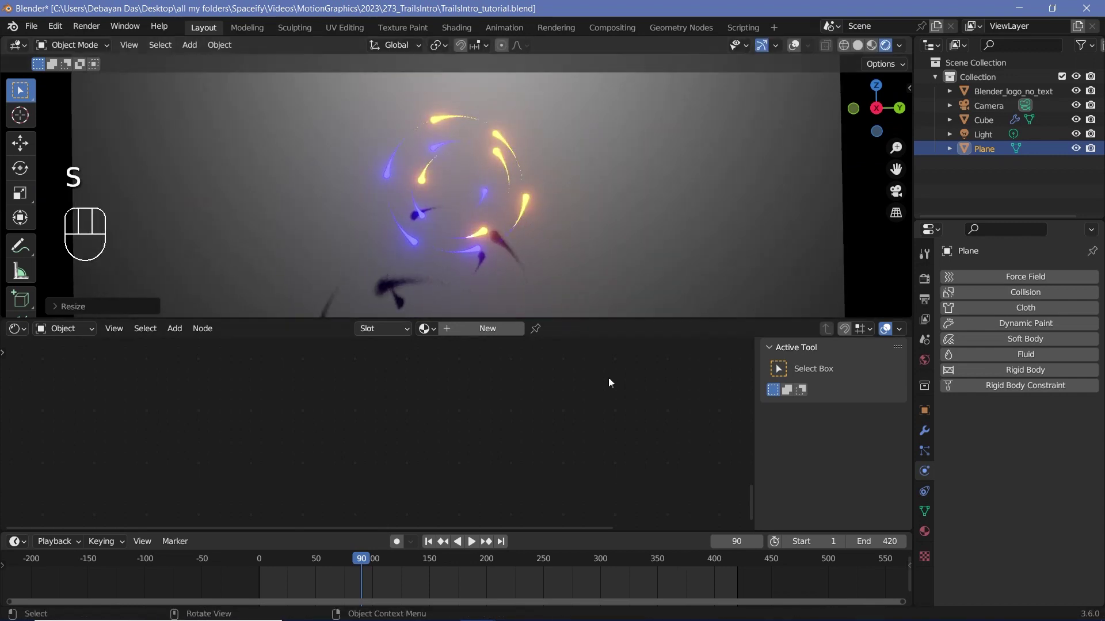
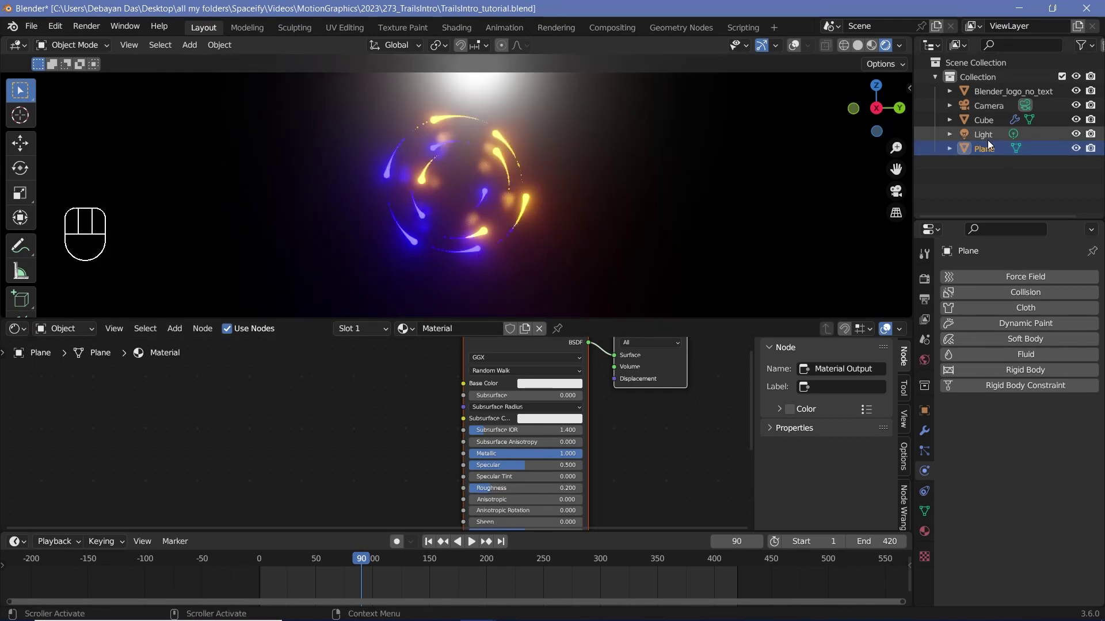
Step: Delete the Light from the Outliner and play the animation over the metallic plane
left_click(990, 145)
key("Delete")
key("space")
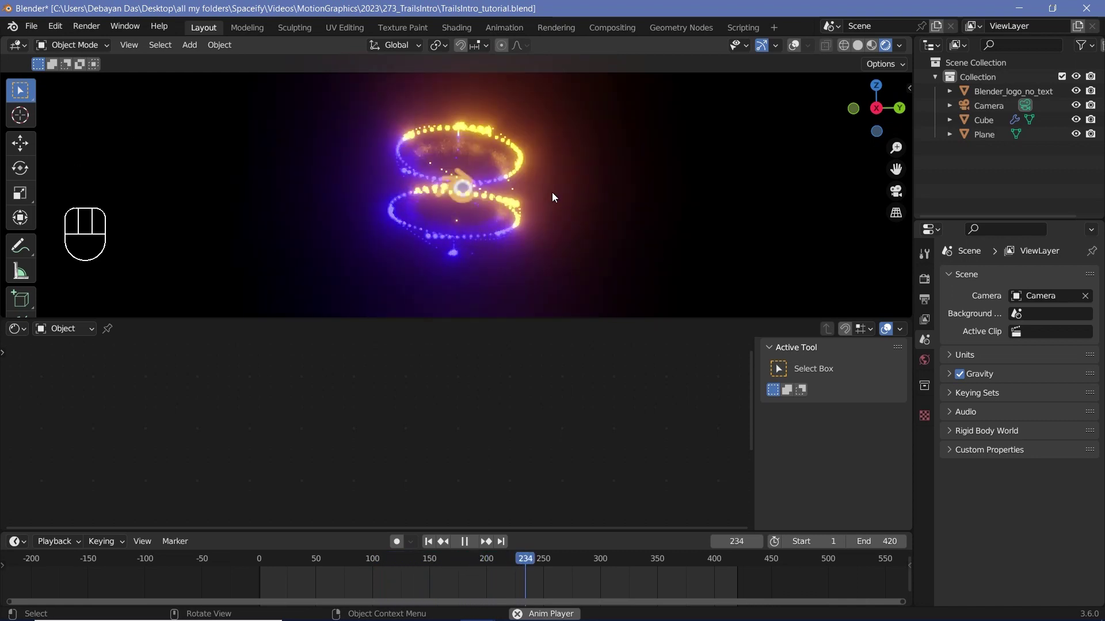
Step: Select the Camera, clear its location and rotation, then rotate it toward the logo
key("space")
left_click(978, 109)
key("alt+g")
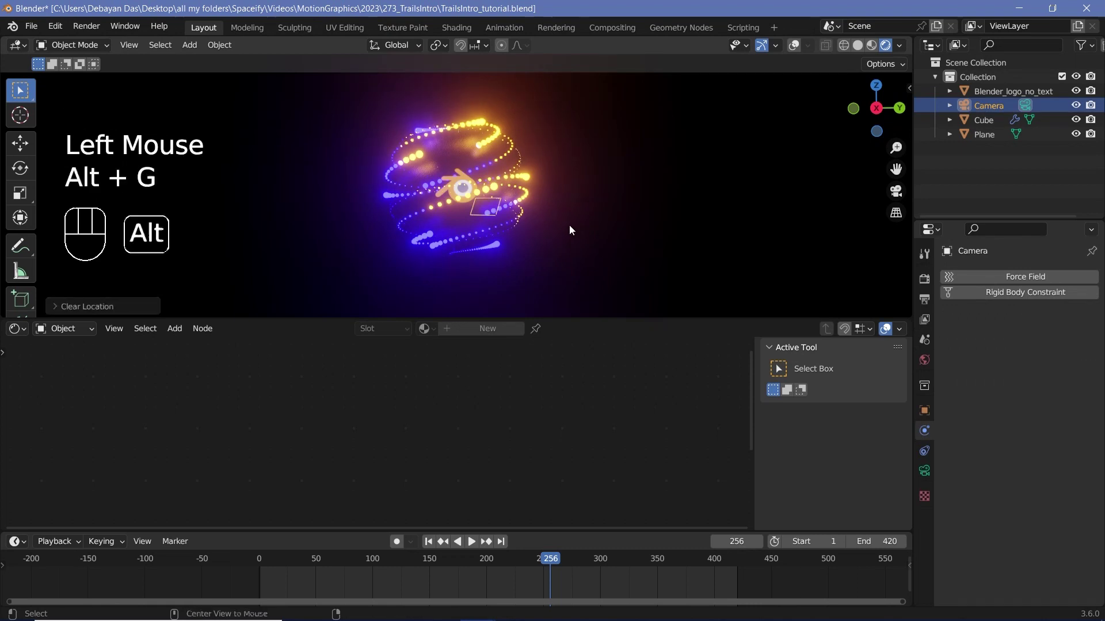
key("alt+r")
key("r")
key("r")
Step: Look through the Camera and move it to frame the logo and trails, then play back
key("KP_0")
key("g")
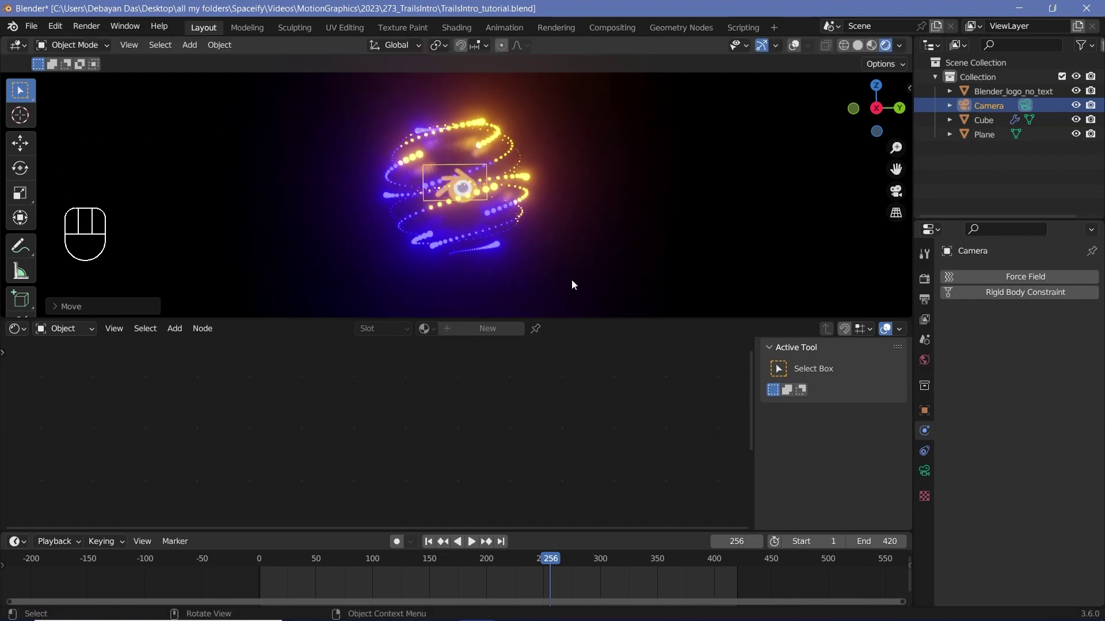
key("KP_0")
scroll("down", 3)
key("g")
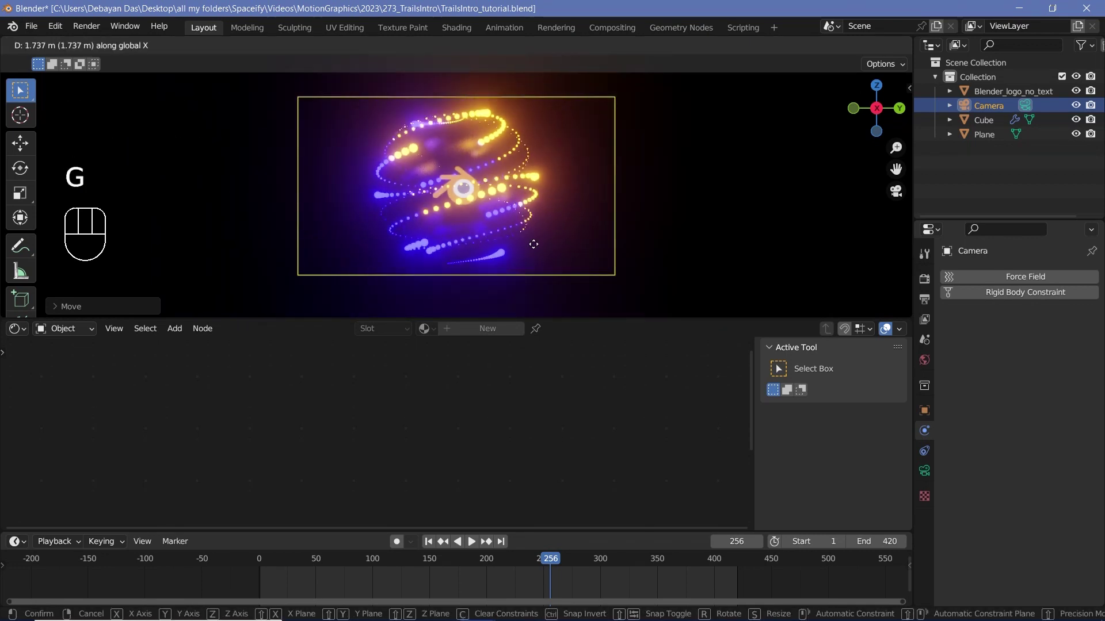
key("space")
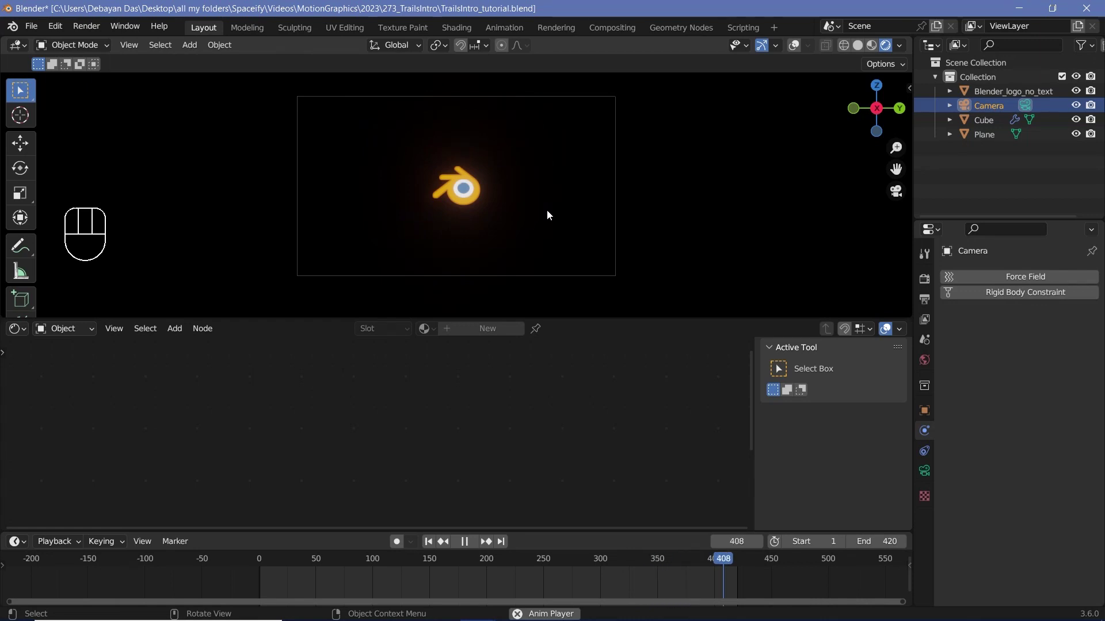